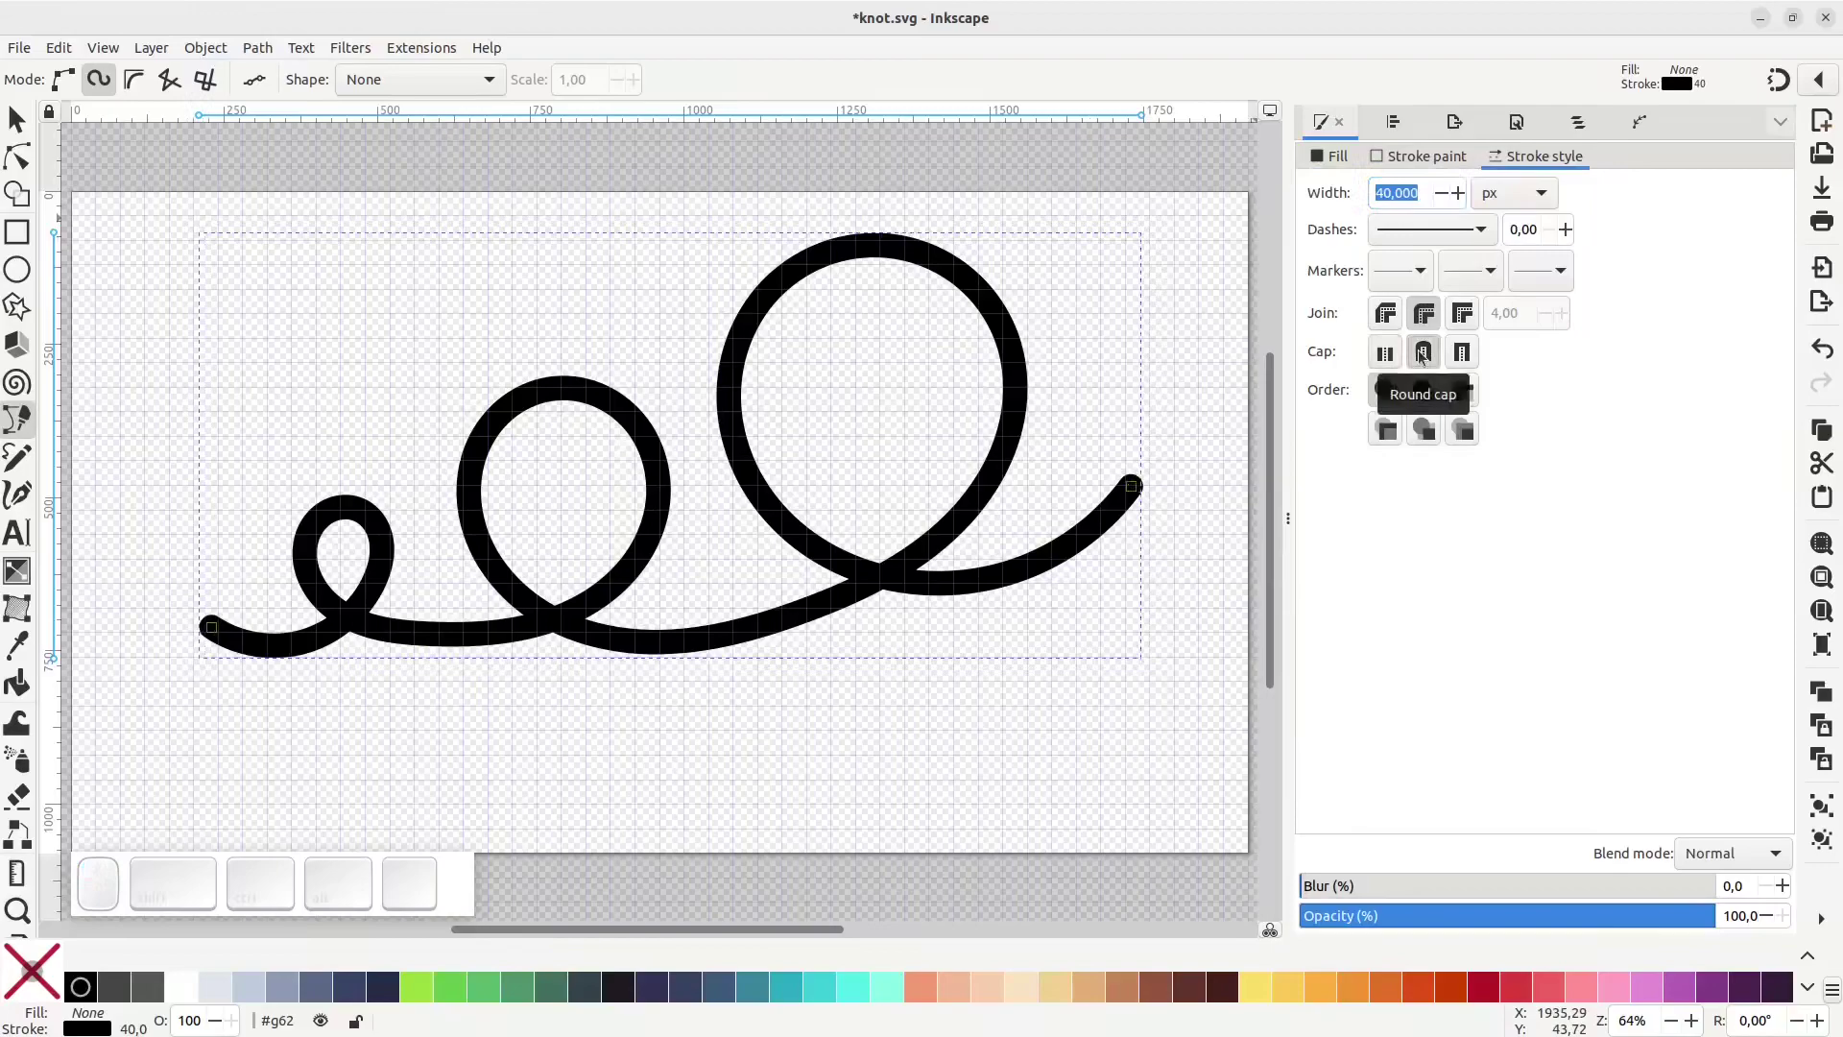
Give the looping tube round caps, move it down-left and make its stroke purple
click(20, 118)
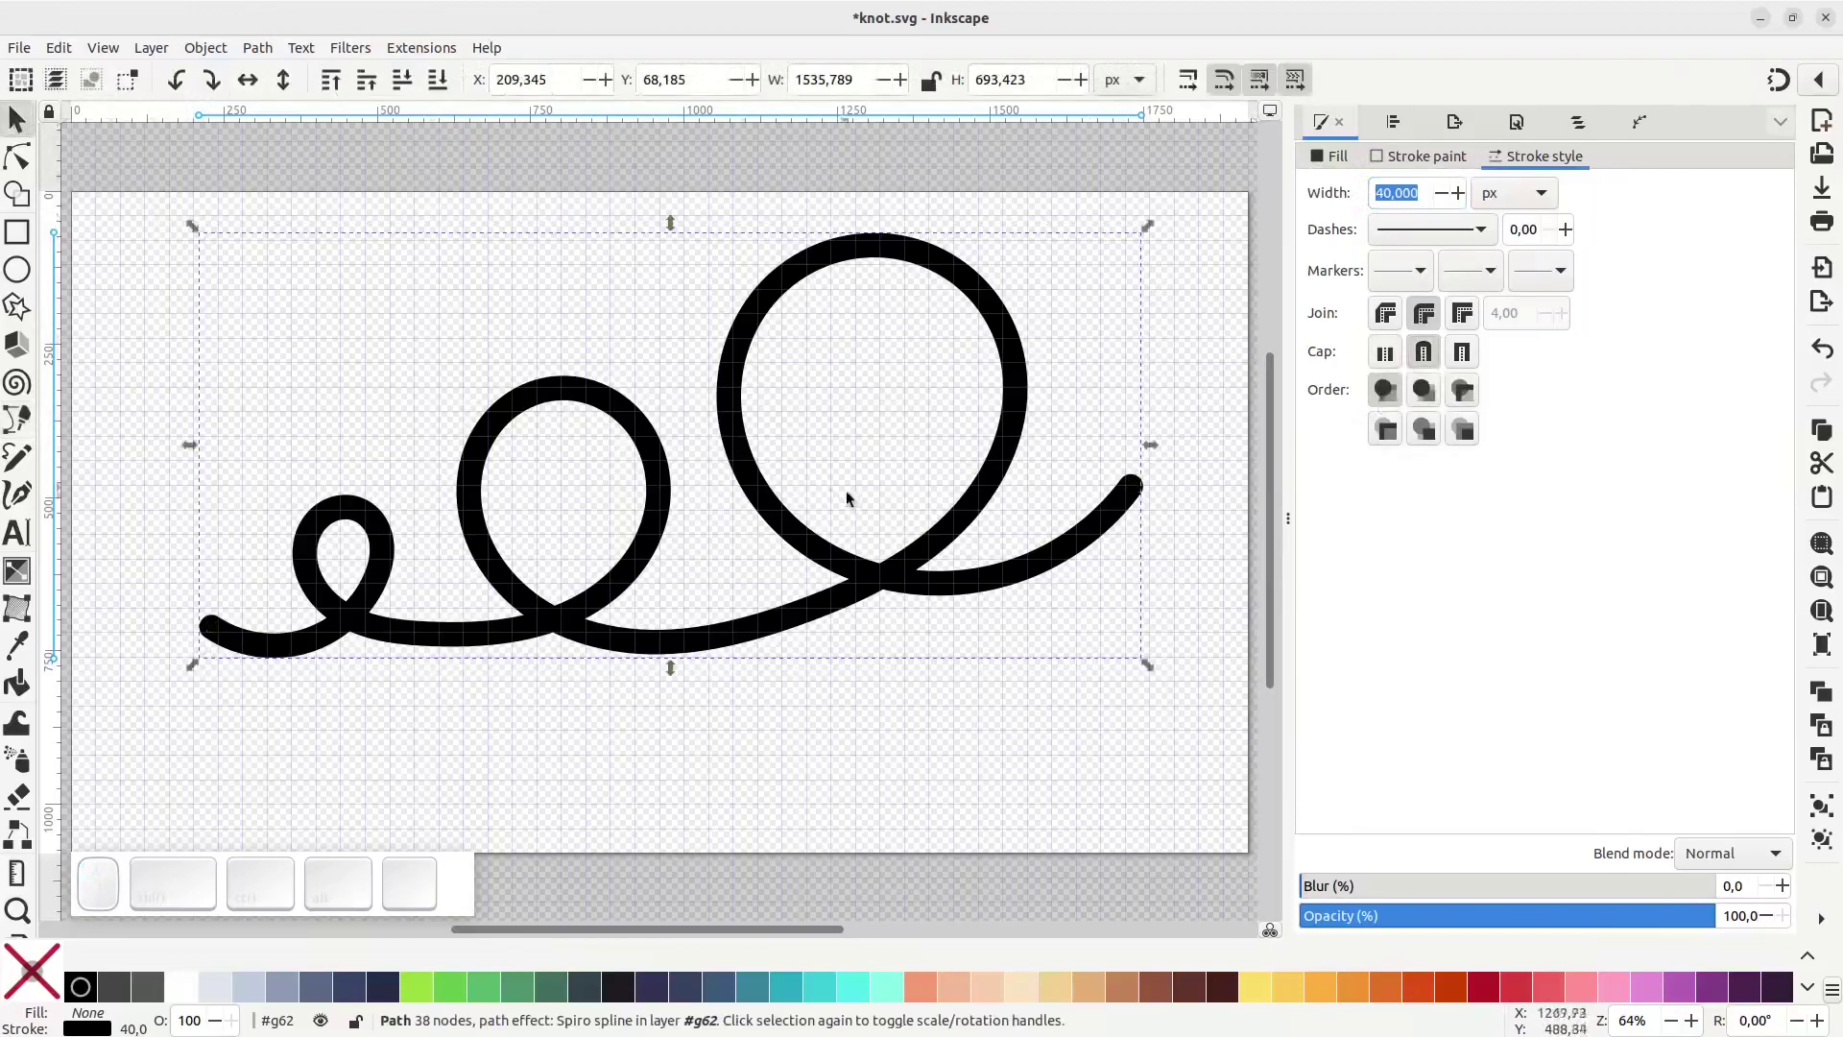
drag(967, 524, 890, 589)
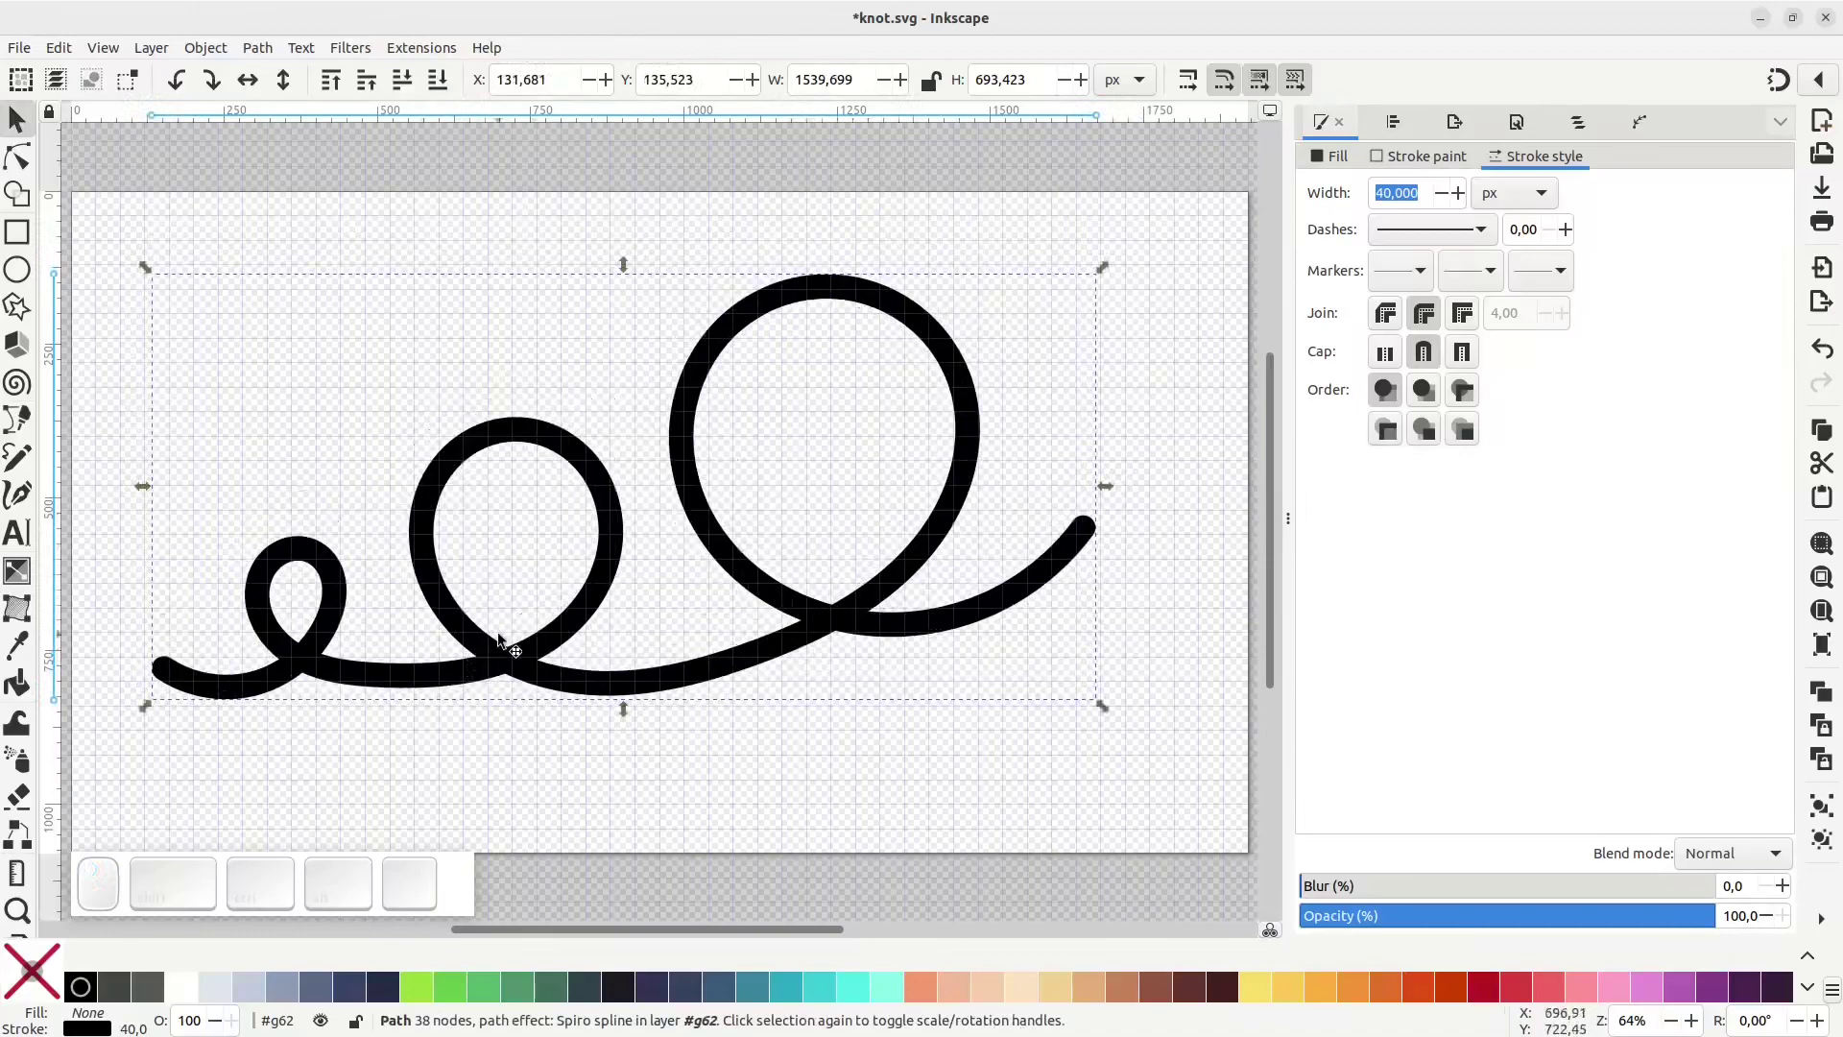
click(1686, 994)
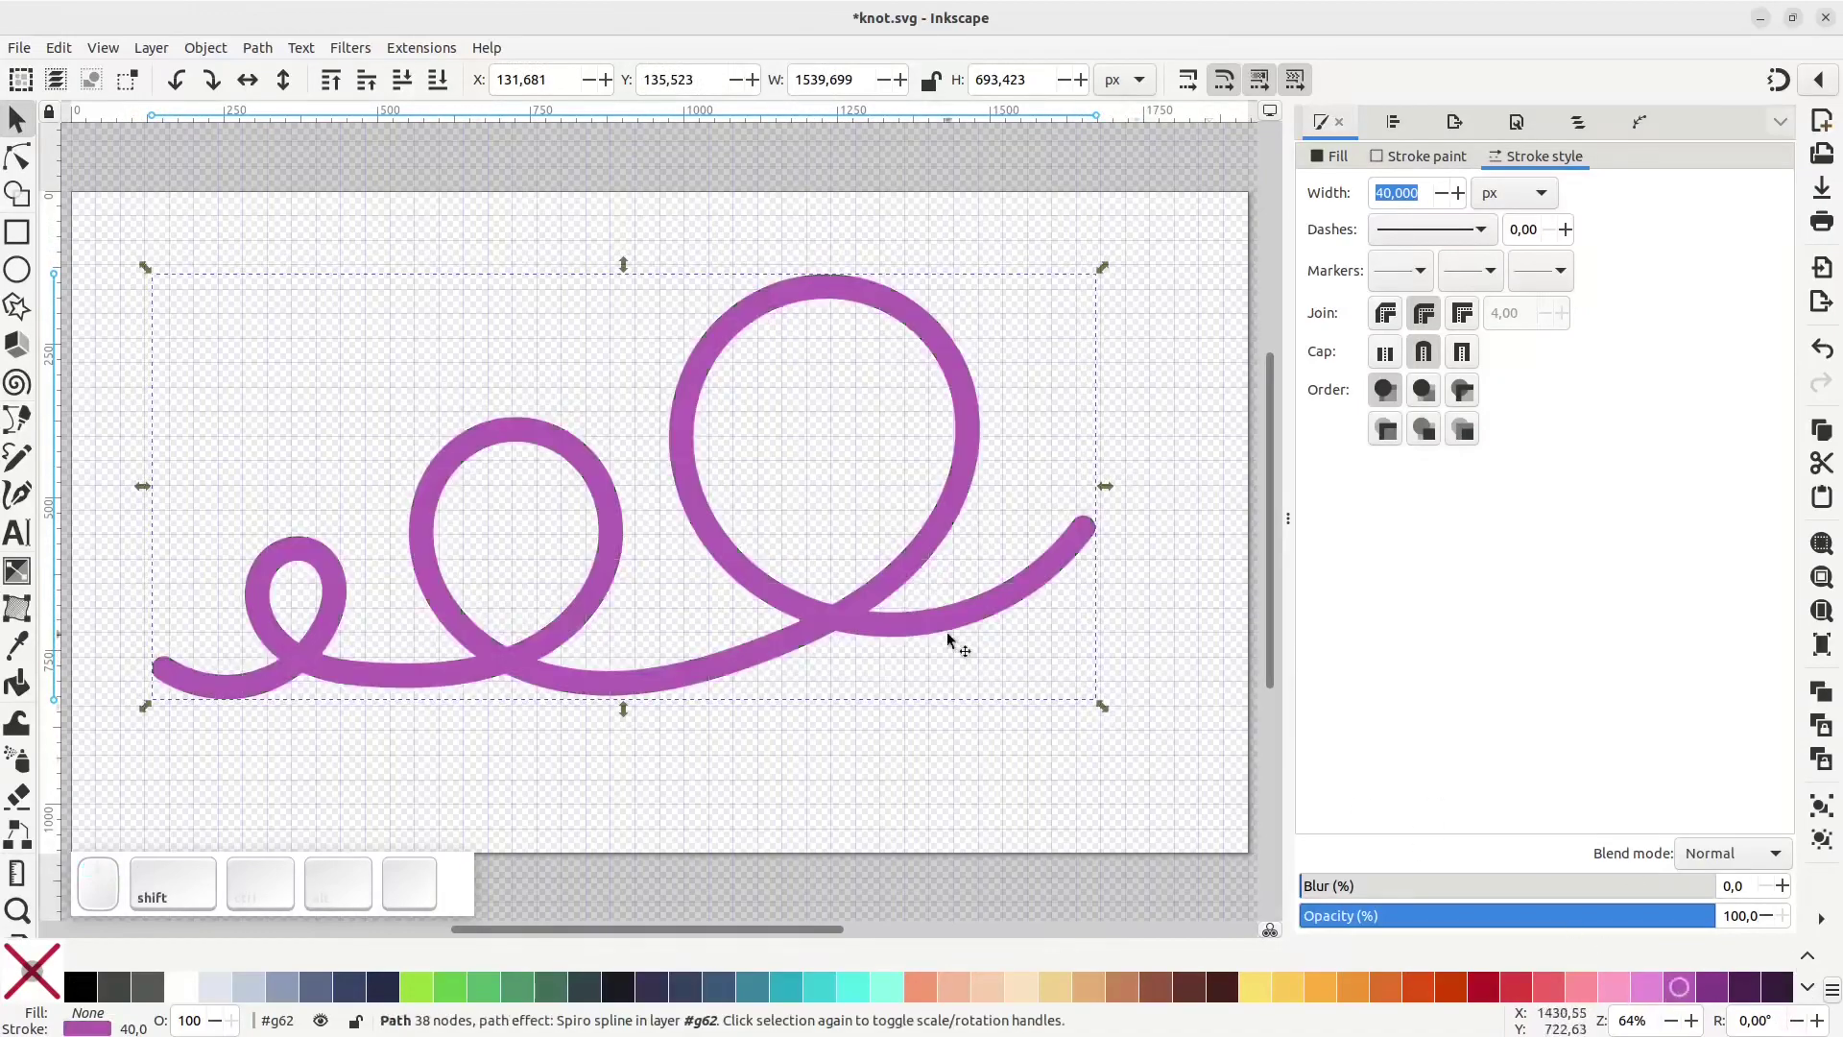
Duplicate the purple tube in place and give the copy a yellow stroke
key(ctrl+d)
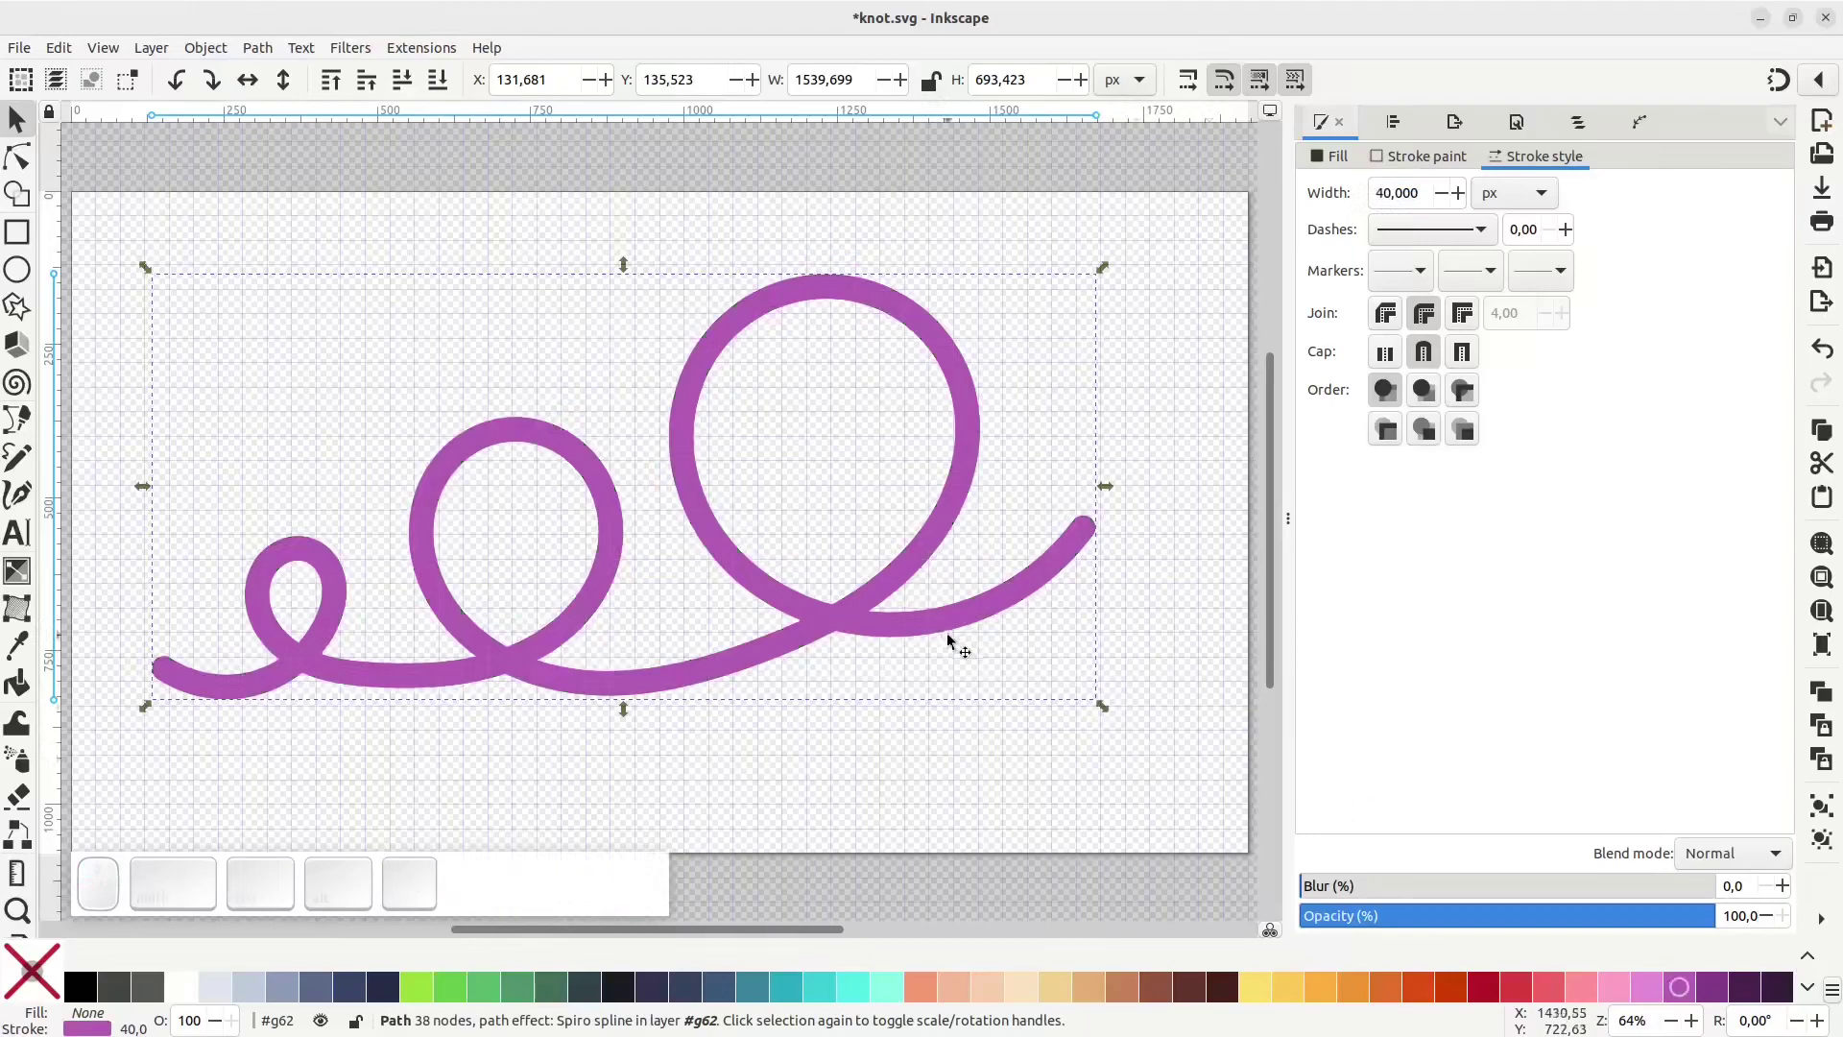
click(1265, 995)
drag(875, 597, 899, 534)
key(ctrl+z)
click(273, 51)
click(368, 589)
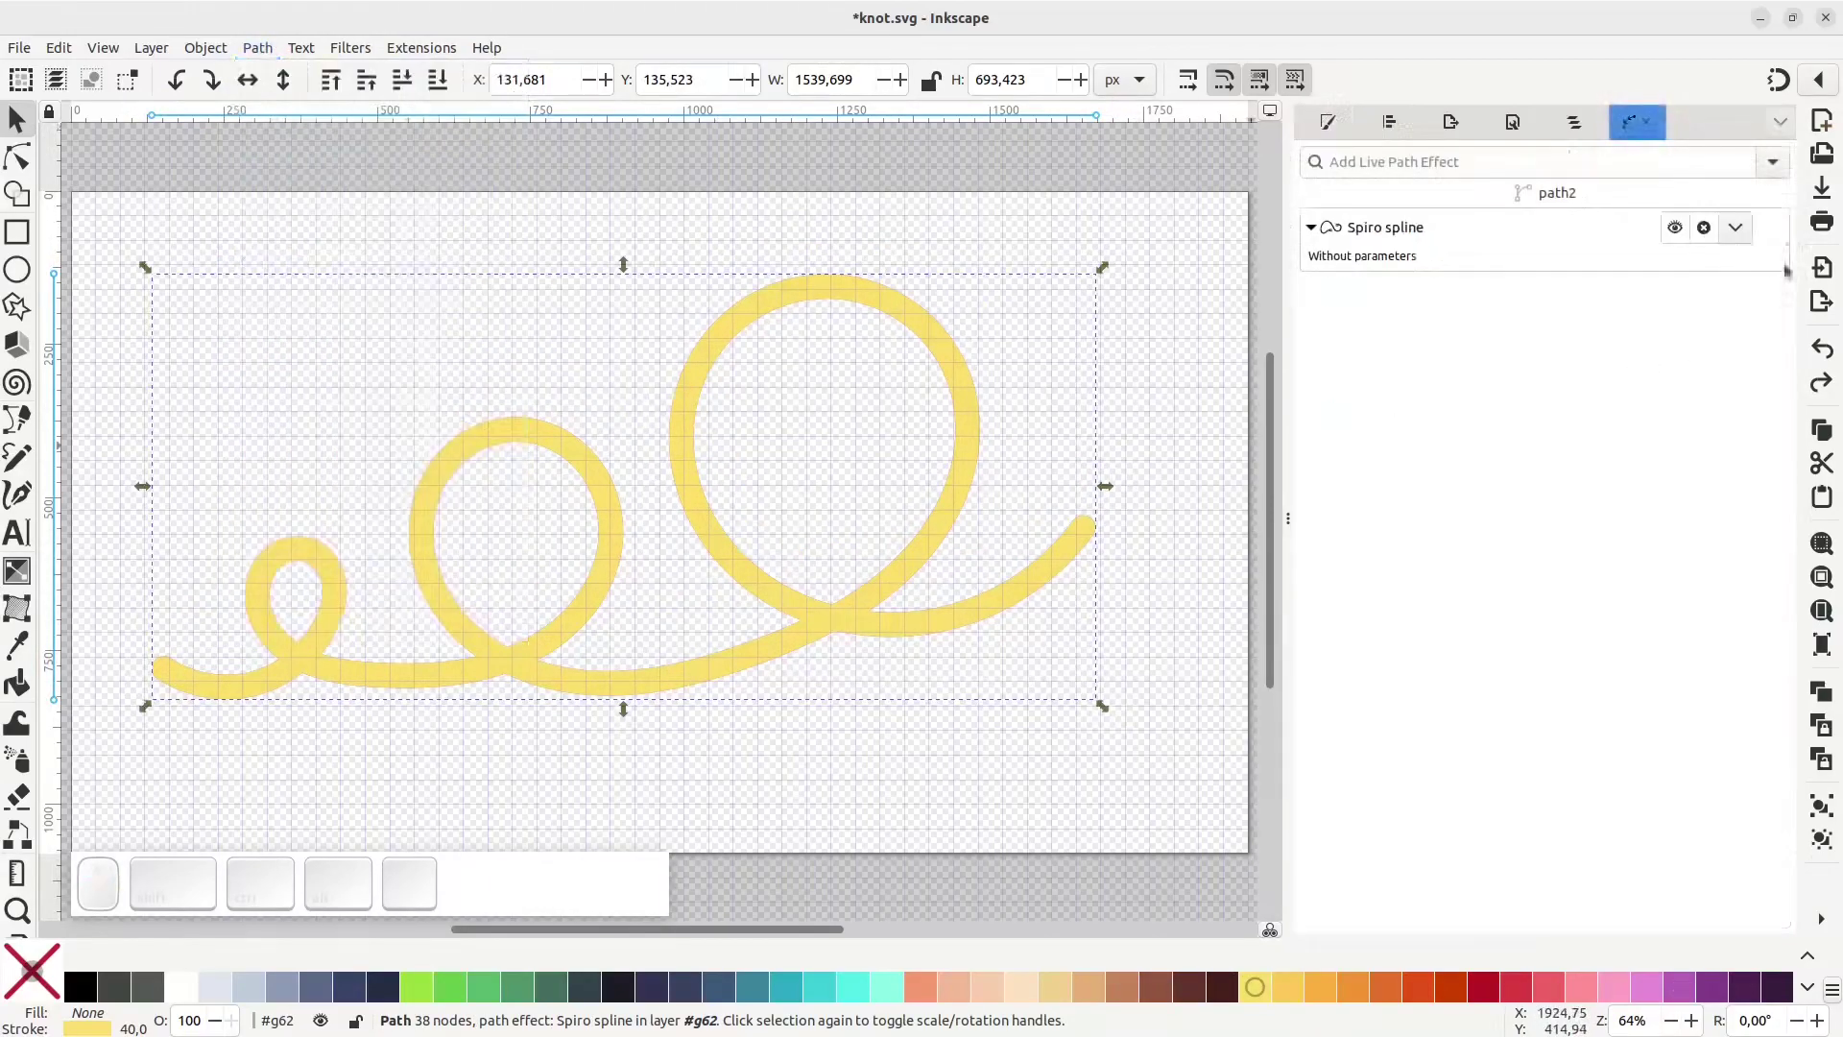
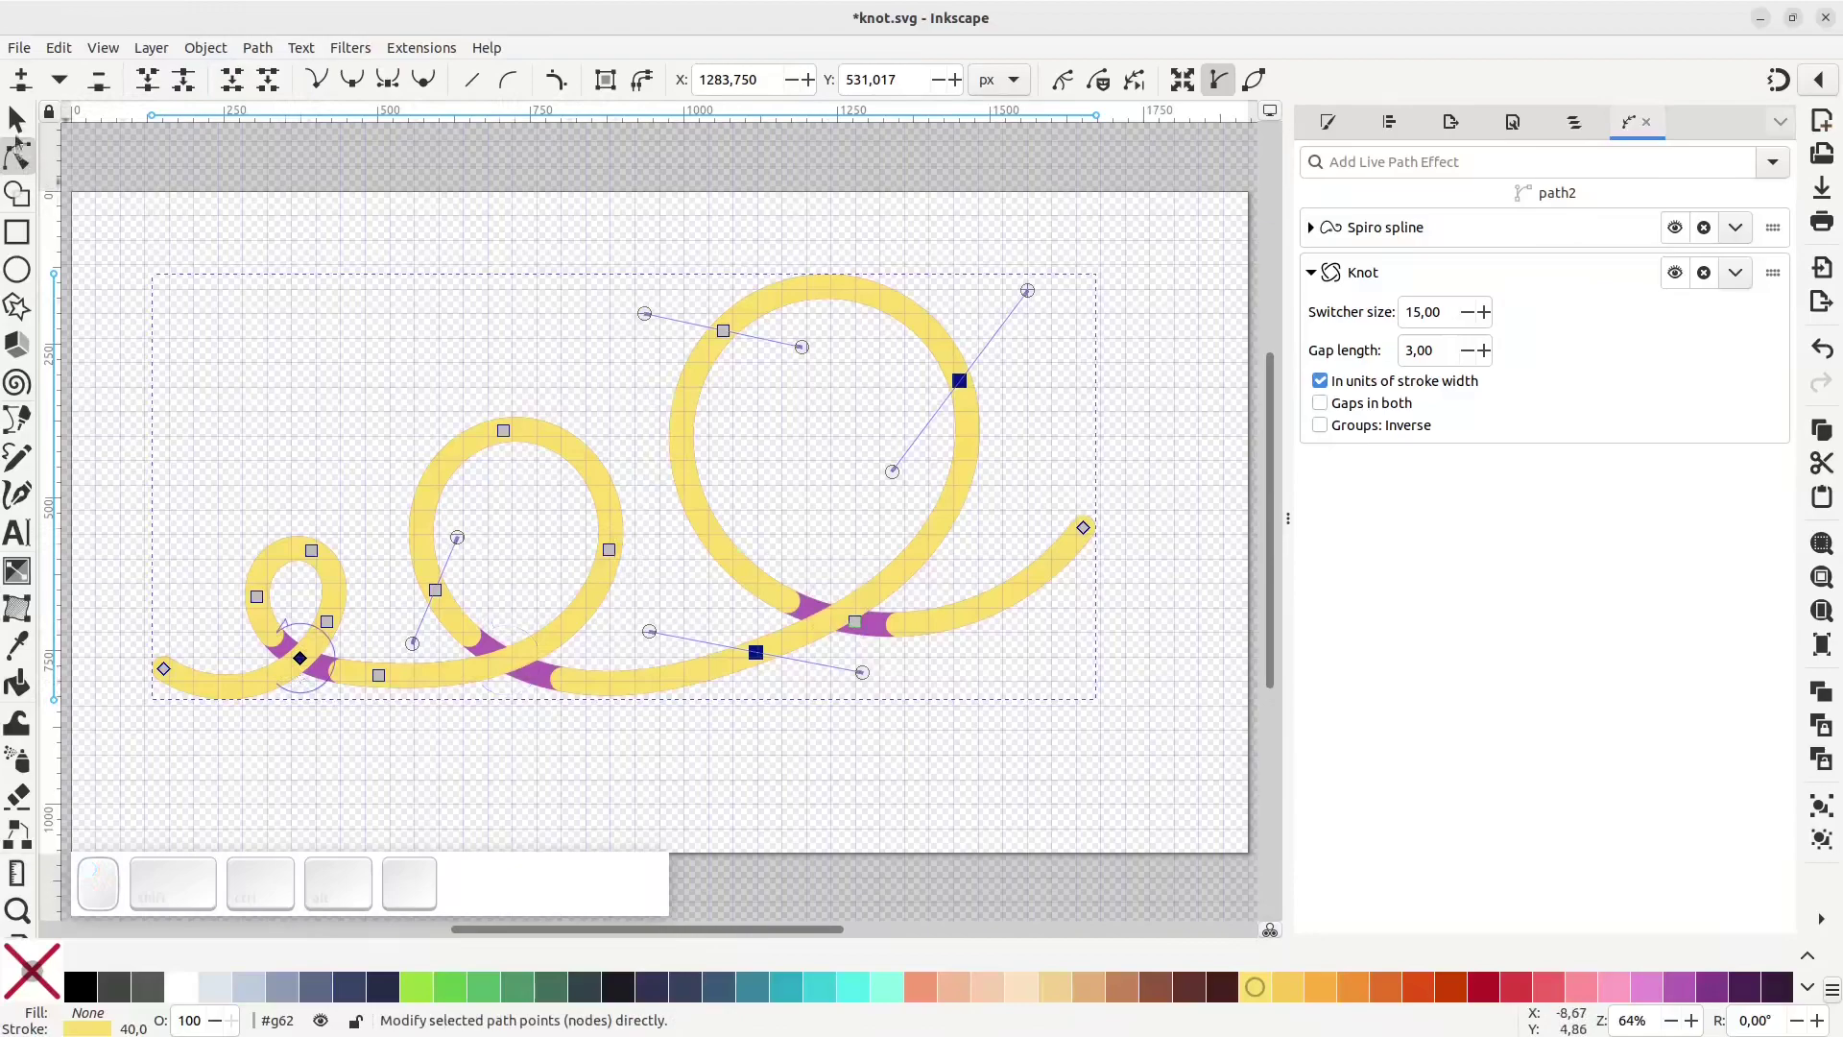
Return to the selection tool after adjusting the Knot crossings on the yellow tube
click(14, 118)
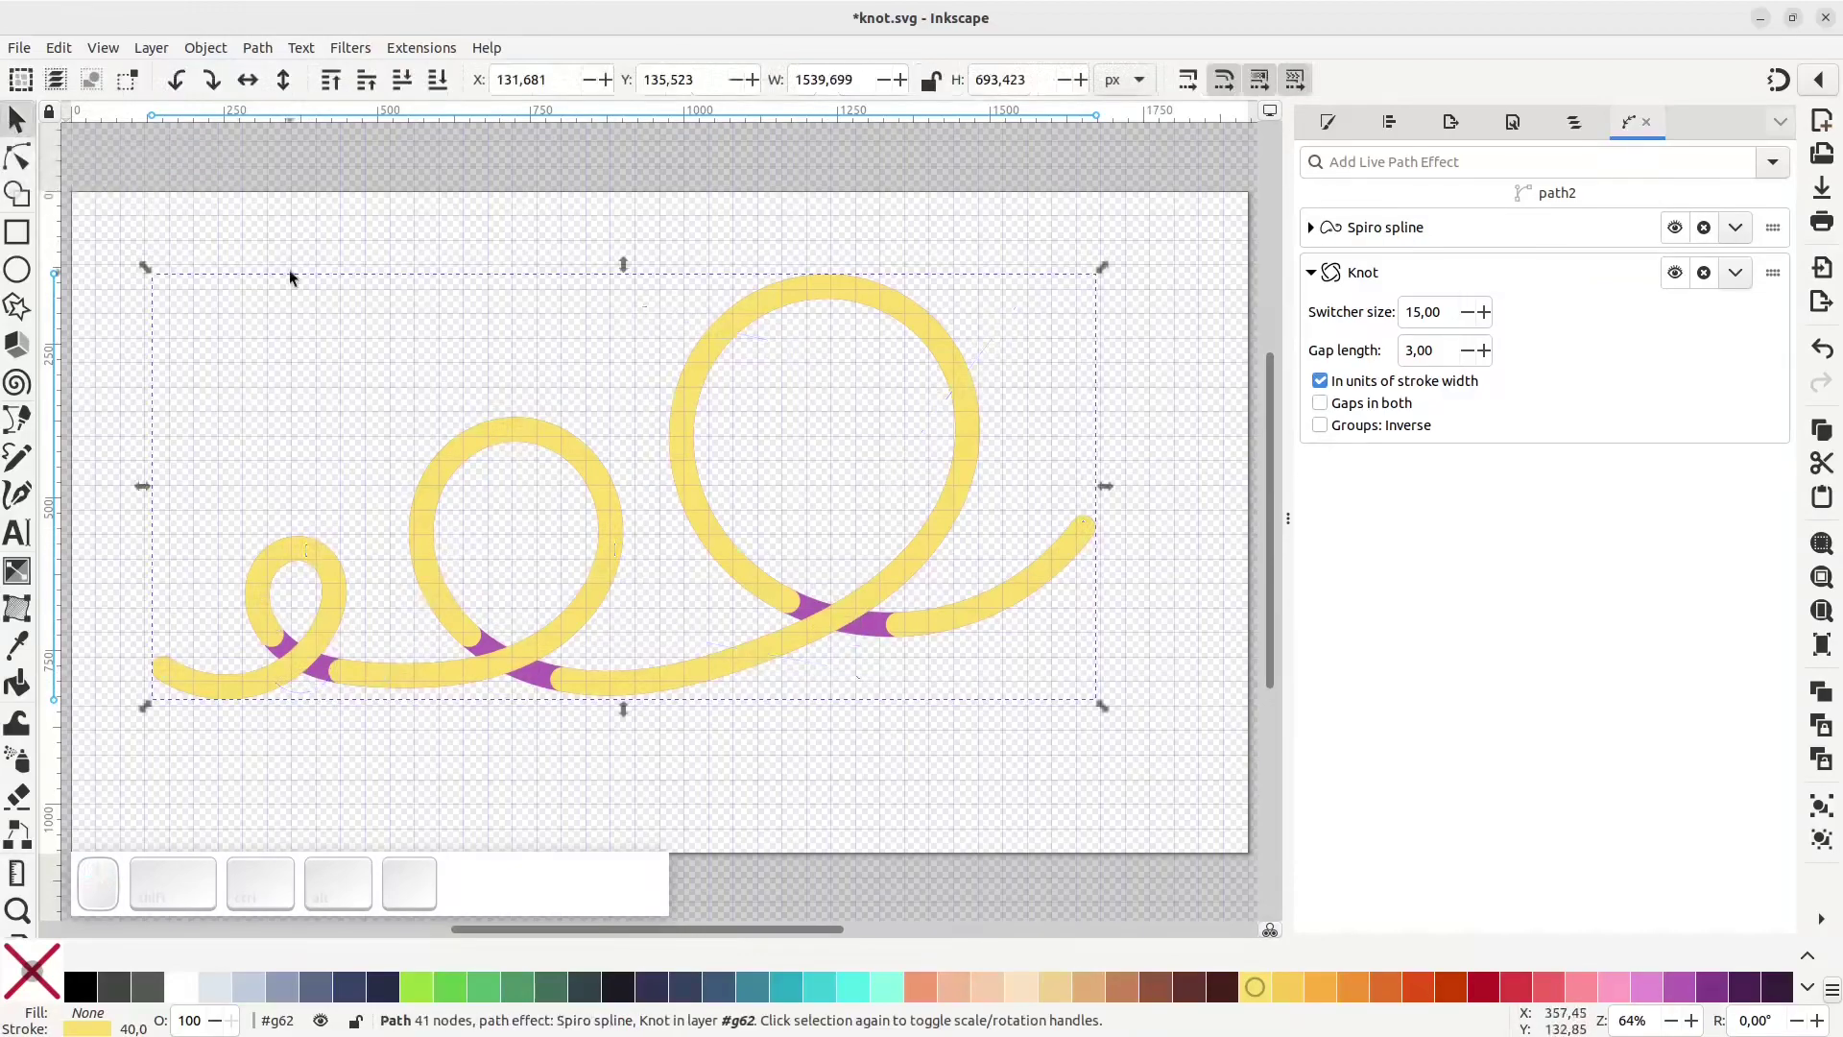
Try Stroke to Path on the knotted yellow tube, undo the move and duplicate, and deselect
click(277, 51)
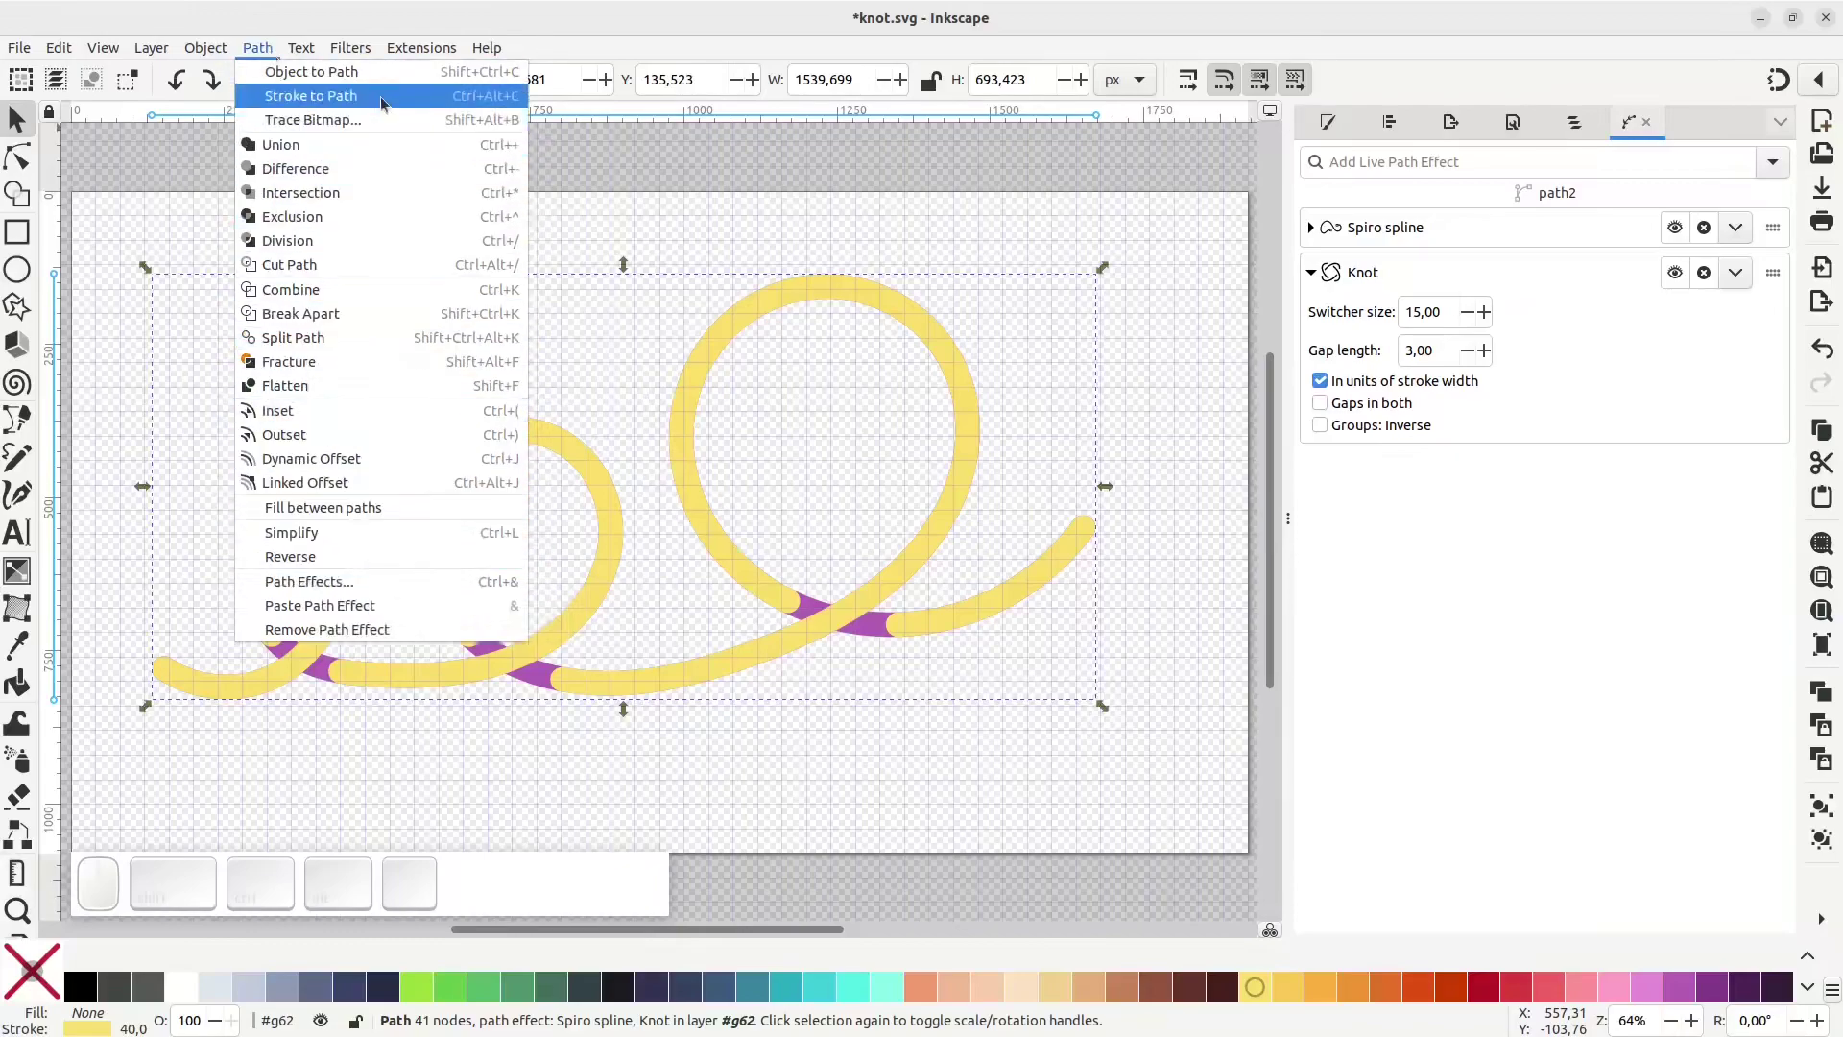
click(388, 99)
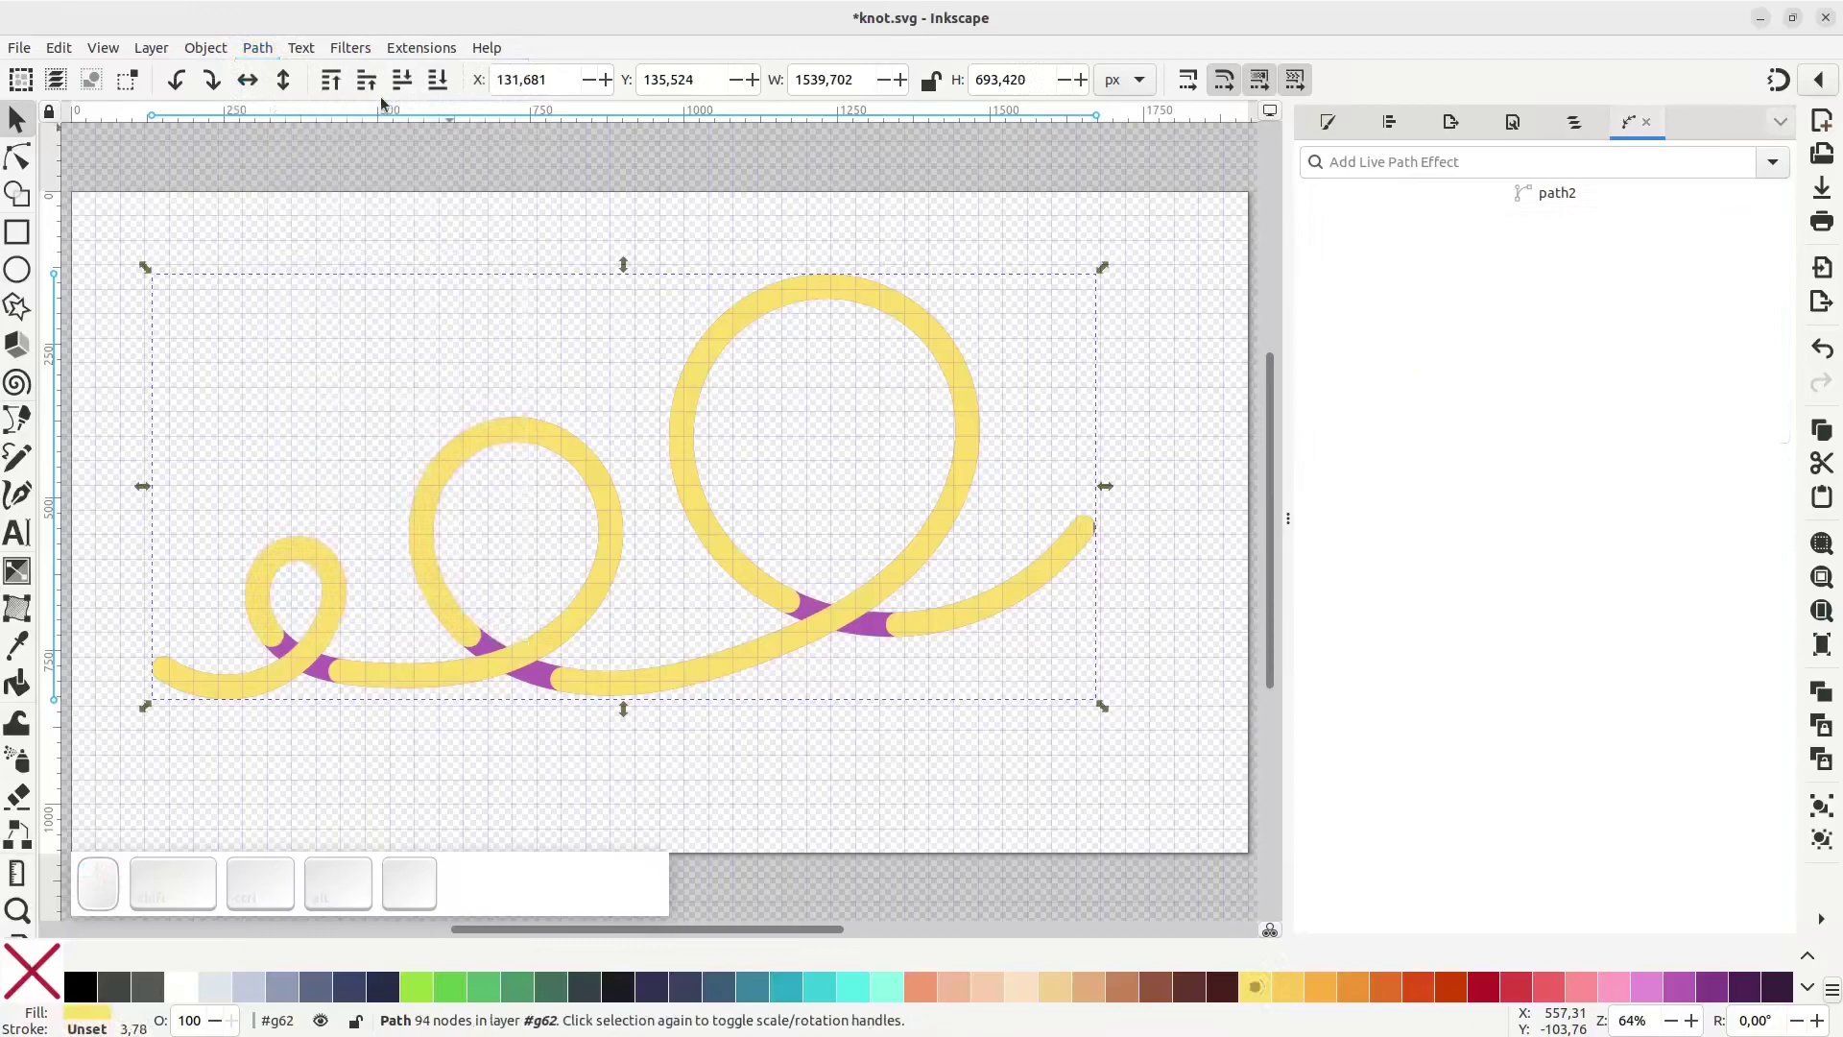
drag(592, 596, 618, 539)
key(ctrl+z)
click(618, 539)
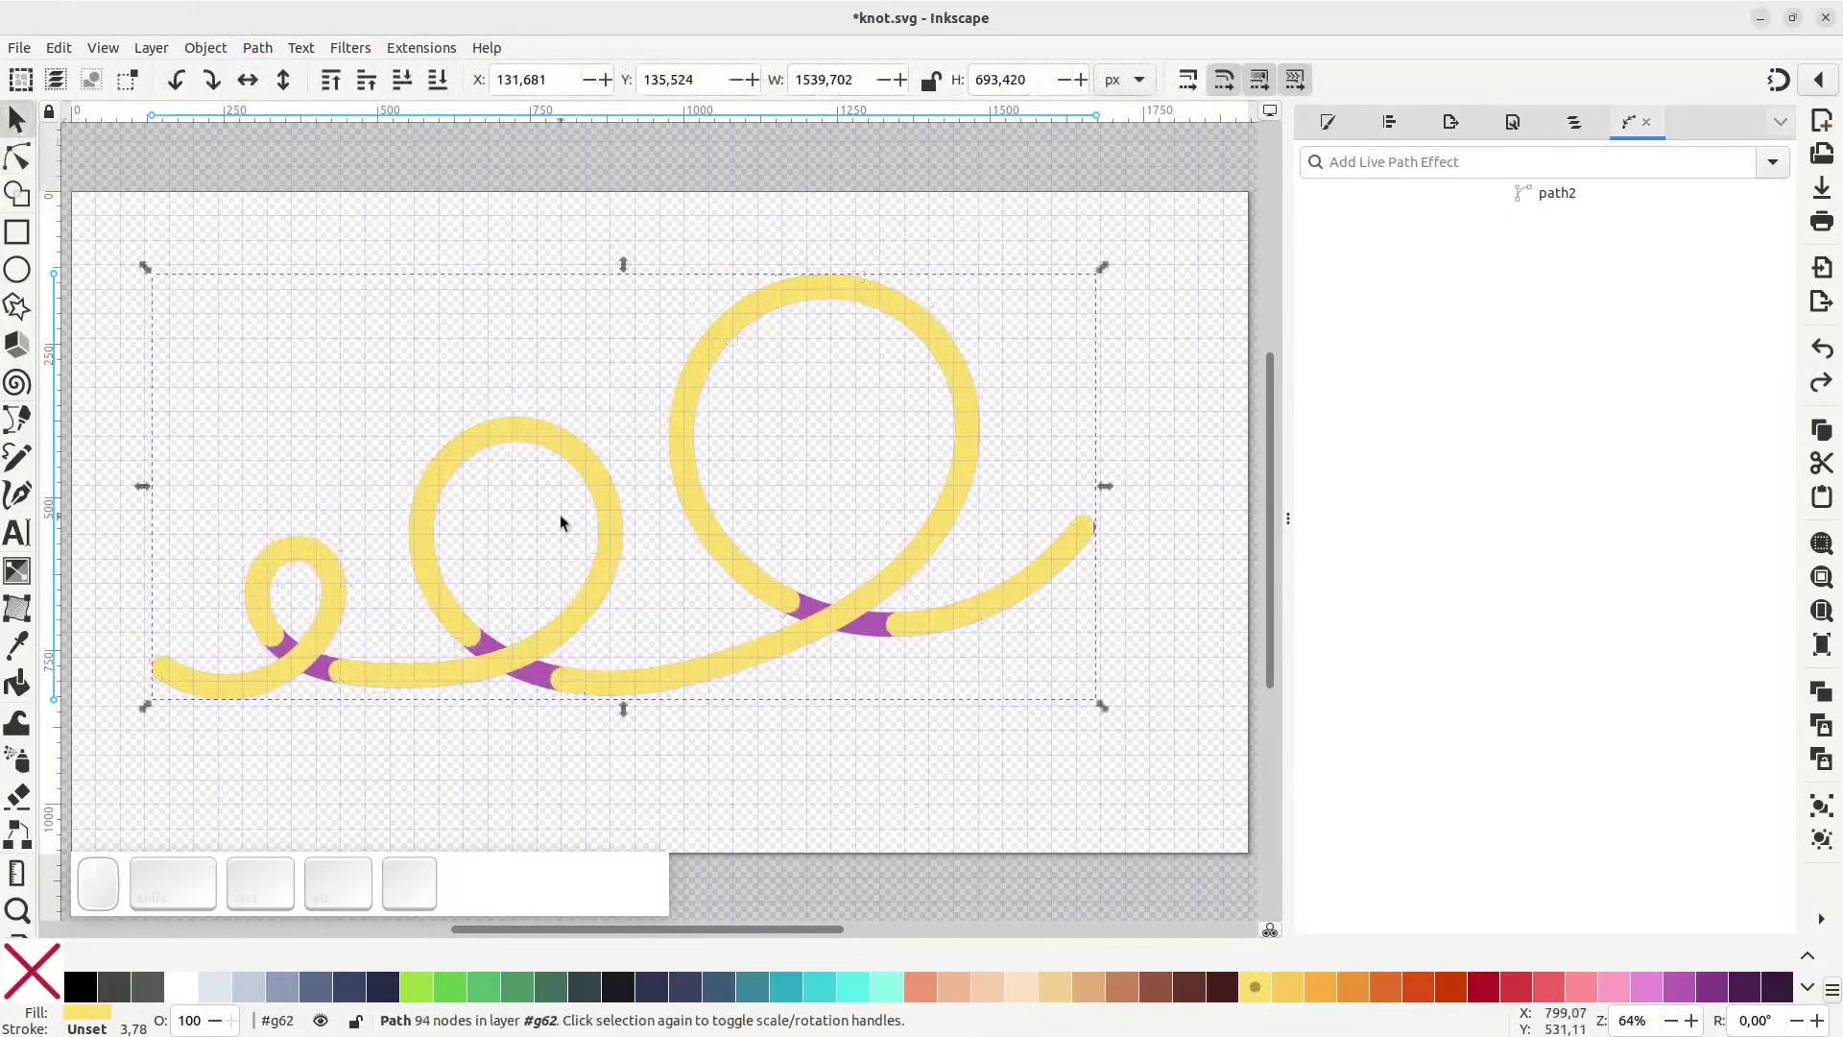
key(ctrl+d)
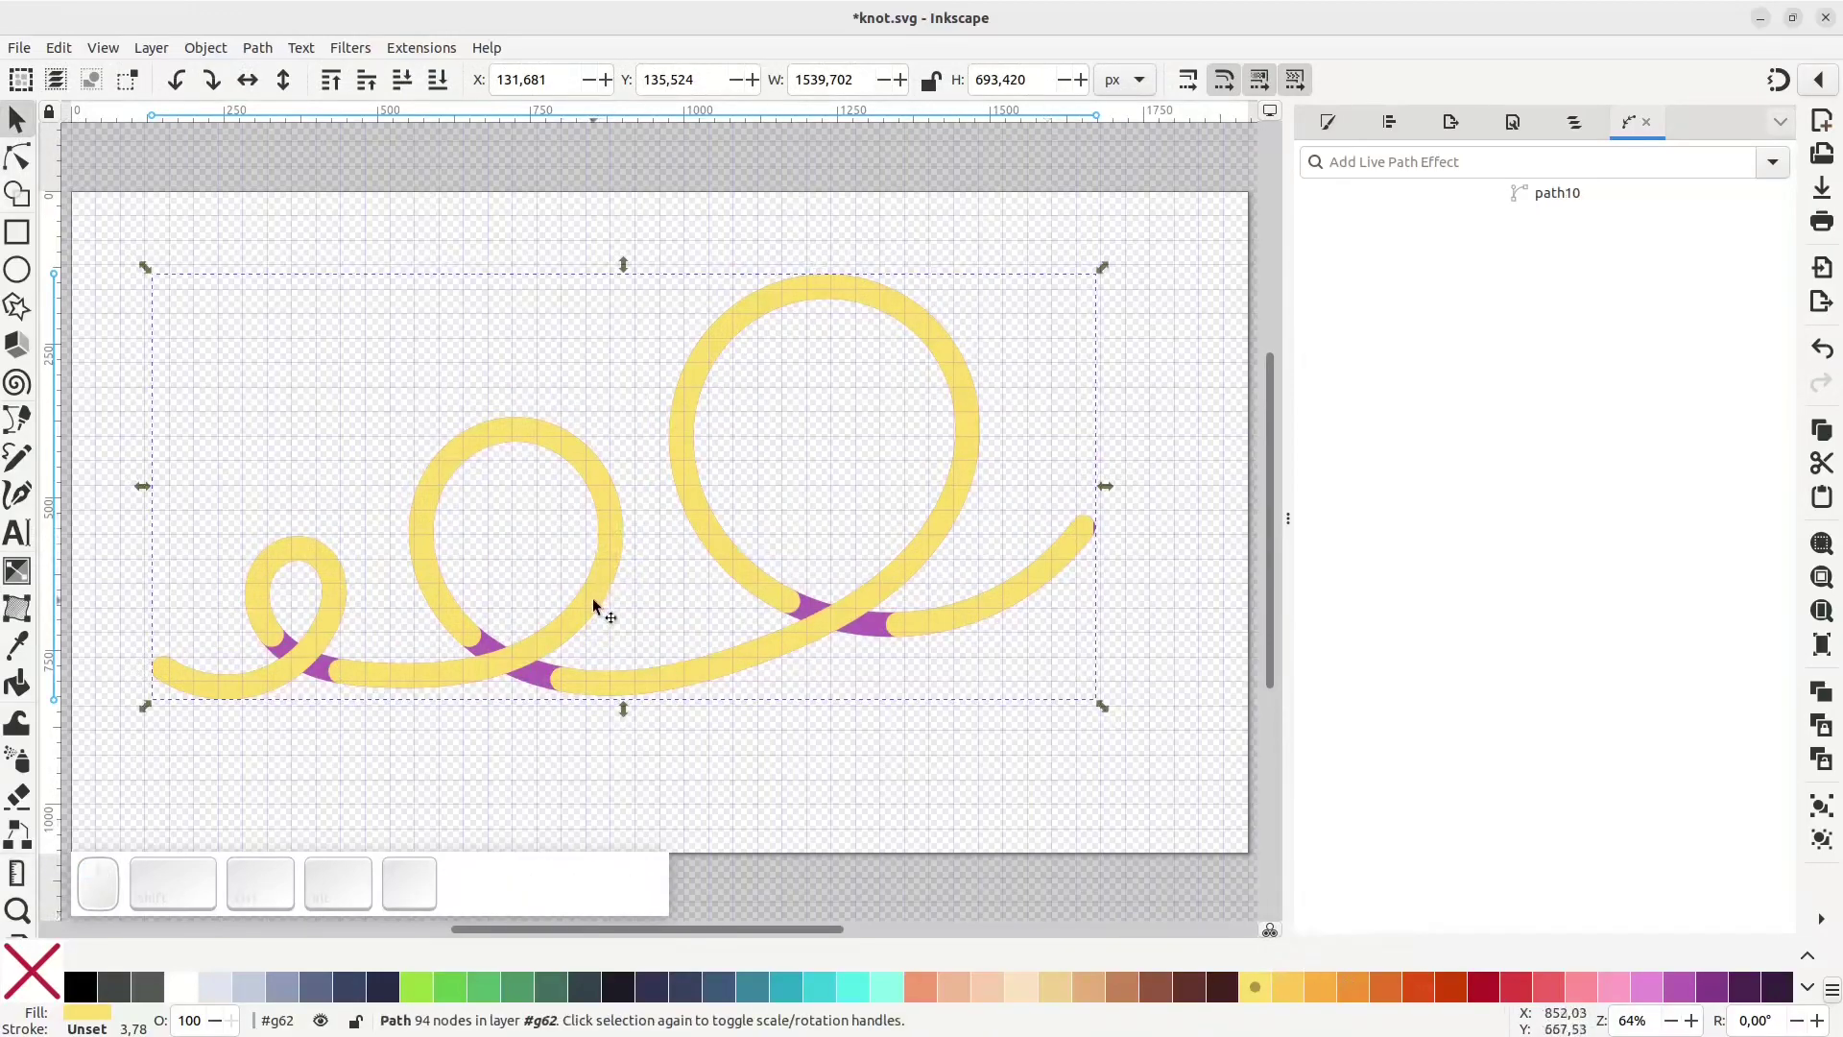
key(ctrl+z)
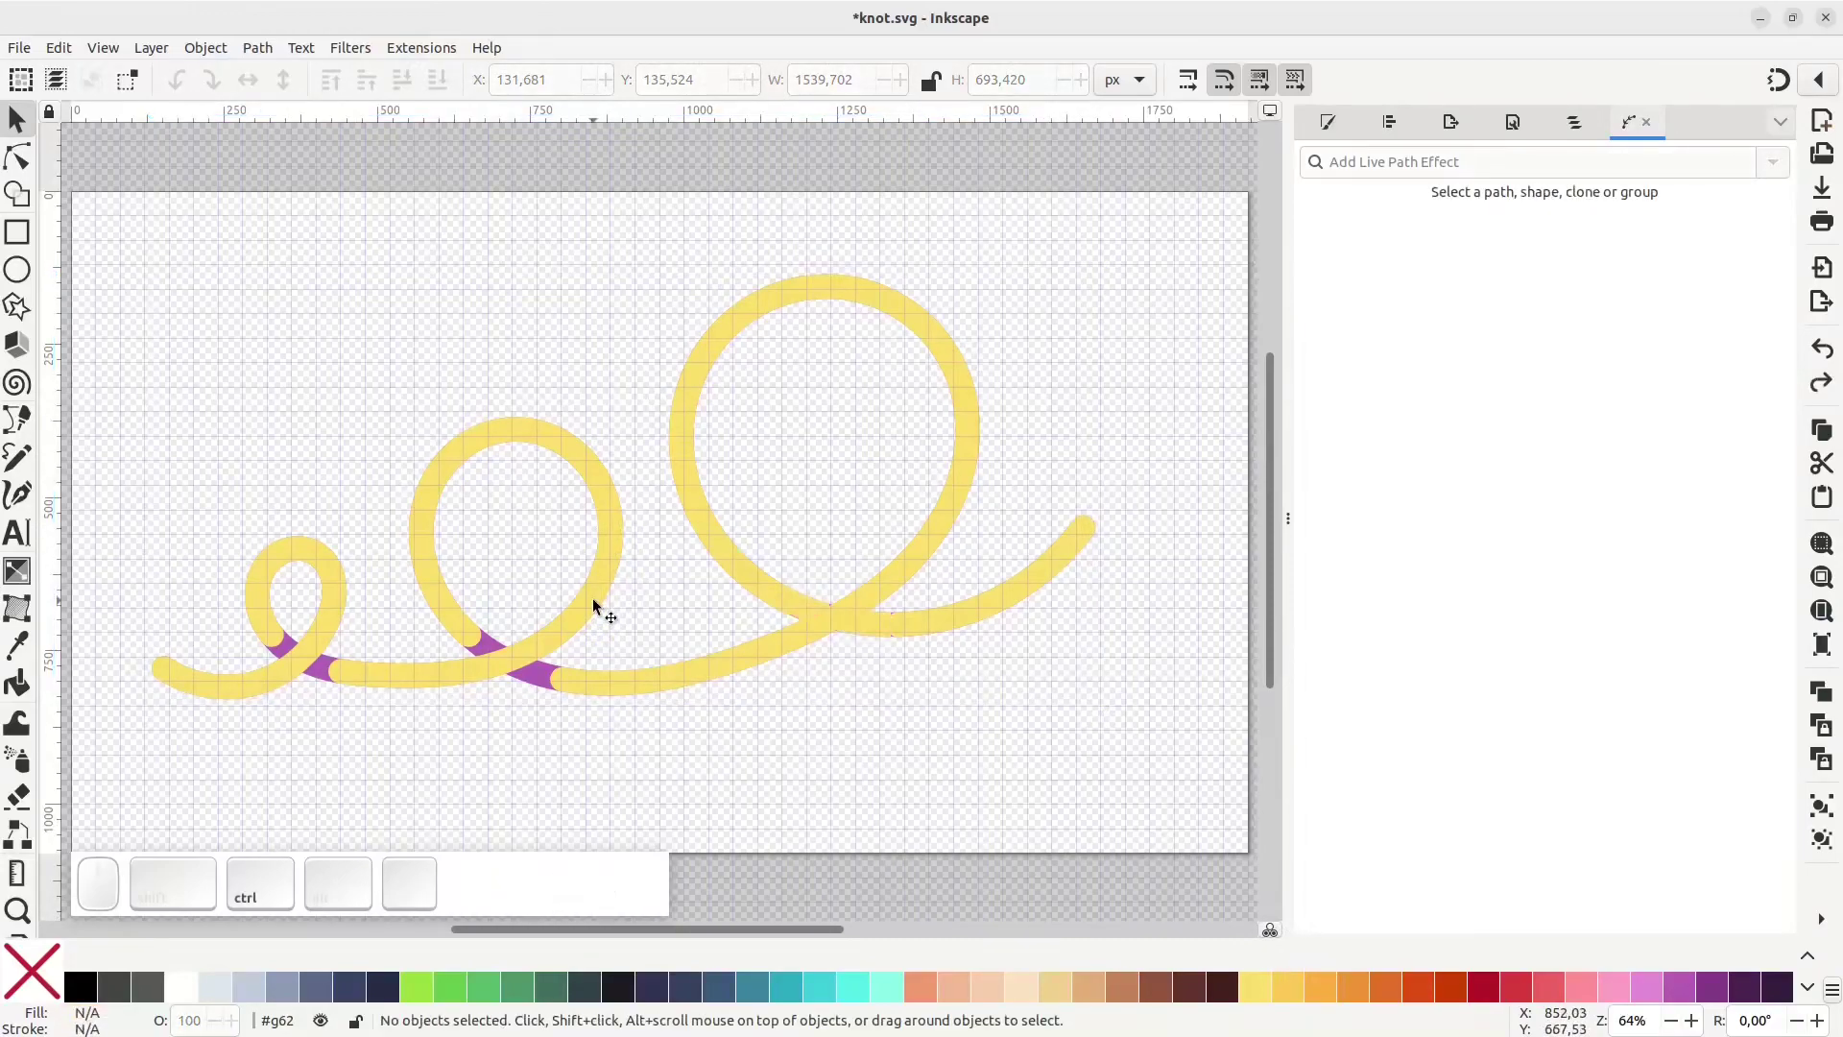
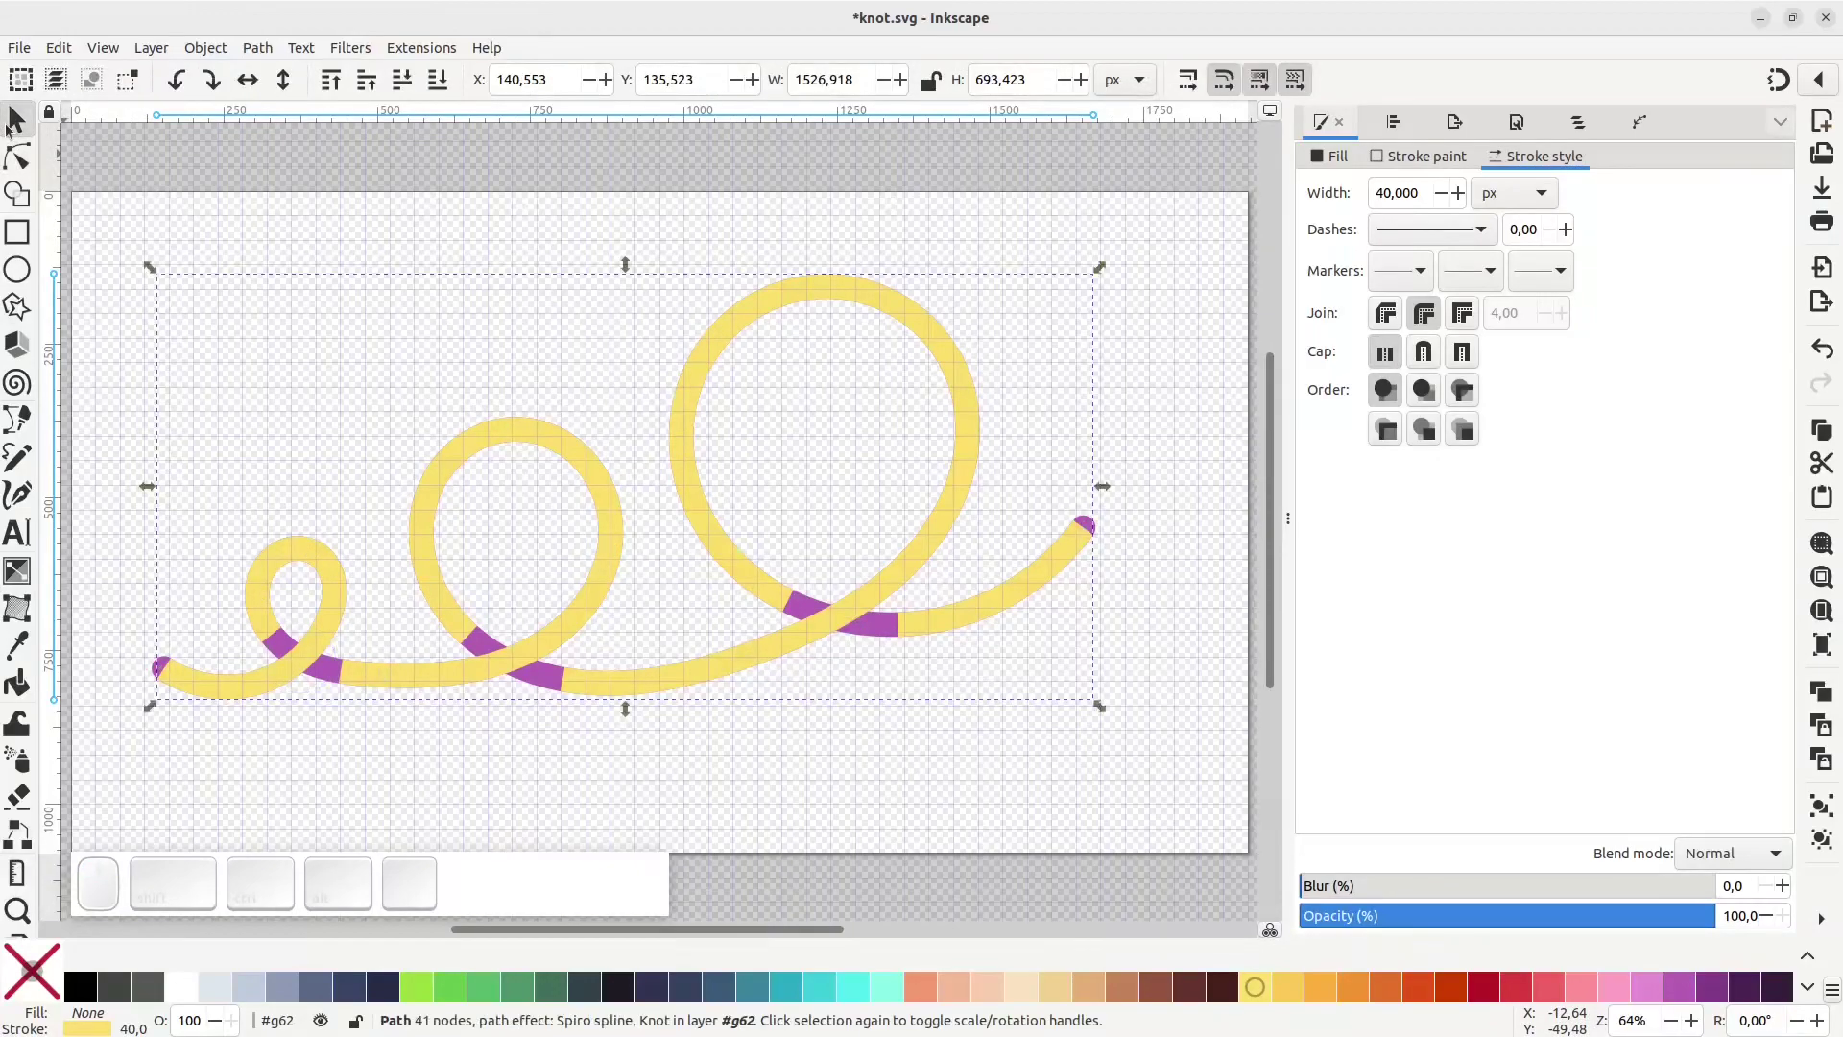
Convert the knotted yellow stroke into a filled shape and give it a green outline
click(258, 51)
click(288, 97)
key(ctrl+d)
click(435, 988)
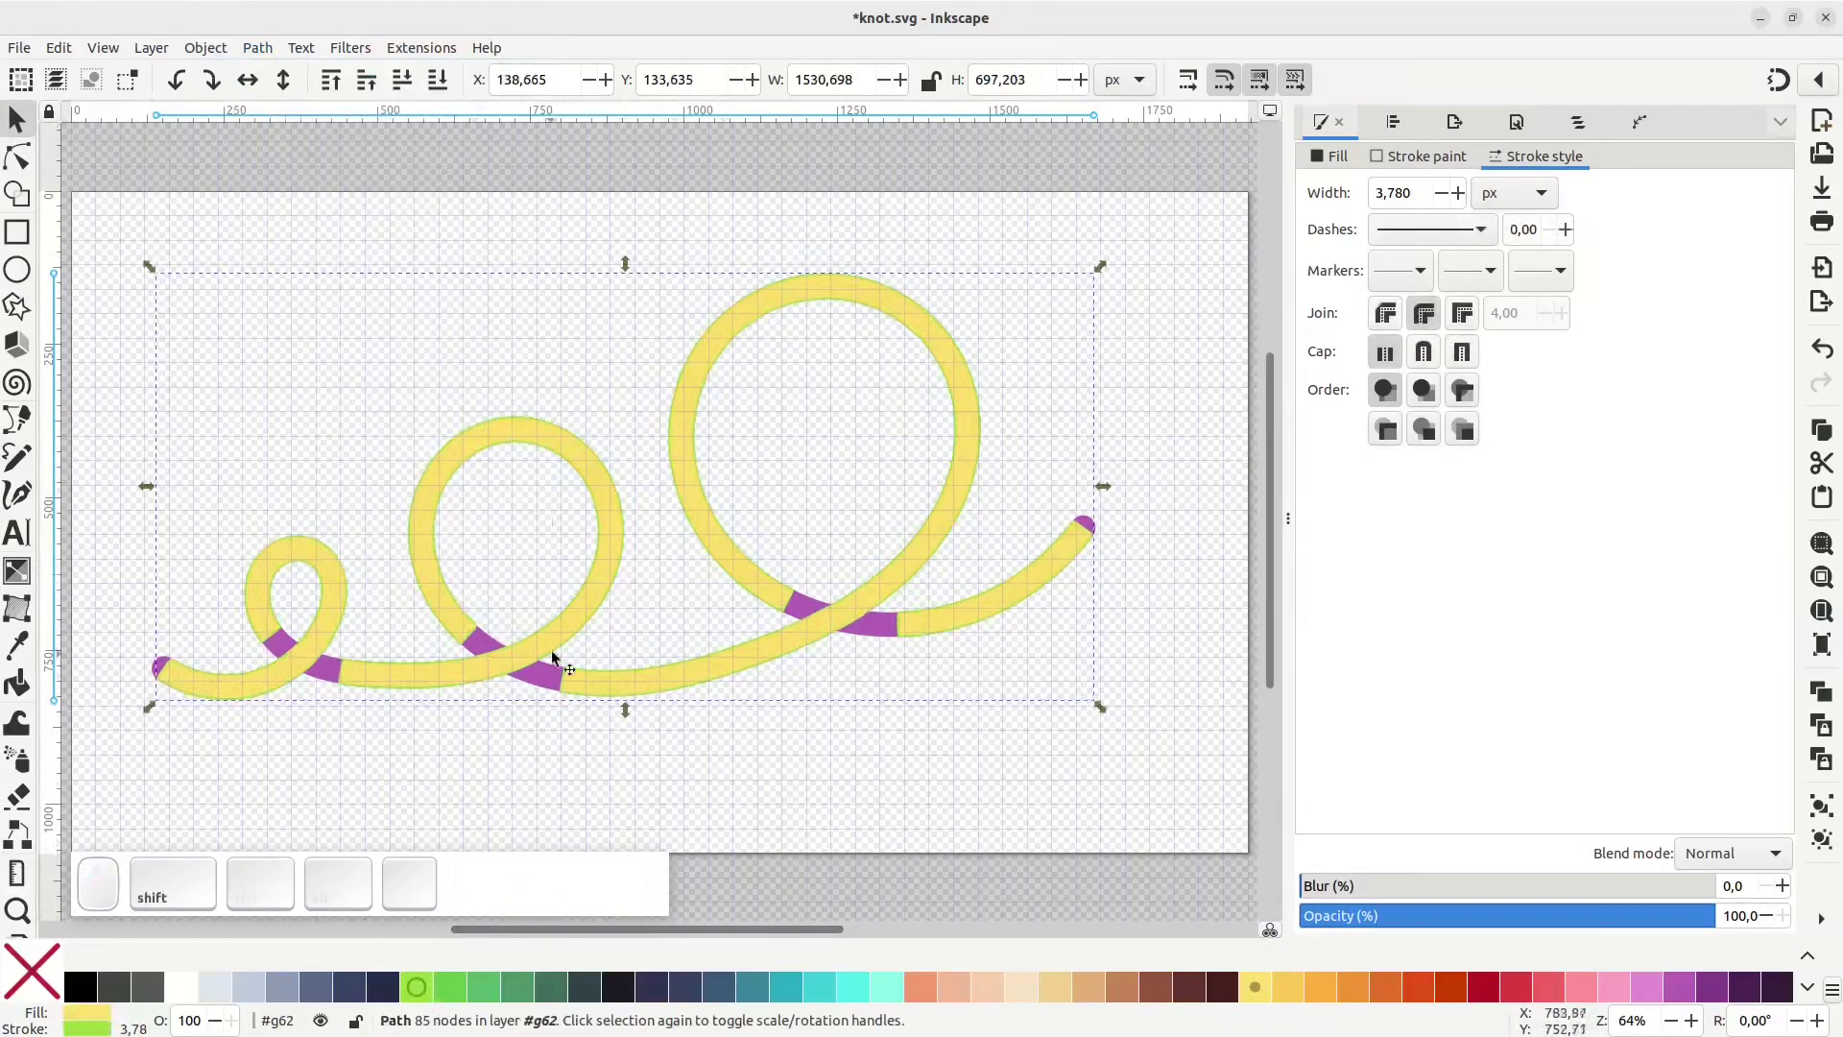
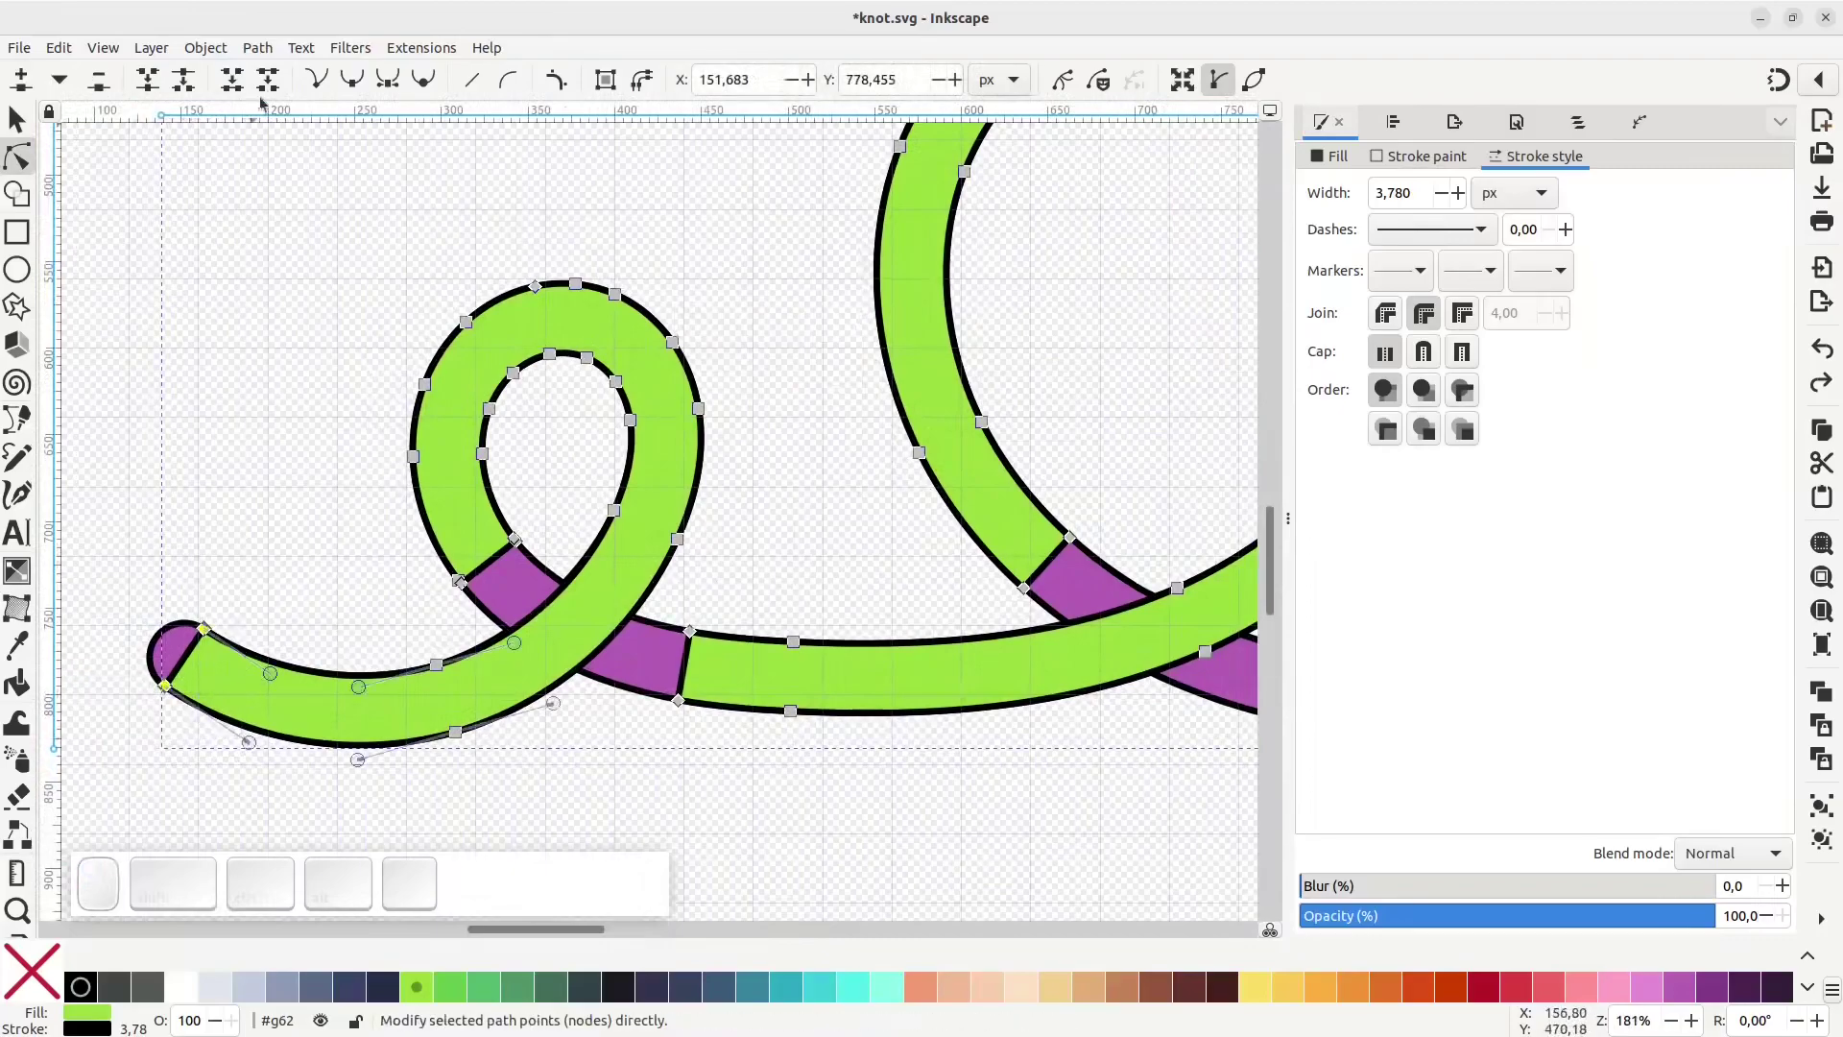
Zoom into a crossing of the tube to inspect its nodes and zoom back out
click(274, 89)
scroll(up, 3)
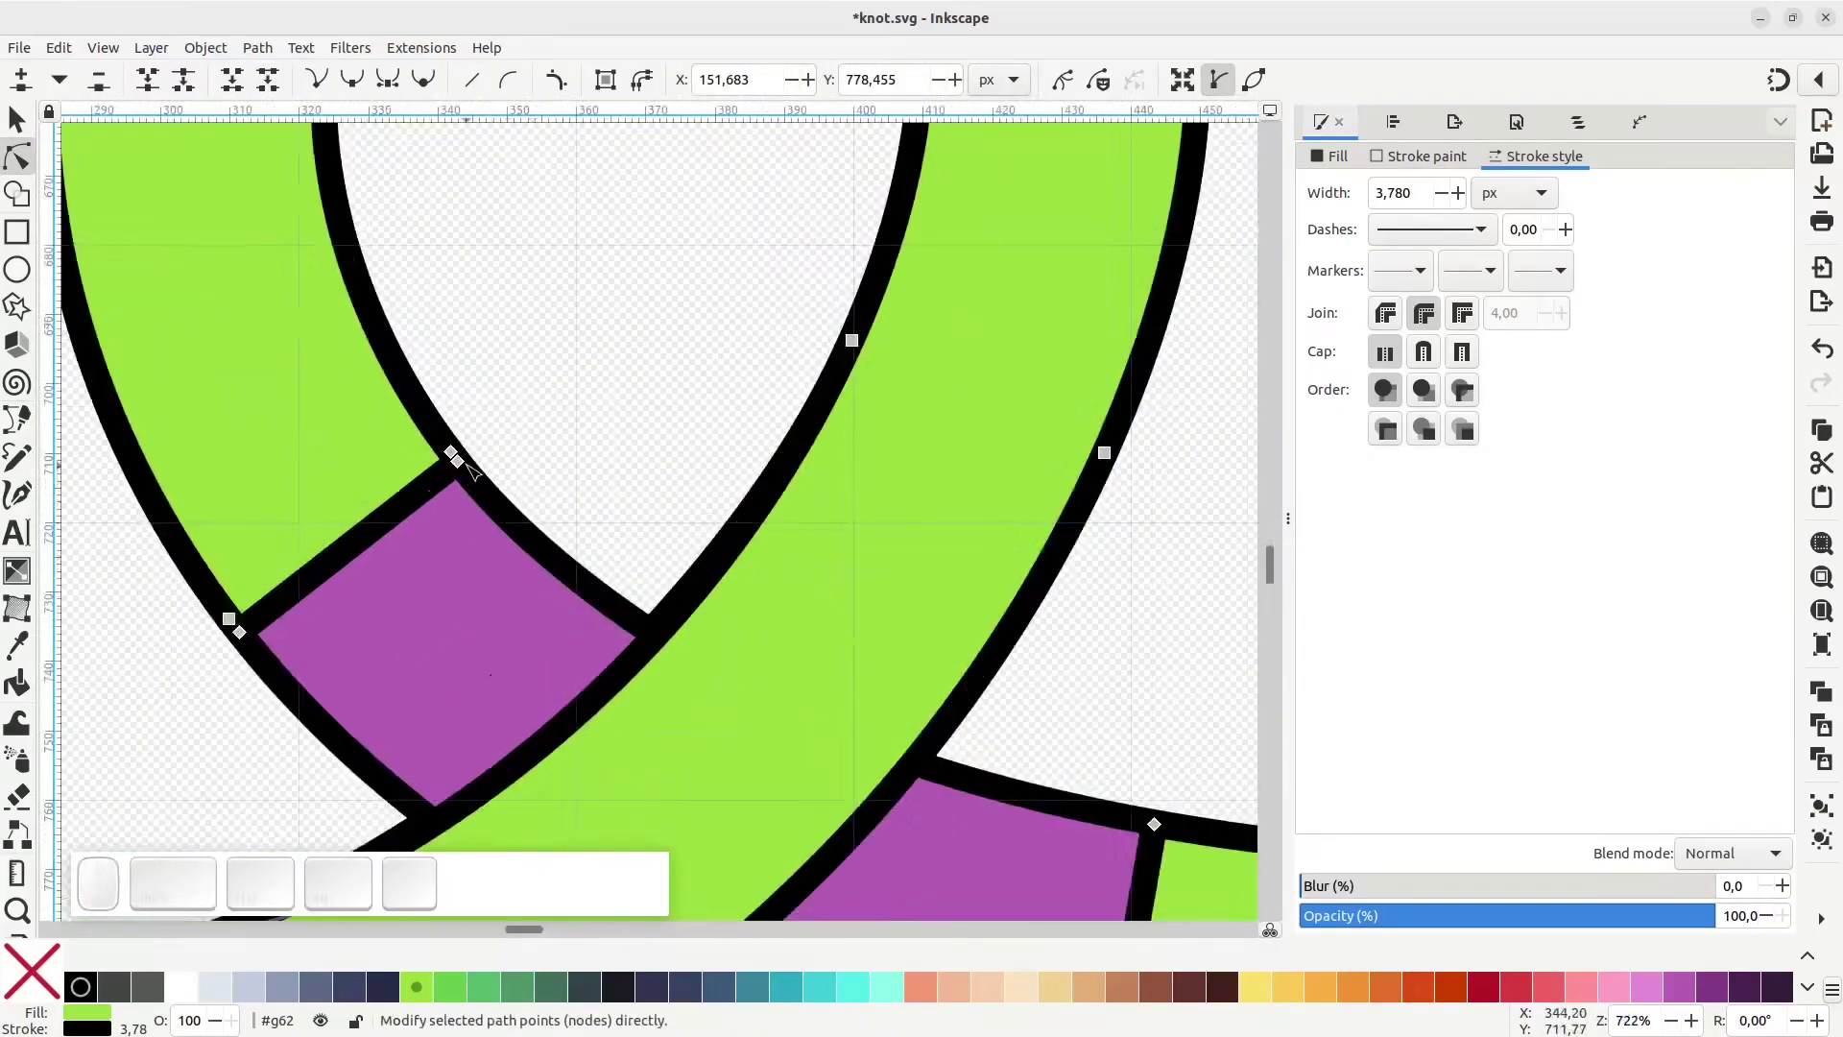
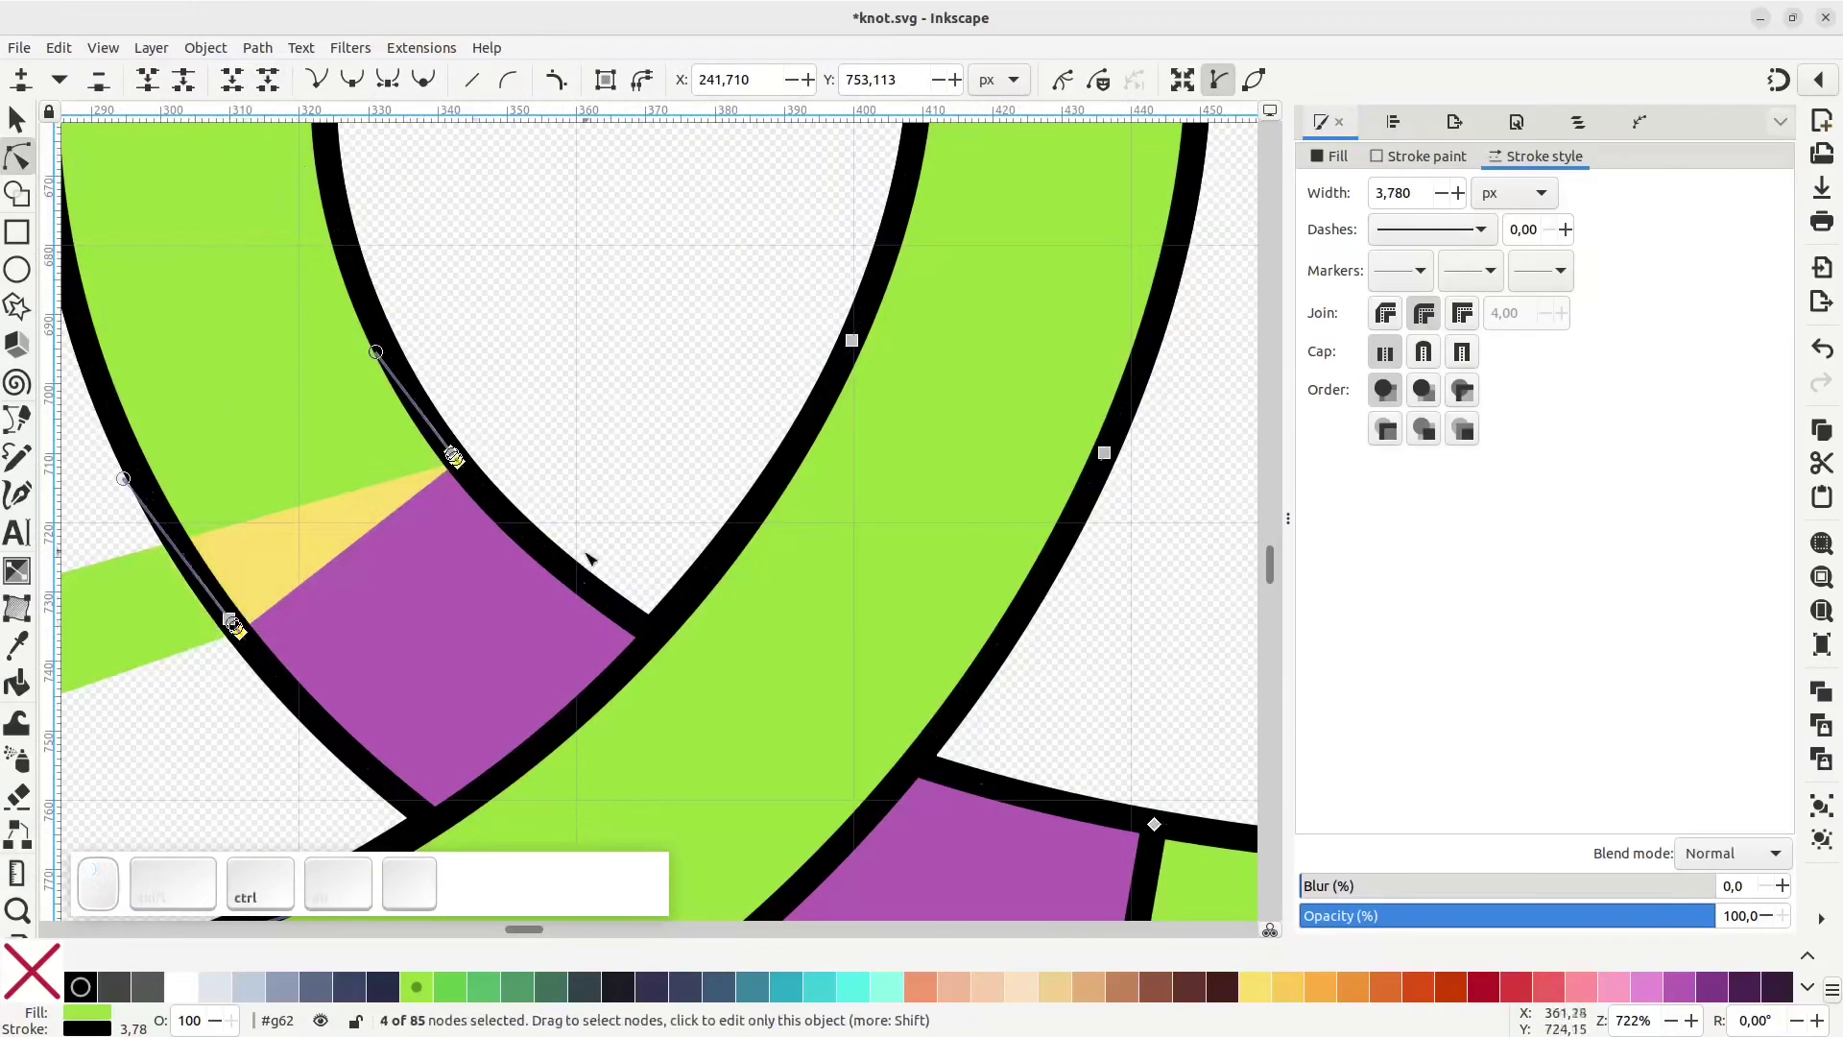
scroll(down, 3)
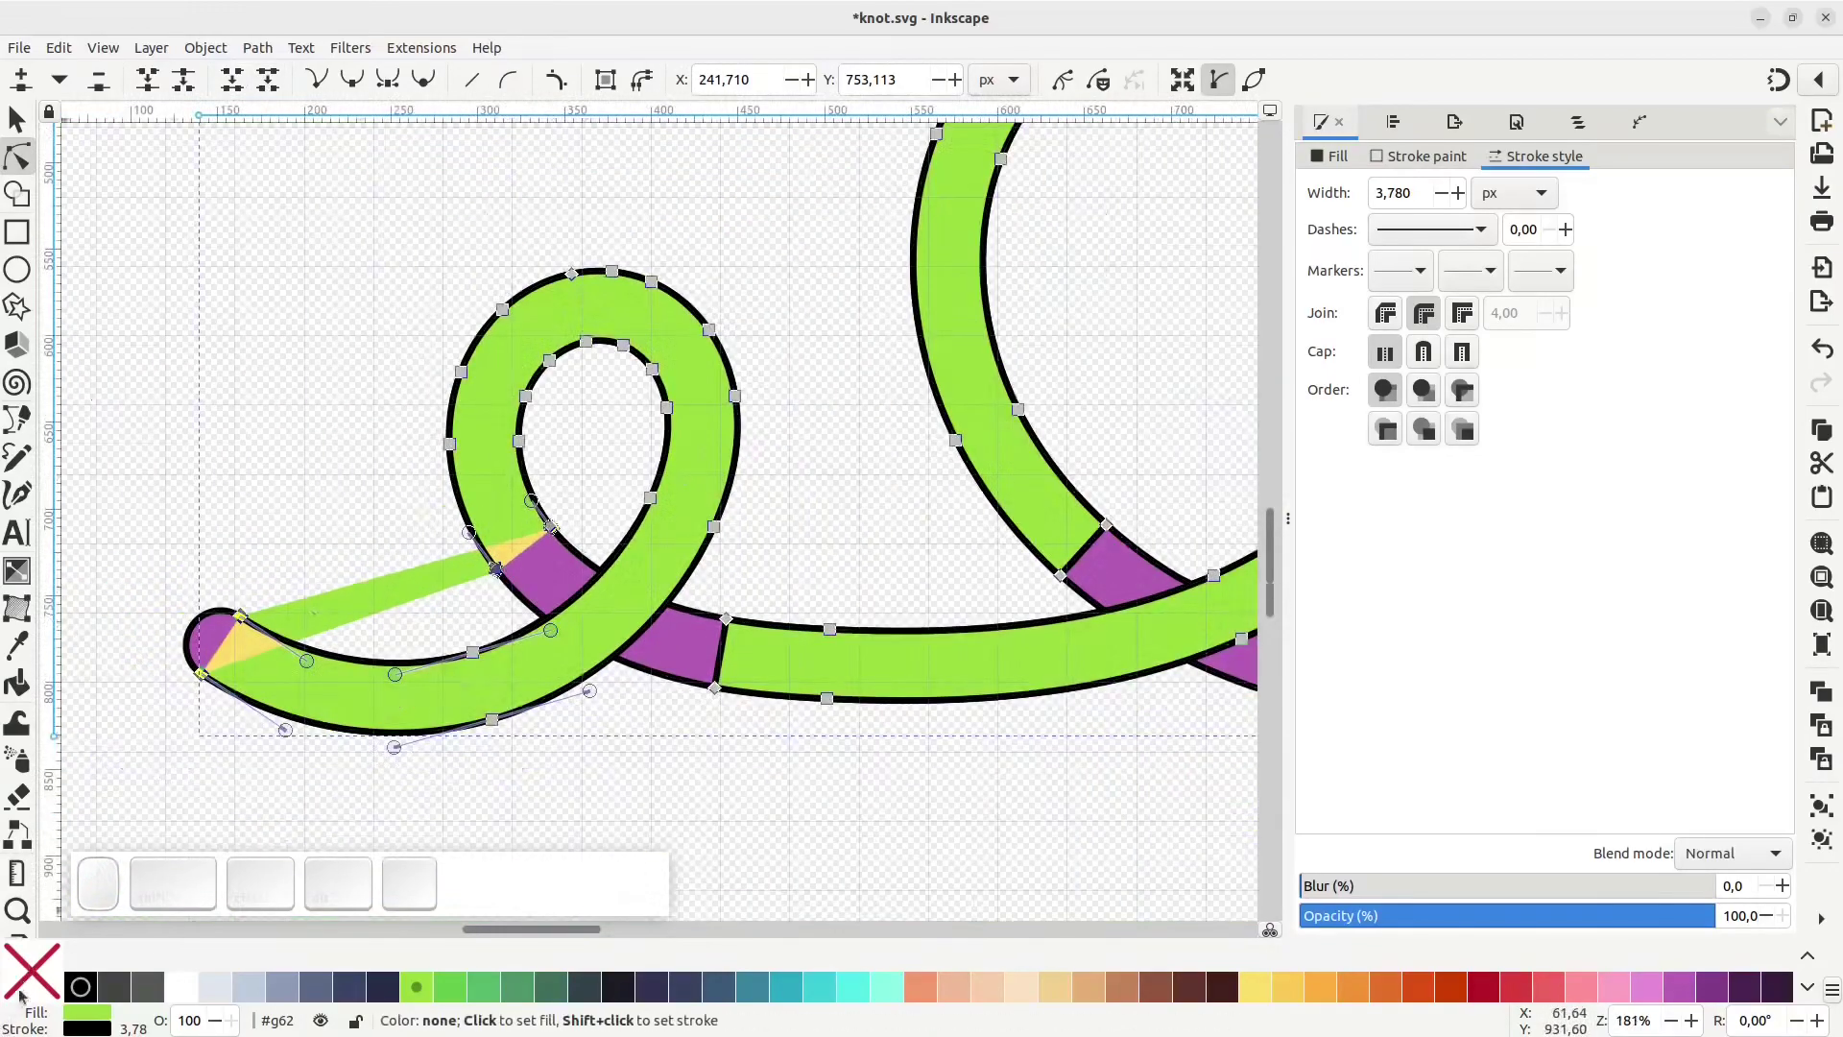
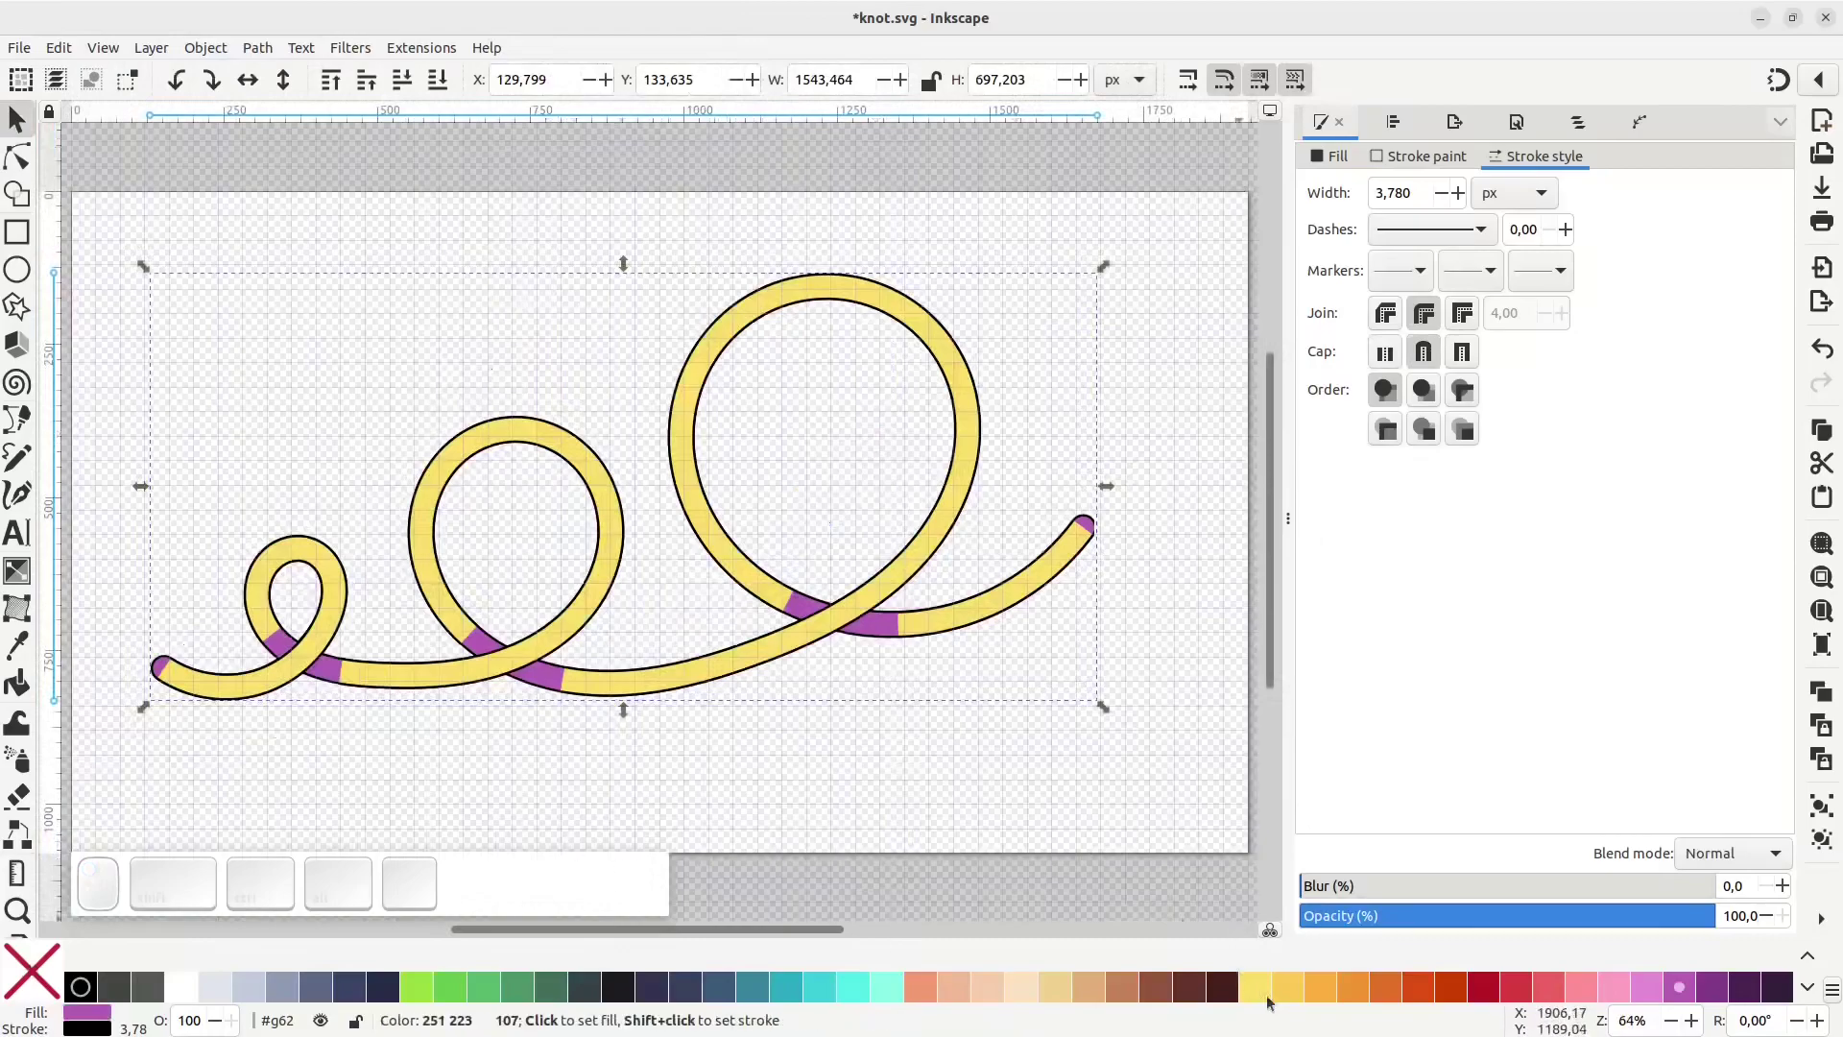
Group the tube pieces and select the group, checking it at full view
click(1264, 992)
click(1116, 829)
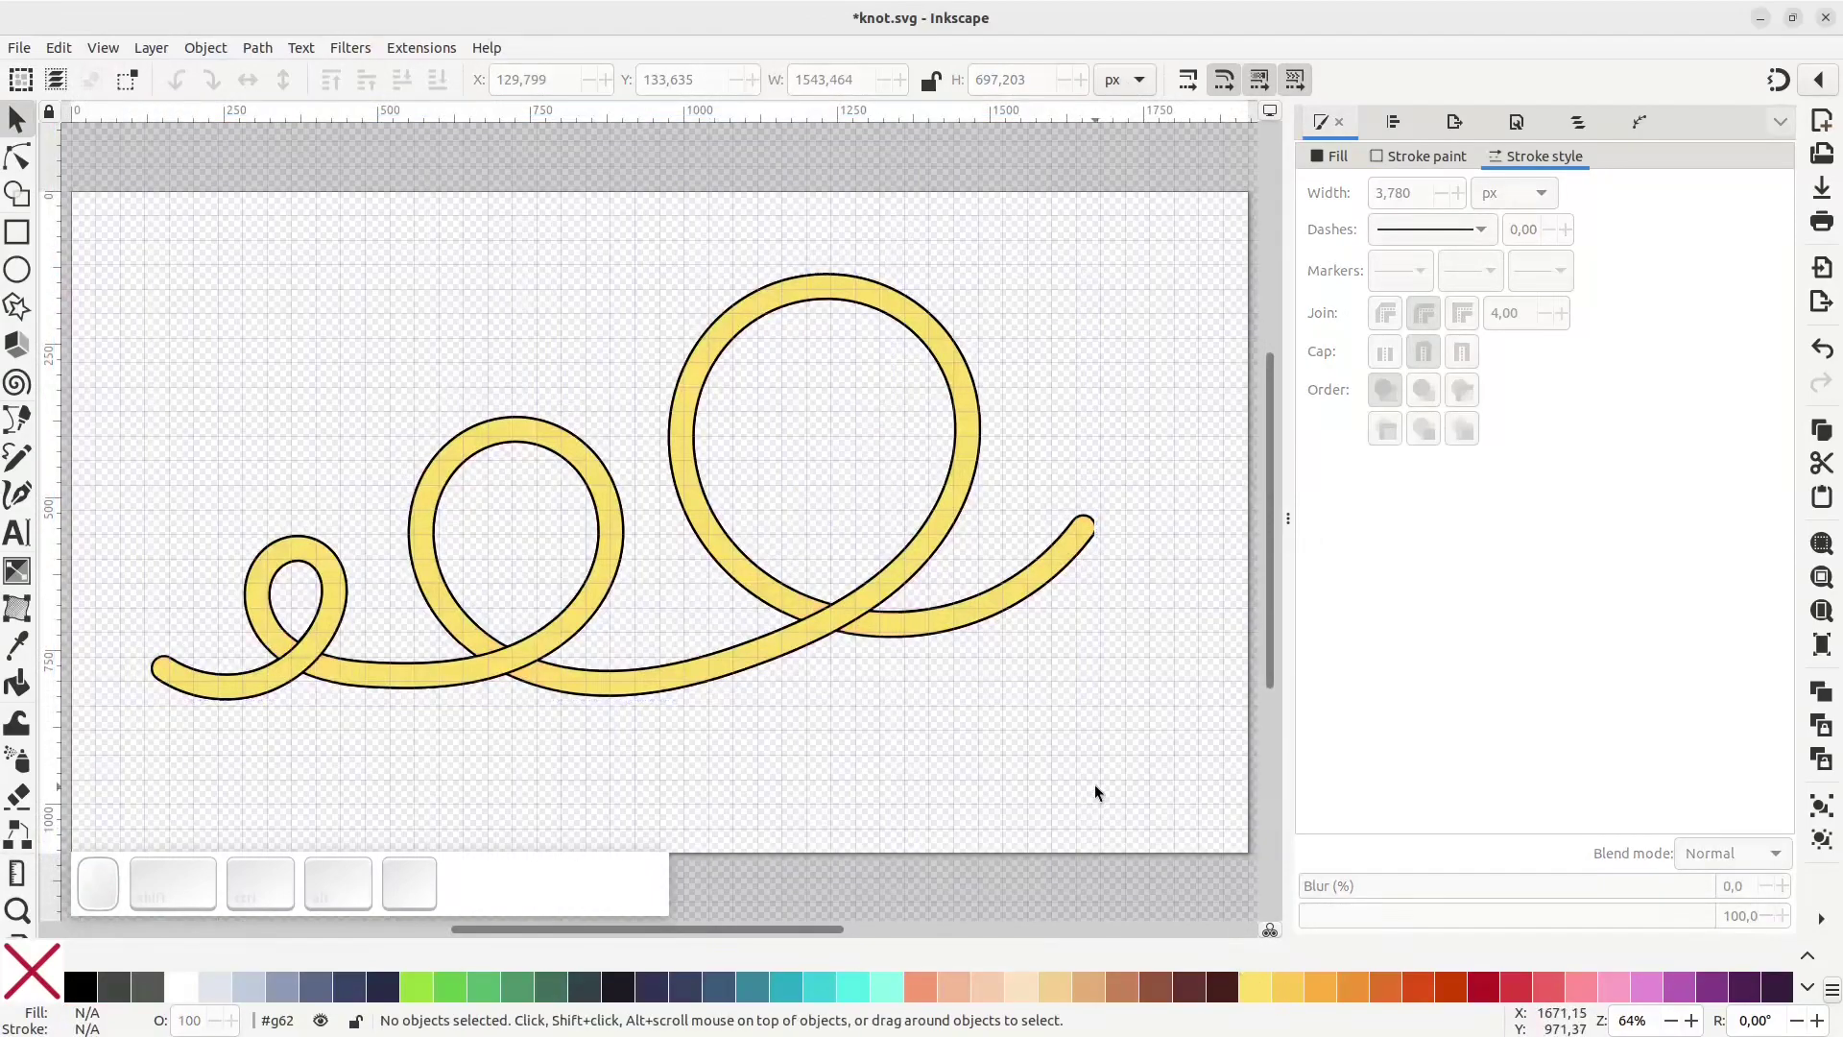
click(97, 209)
key(ctrl+g)
scroll(up, 3)
scroll(down, 3)
key(5)
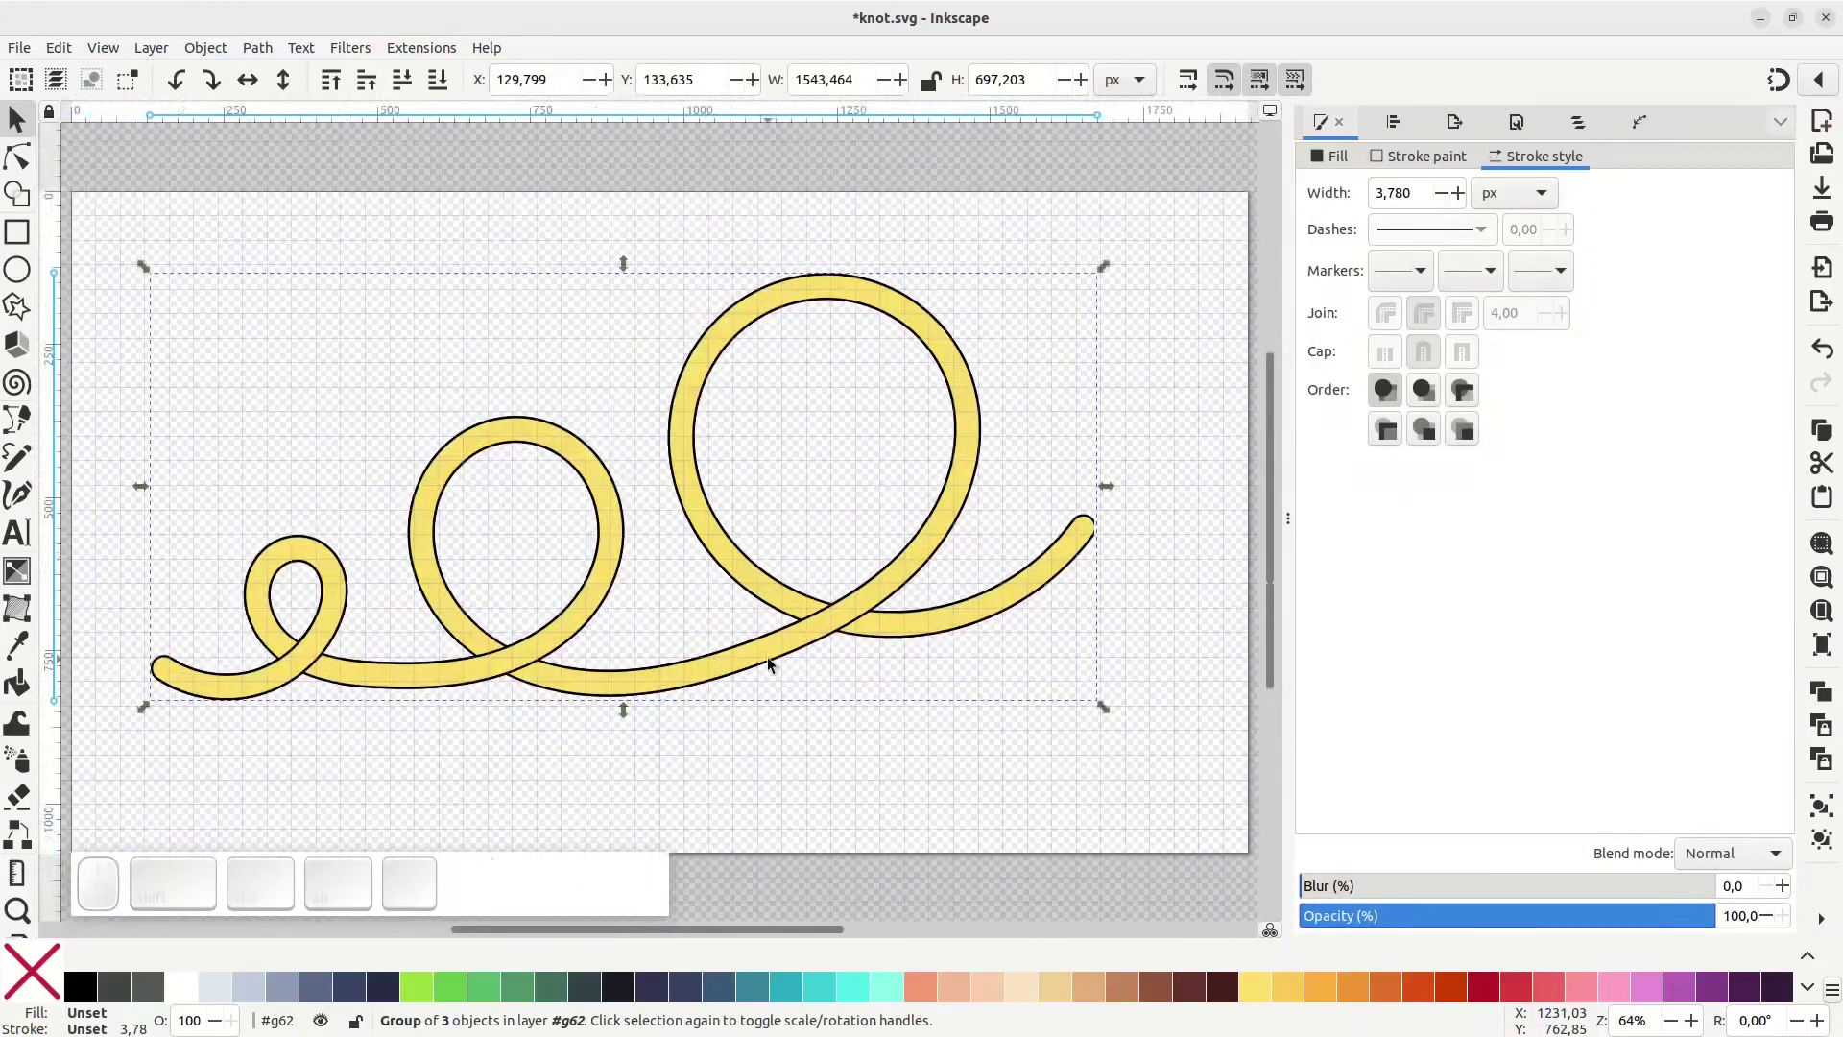
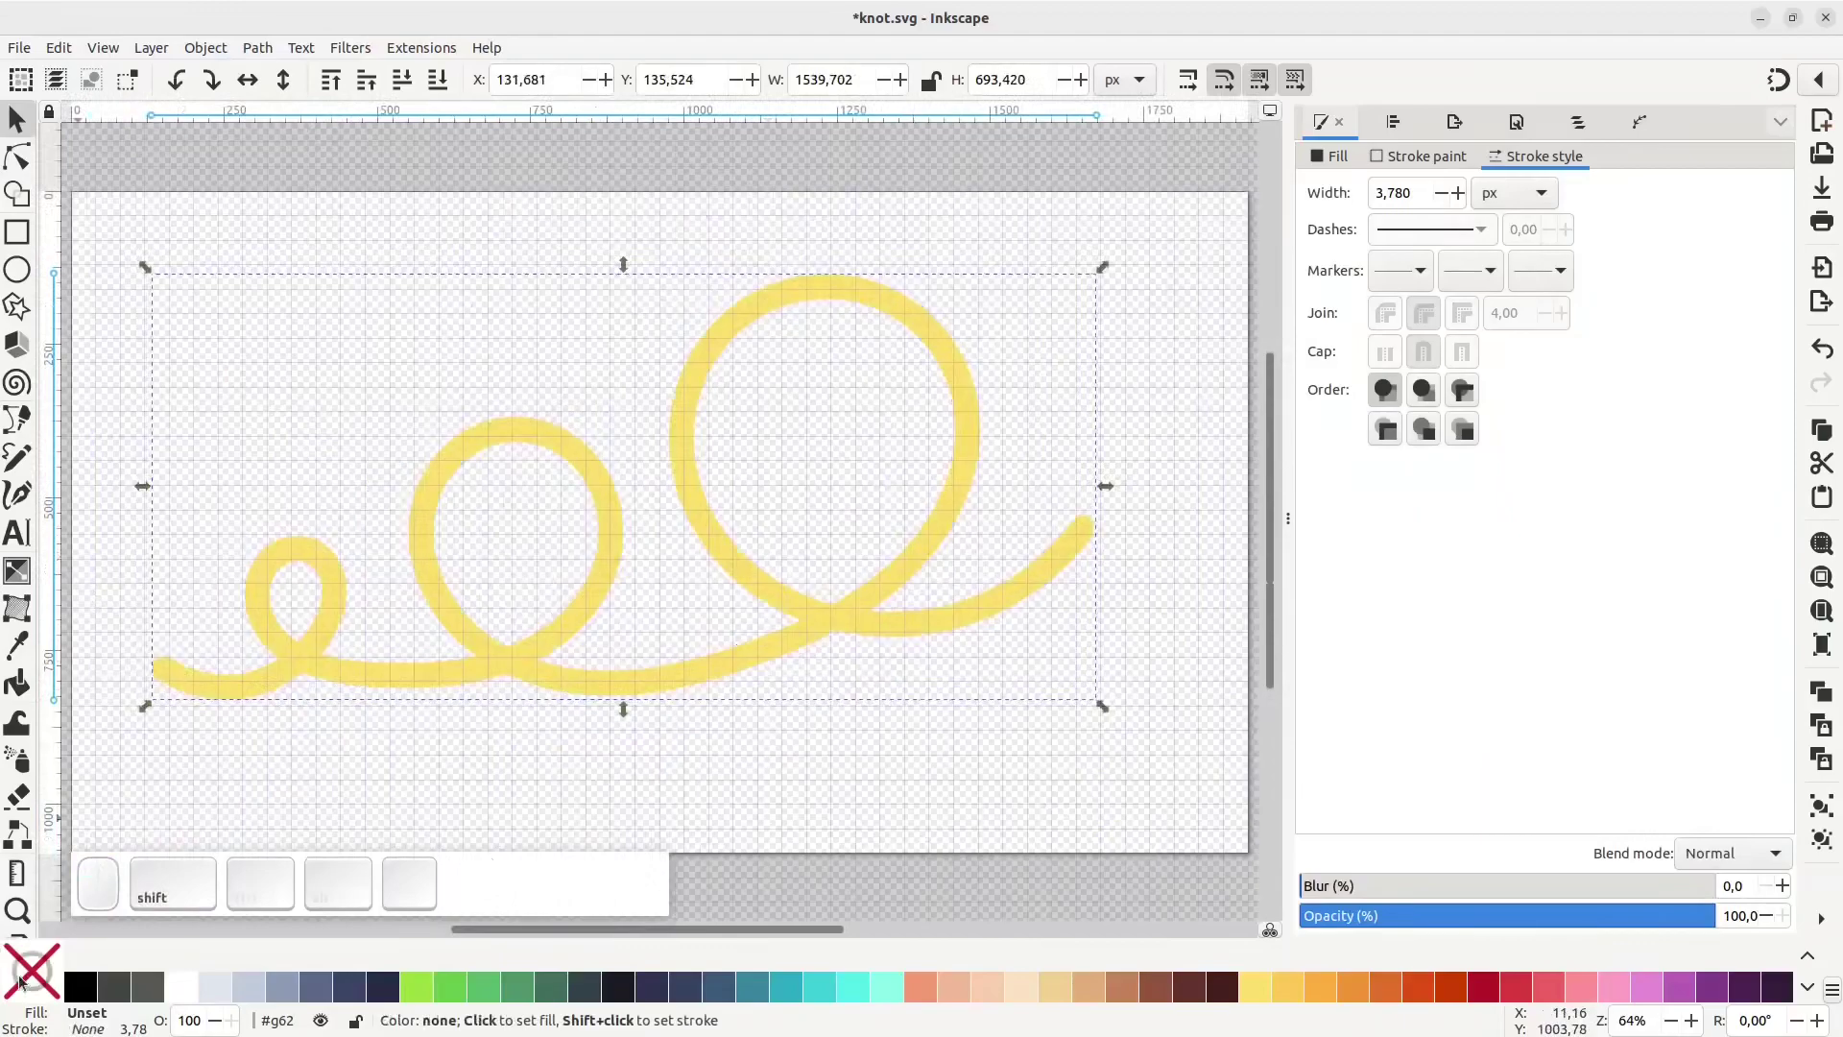
Pick the outlined tube inside the group, check the yellow tube beneath, and fill it green
key(ctrl+z)
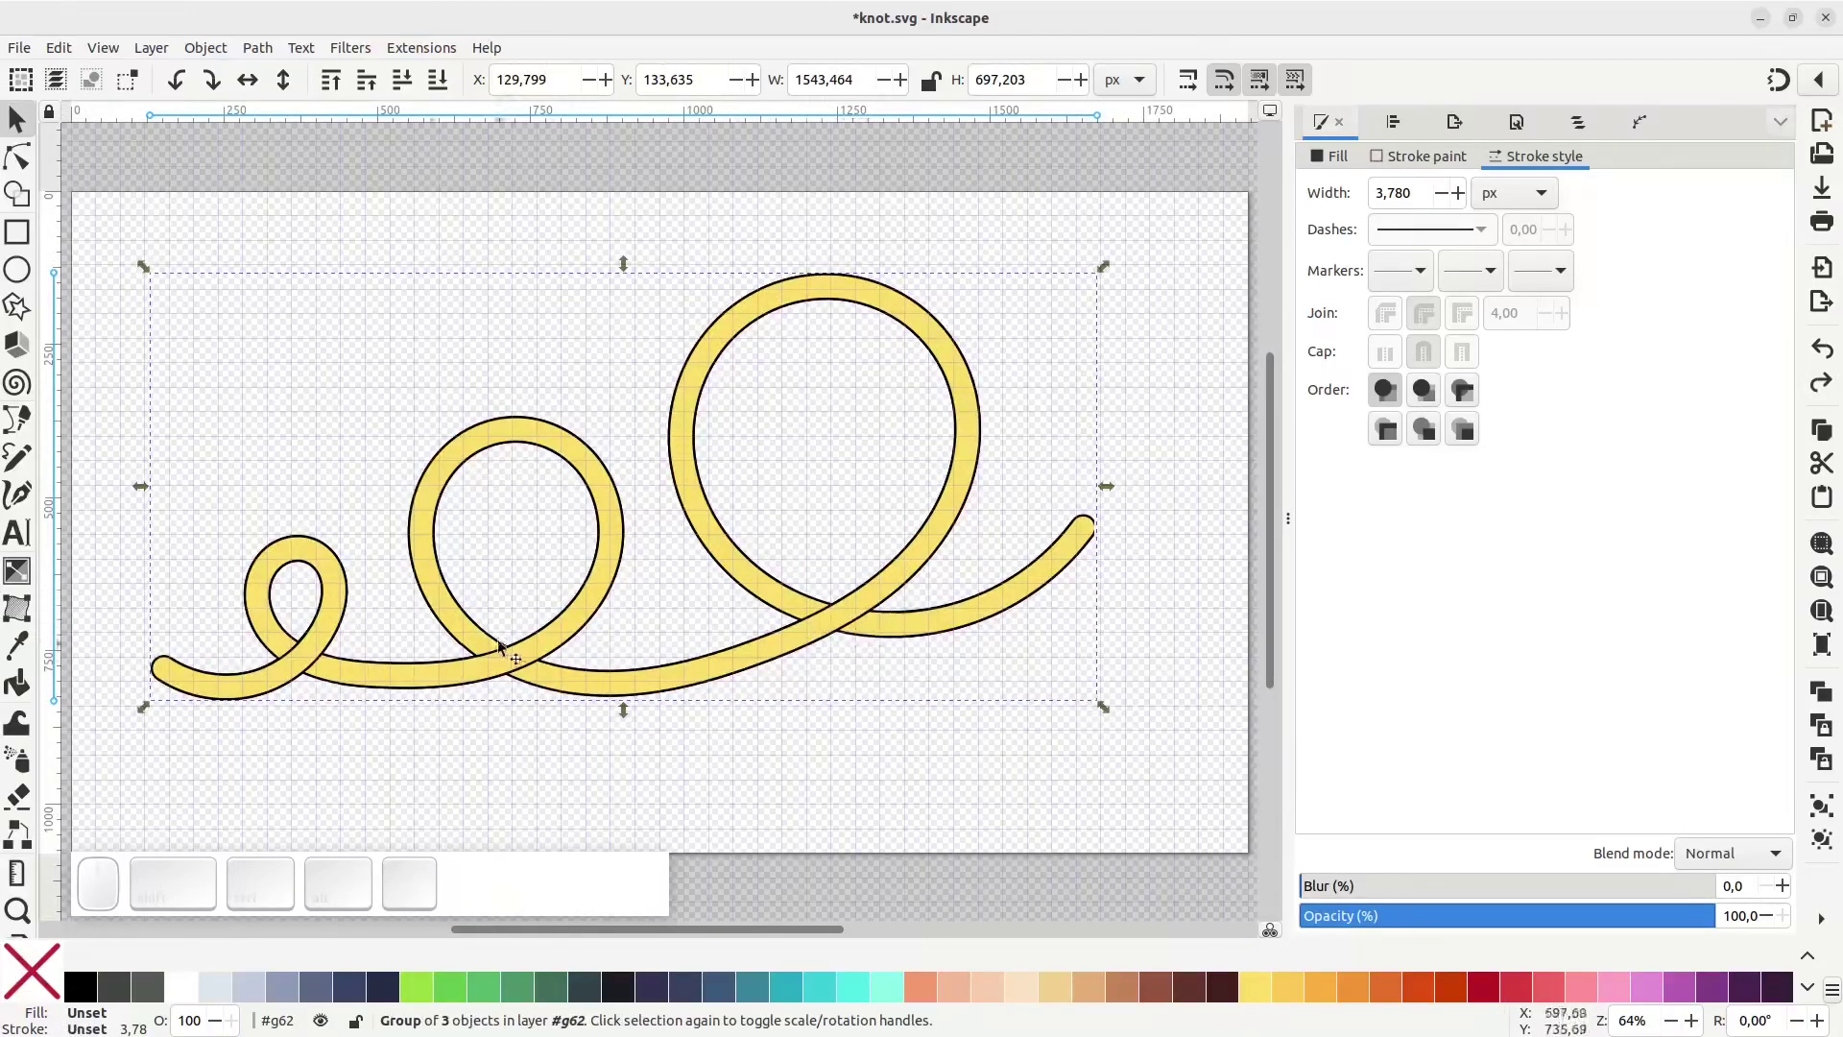
click(569, 625)
click(568, 625)
drag(568, 625, 577, 521)
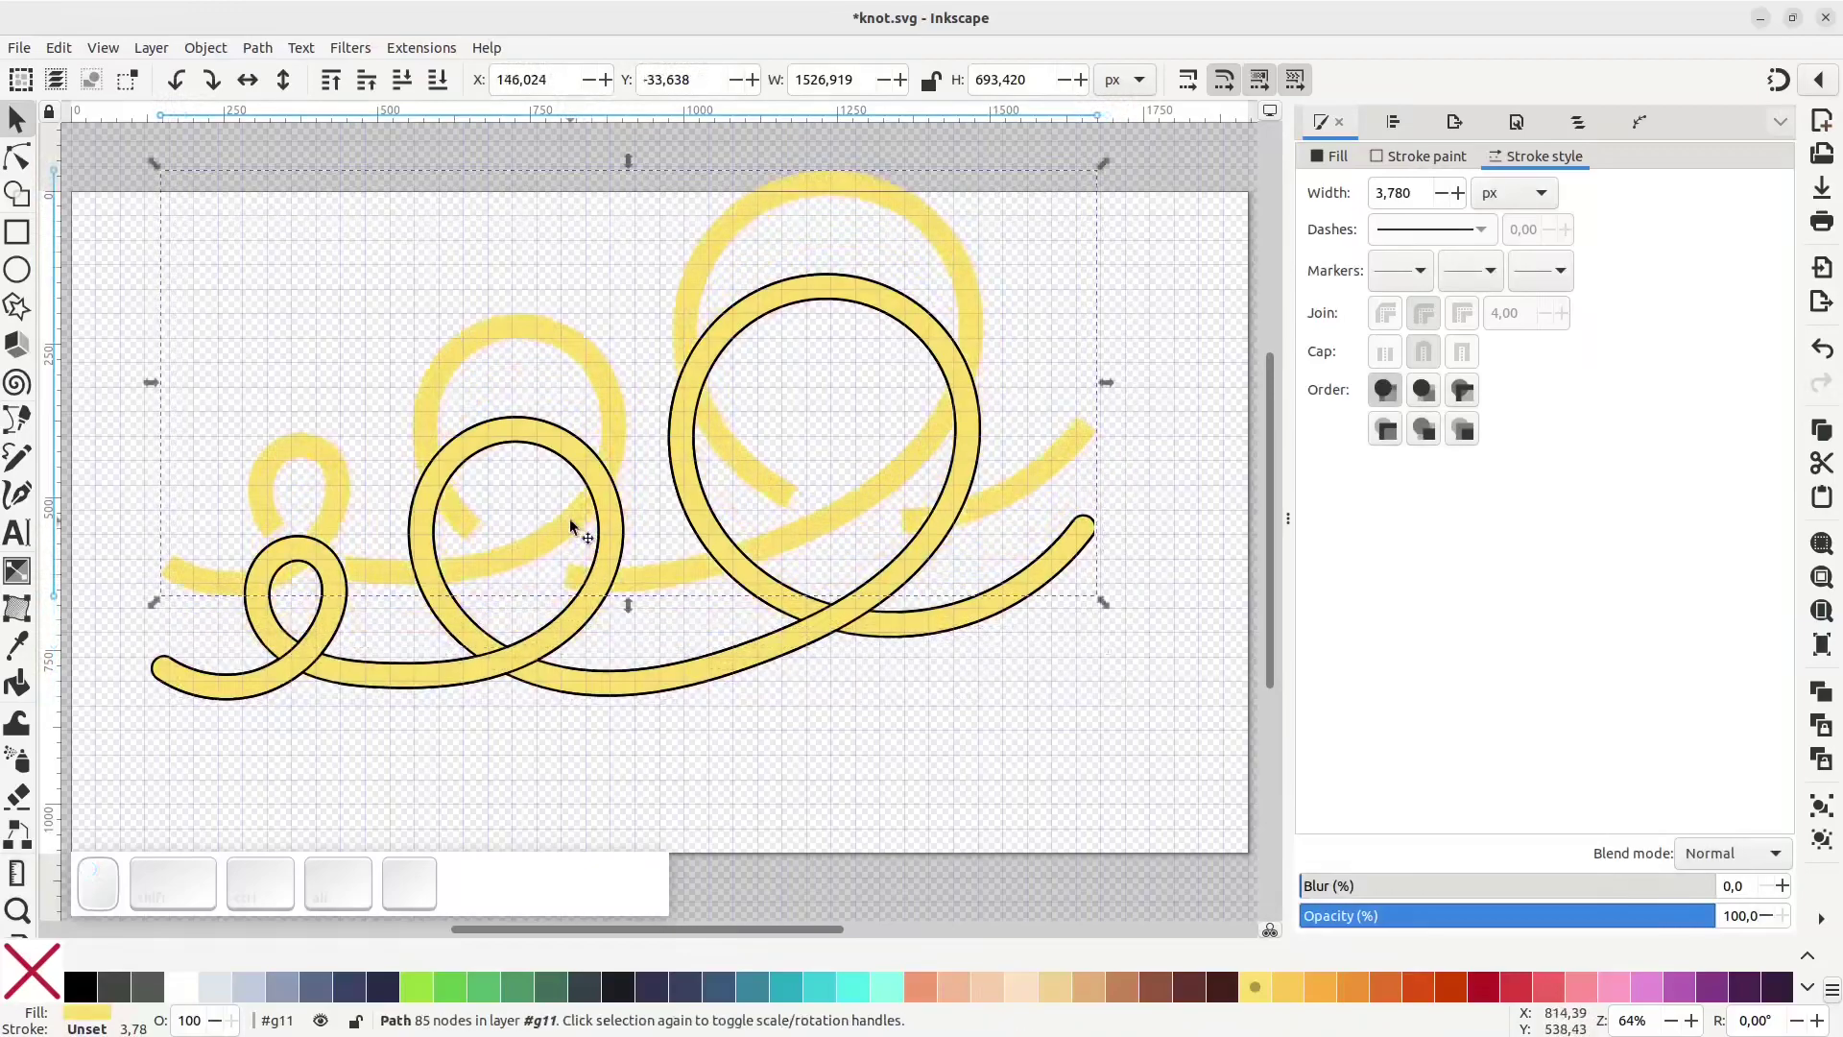
key(ctrl+z)
key(ctrl+d)
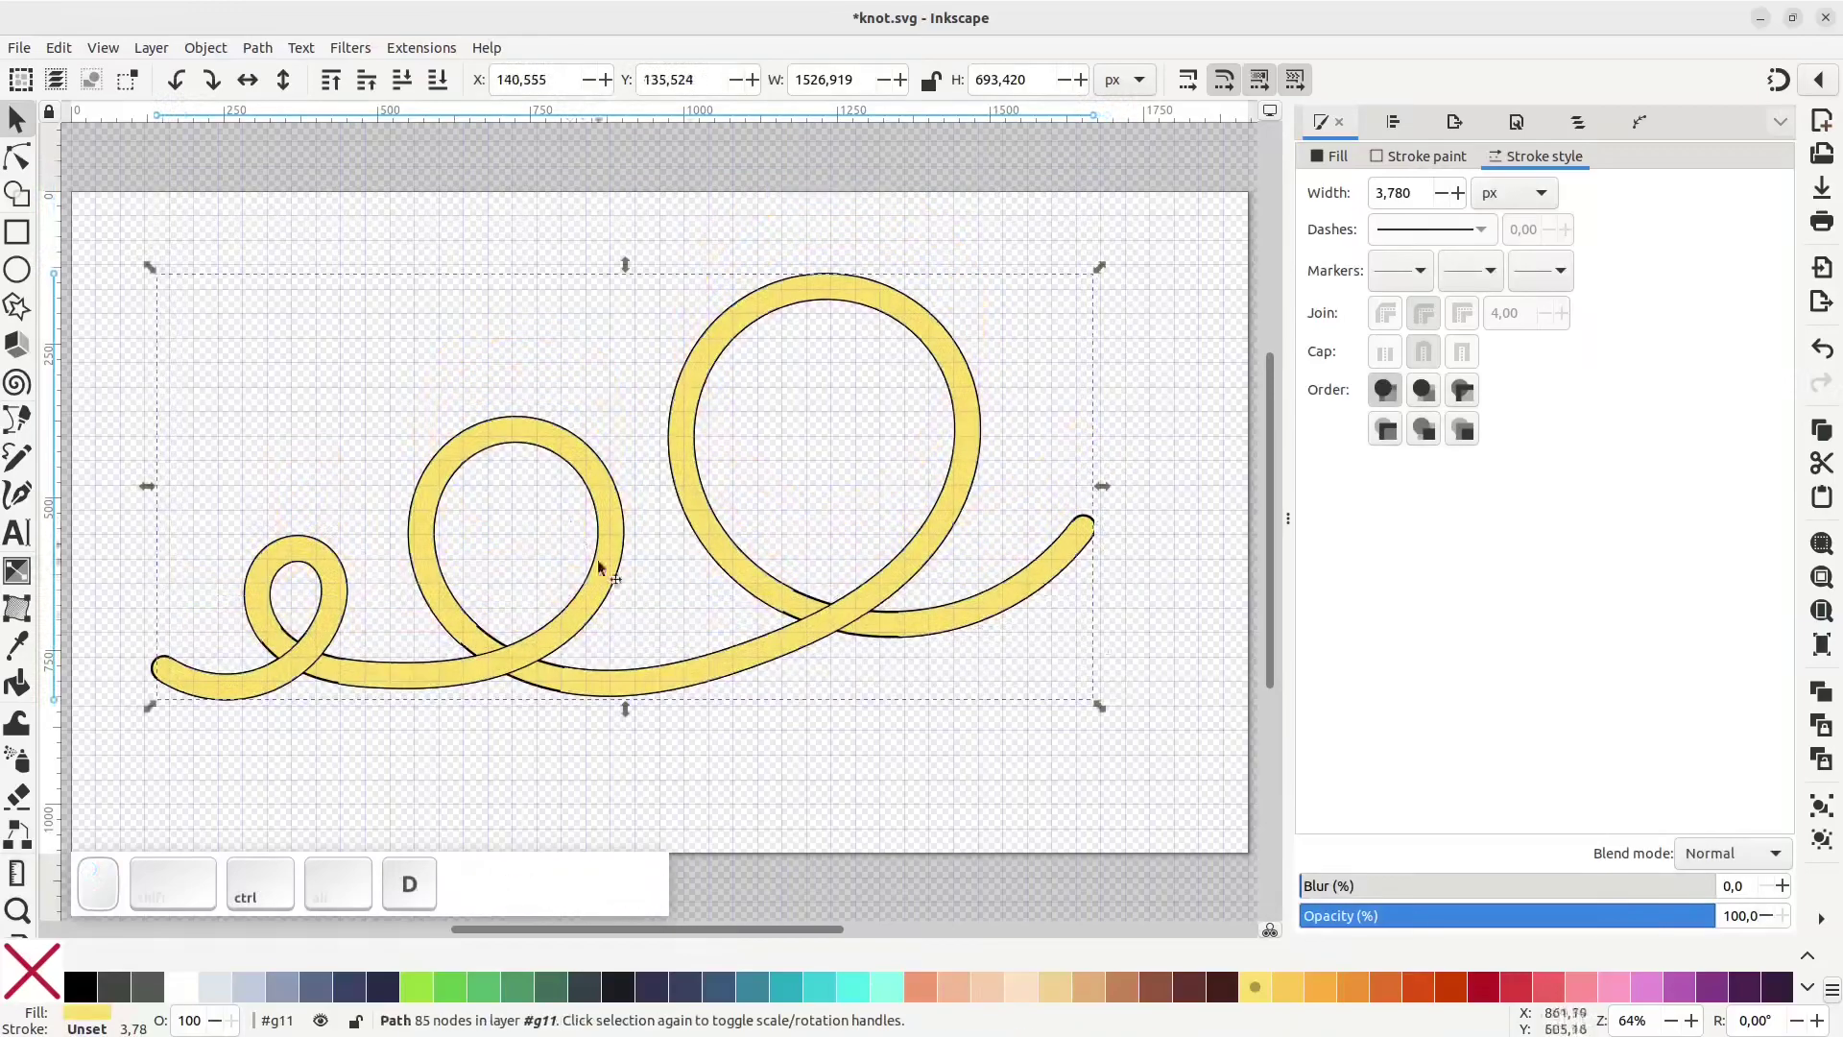
click(423, 995)
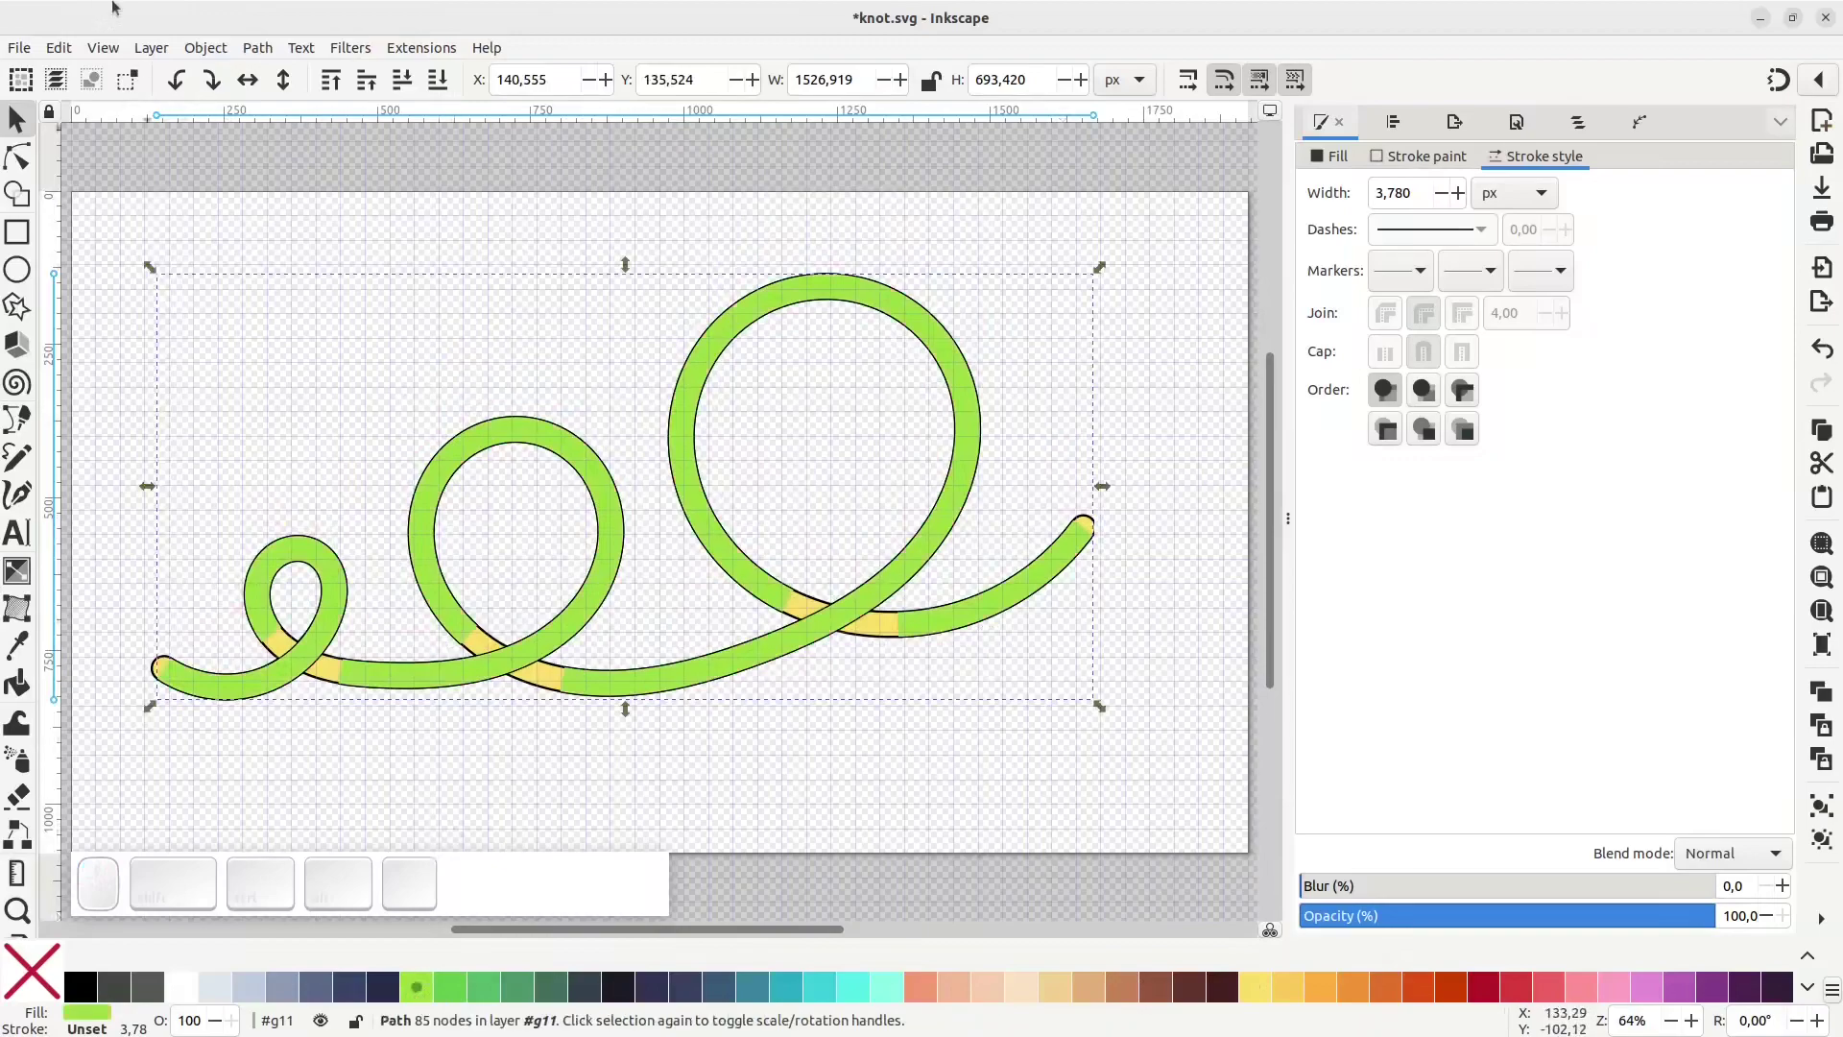
Outset the green tube twice so it covers the black outlines, then check the crossings
click(260, 51)
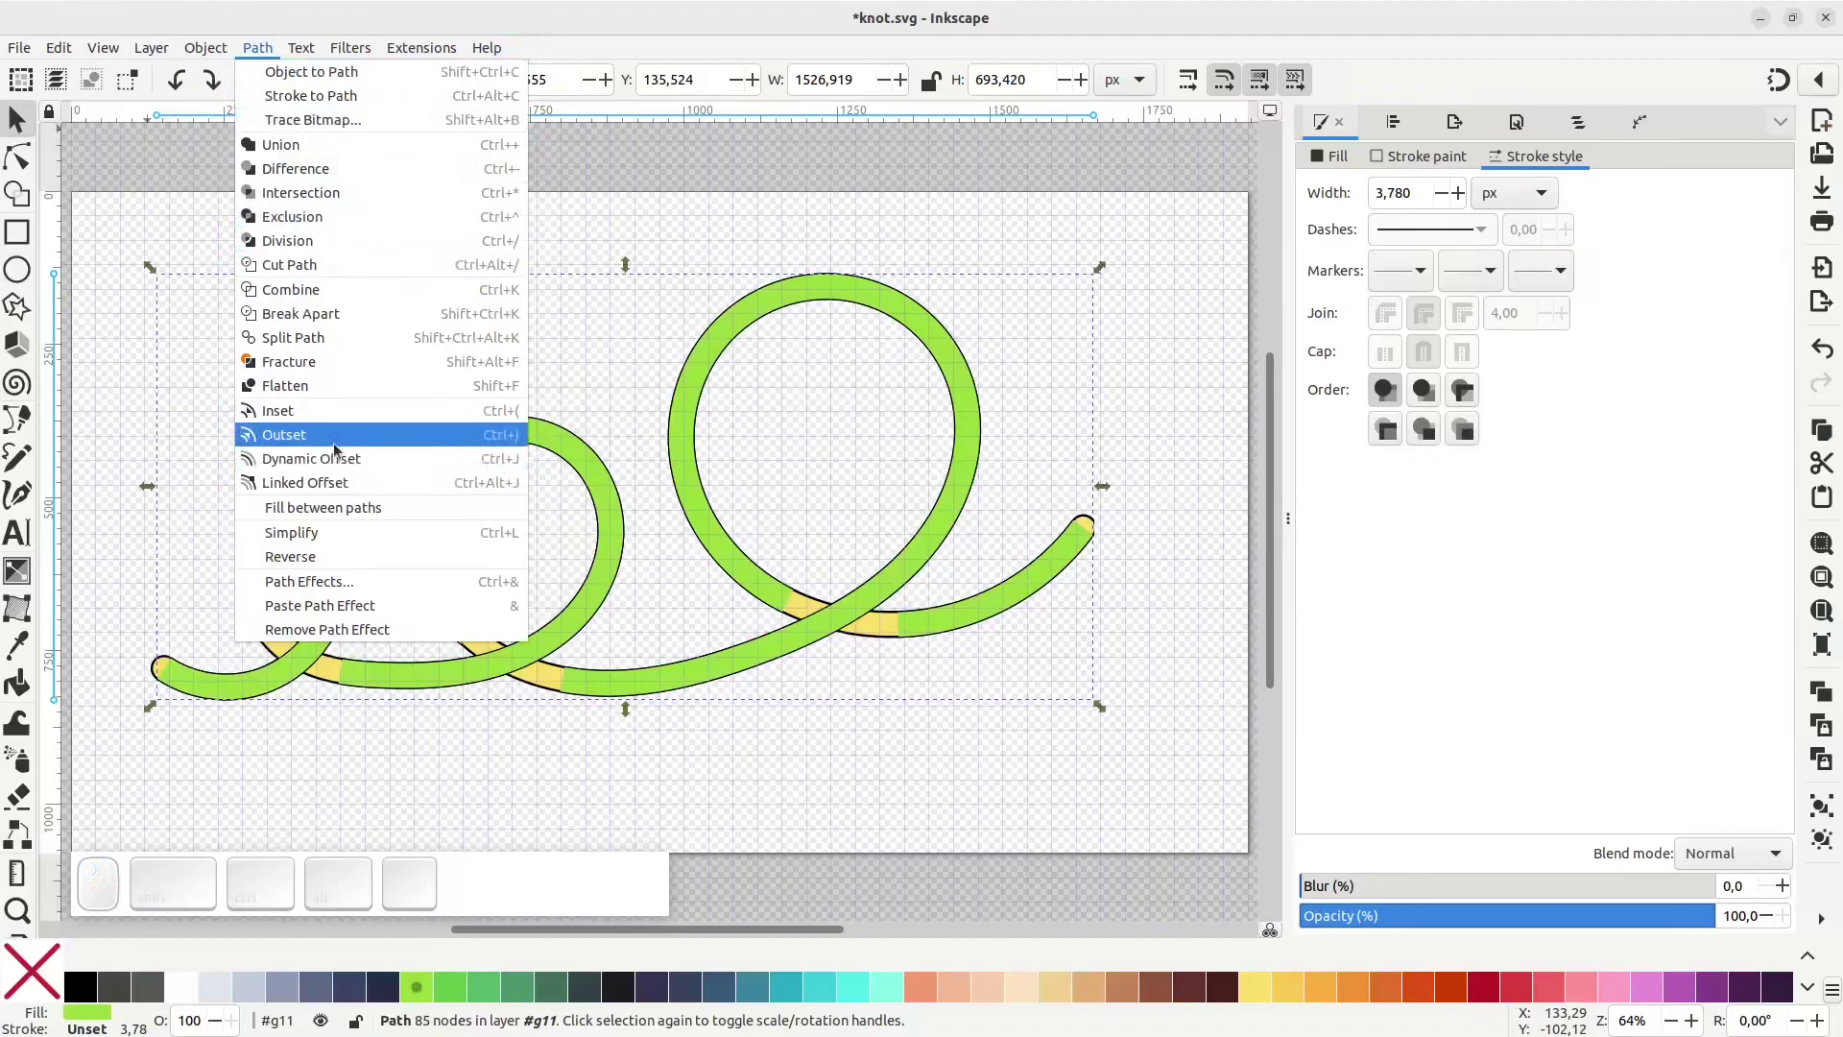
click(341, 445)
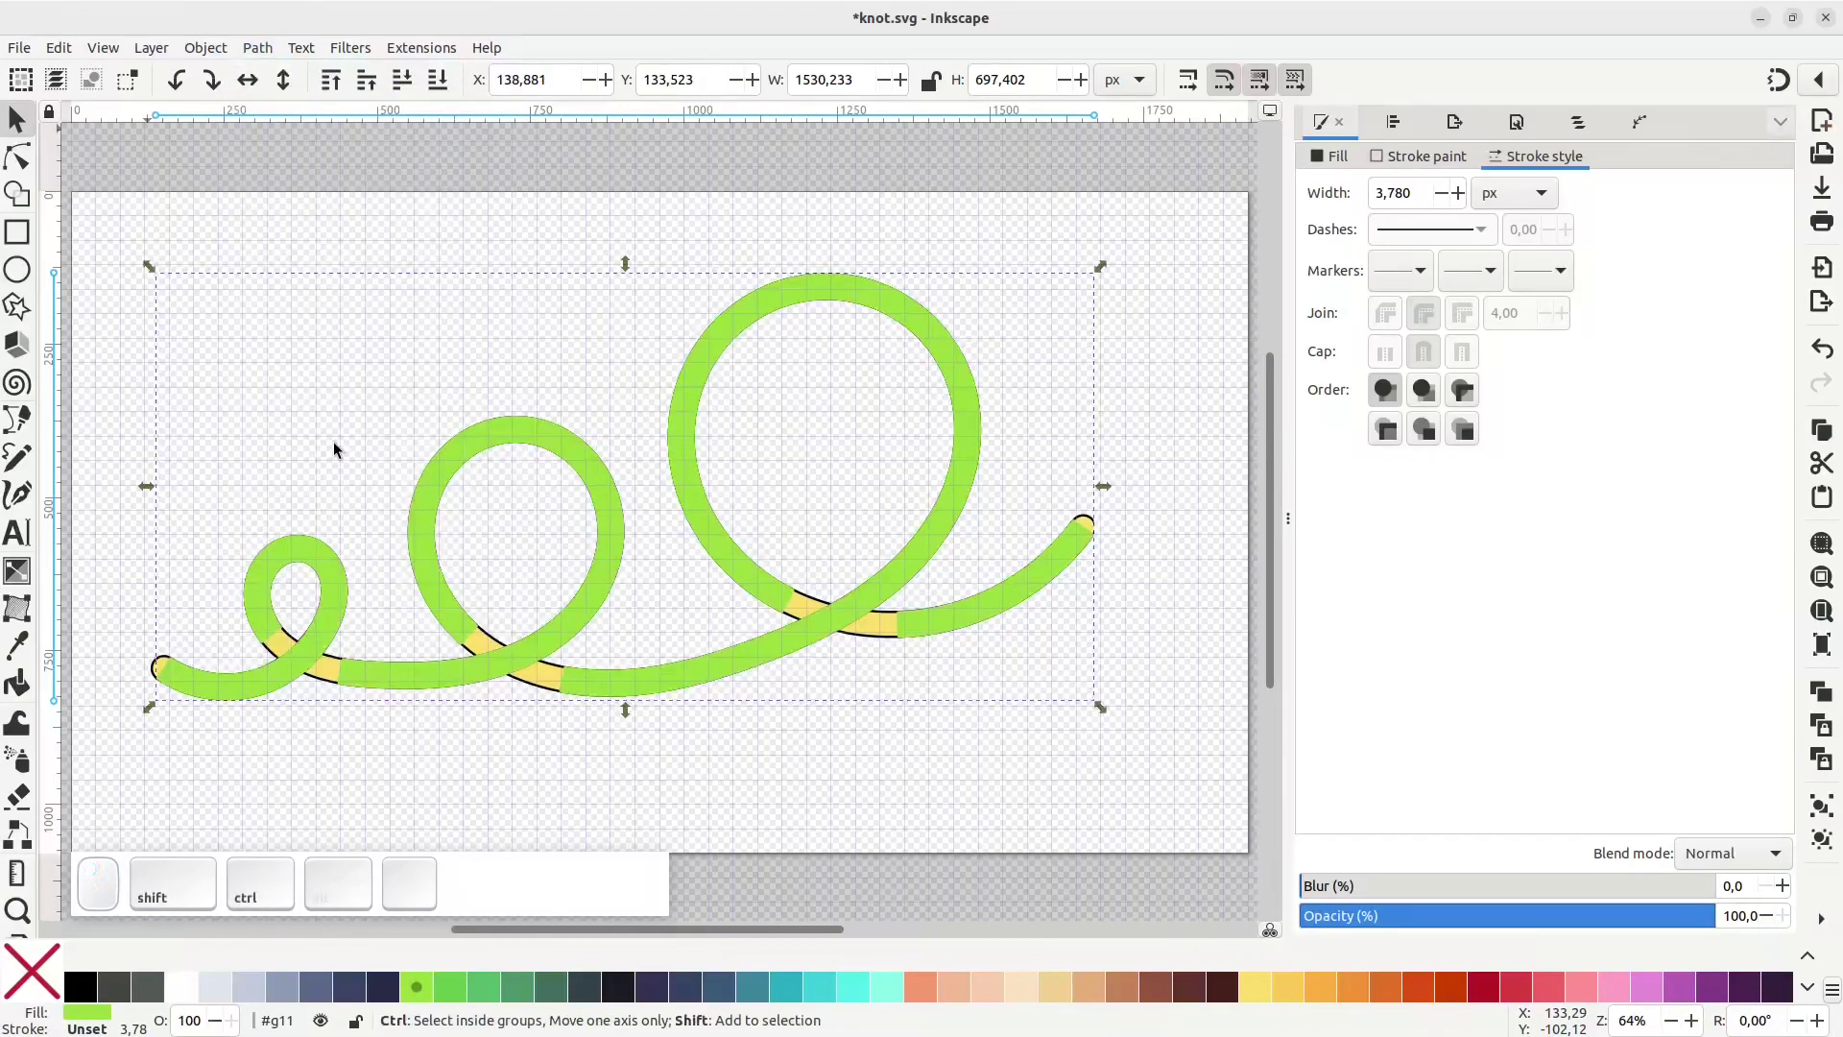
key(ctrl+shift+9)
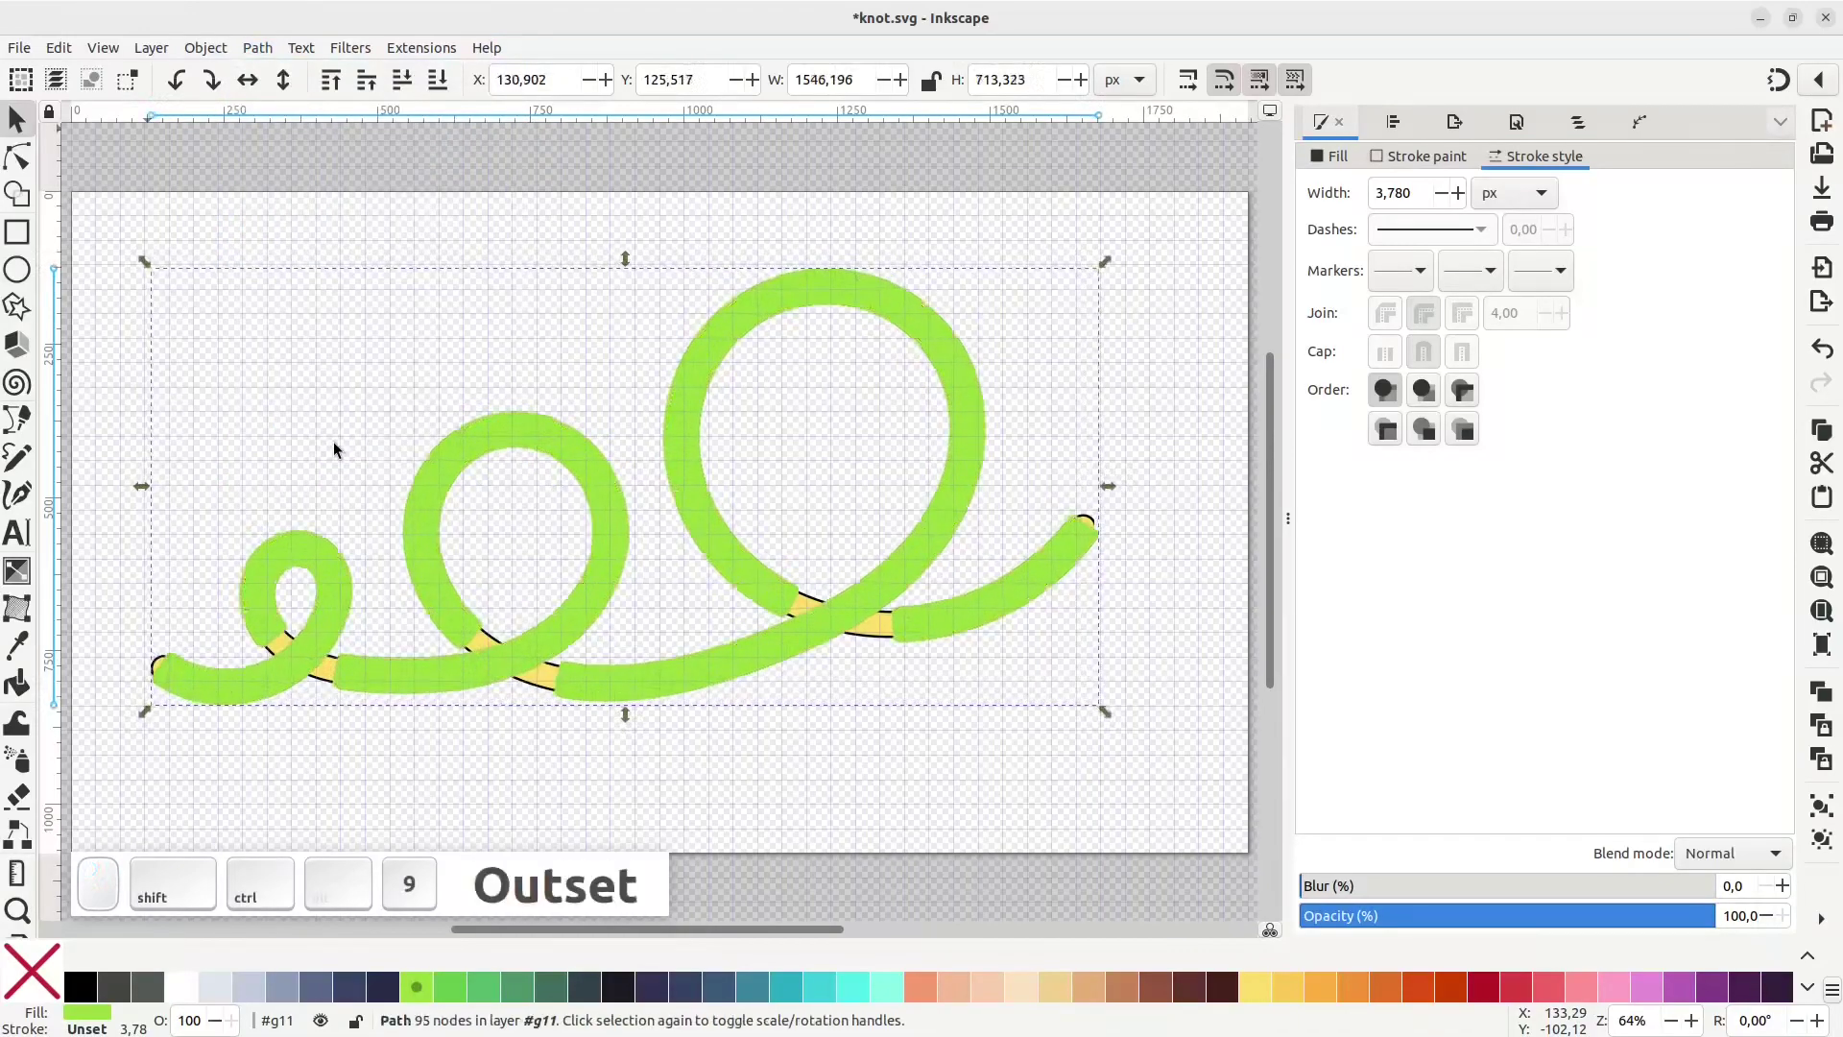
scroll(up, 3)
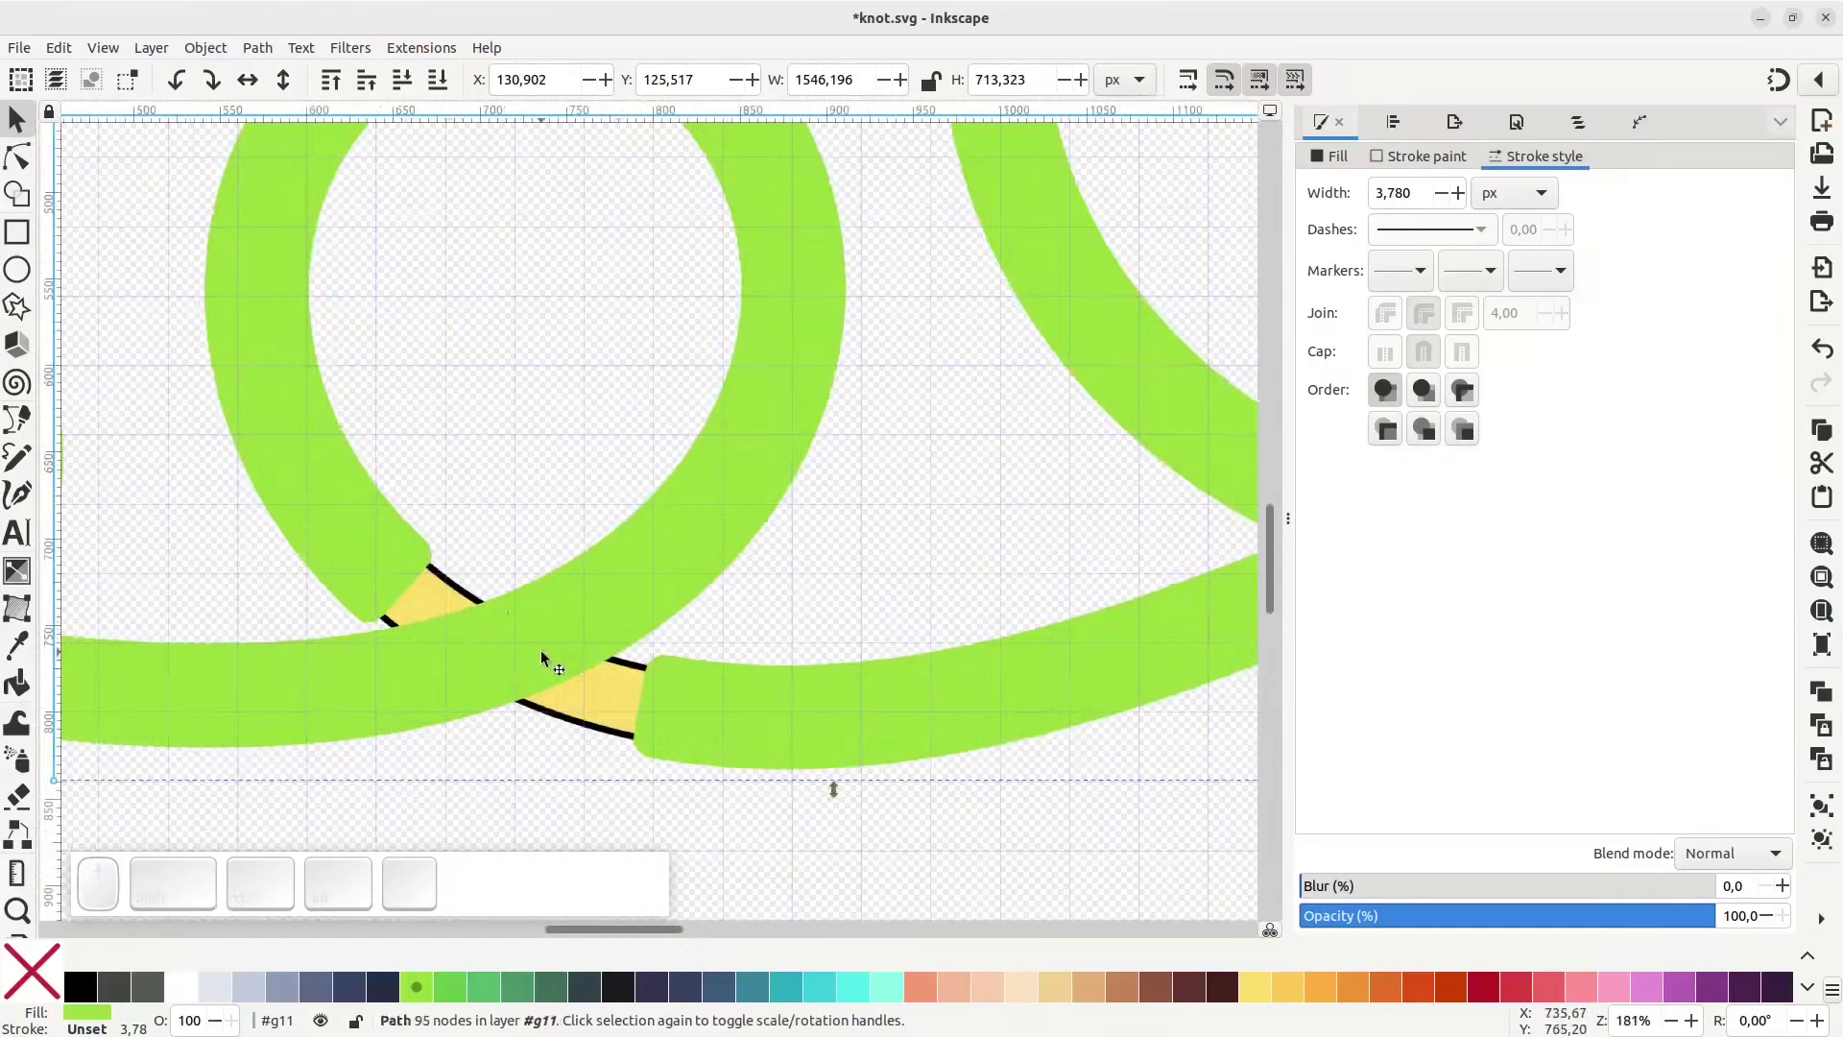
key(5)
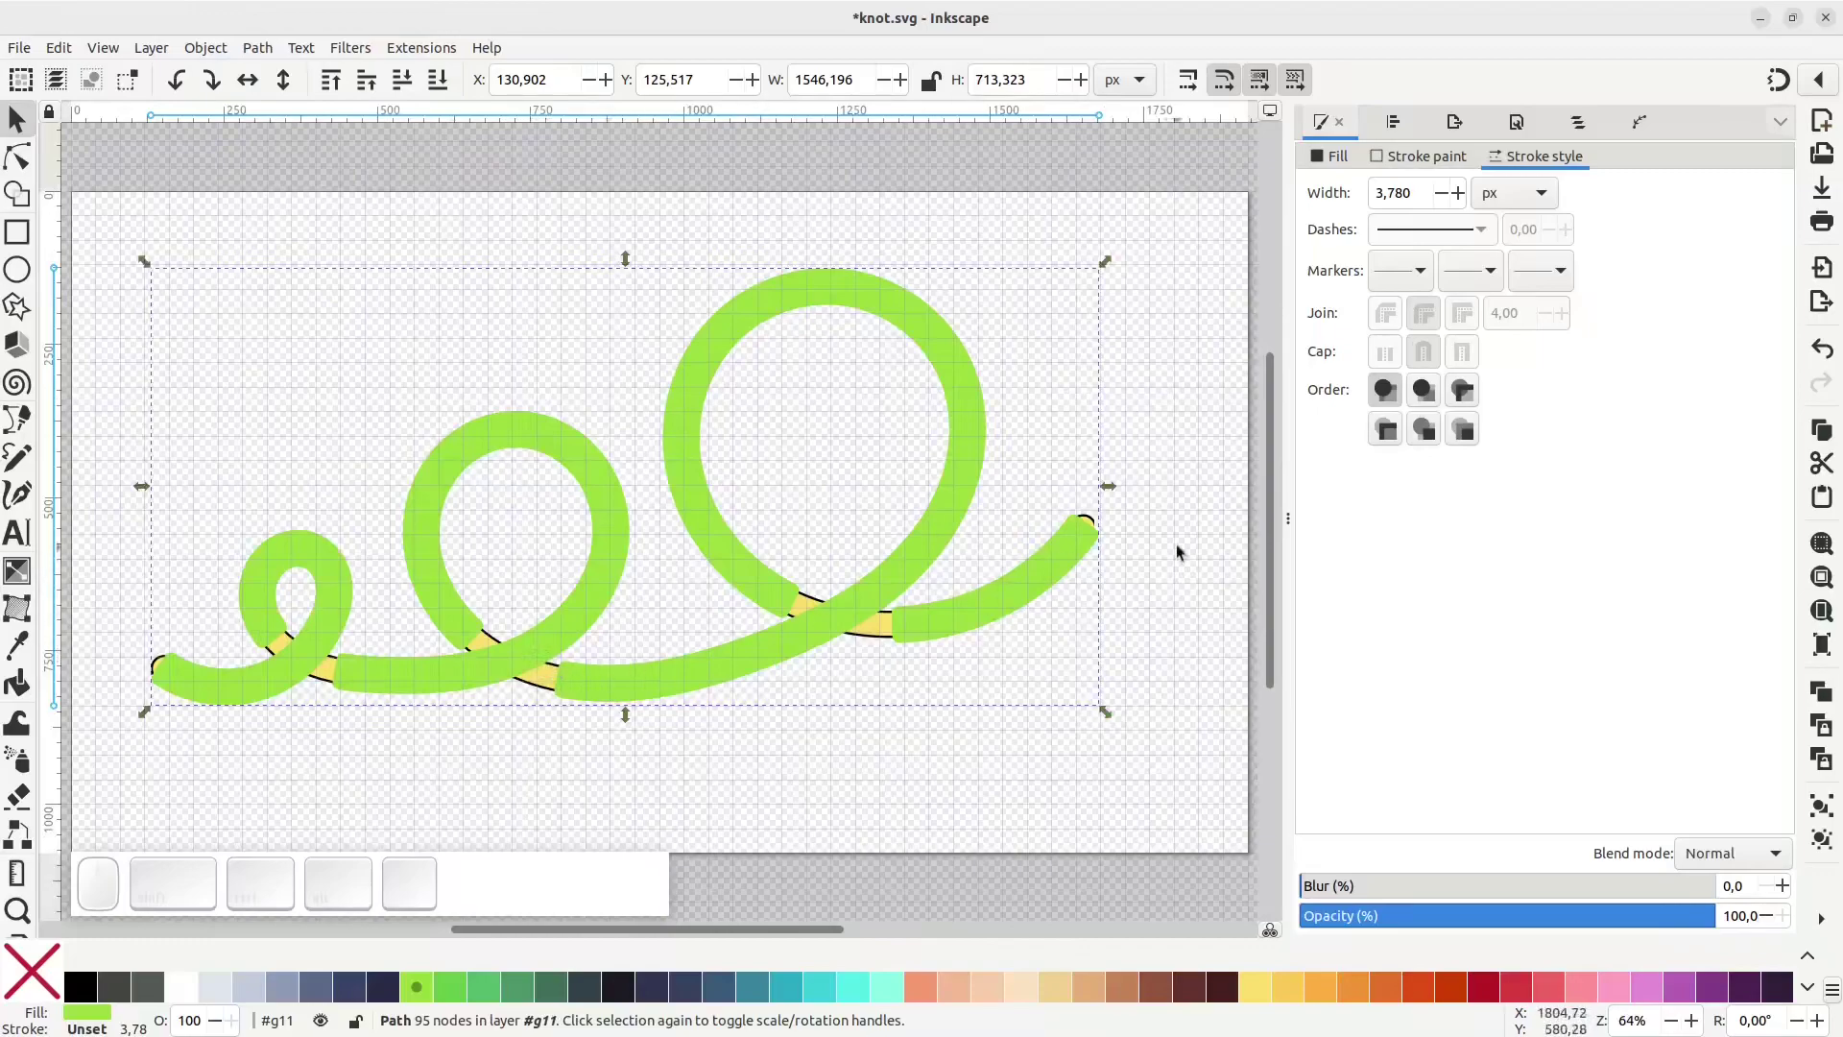
Nudge both knot layers apart to inspect, undo the moves and select the yellow tube underneath
click(1094, 517)
drag(1094, 518, 1111, 533)
key(ctrl+z)
drag(1099, 517, 1104, 449)
key(ctrl+z)
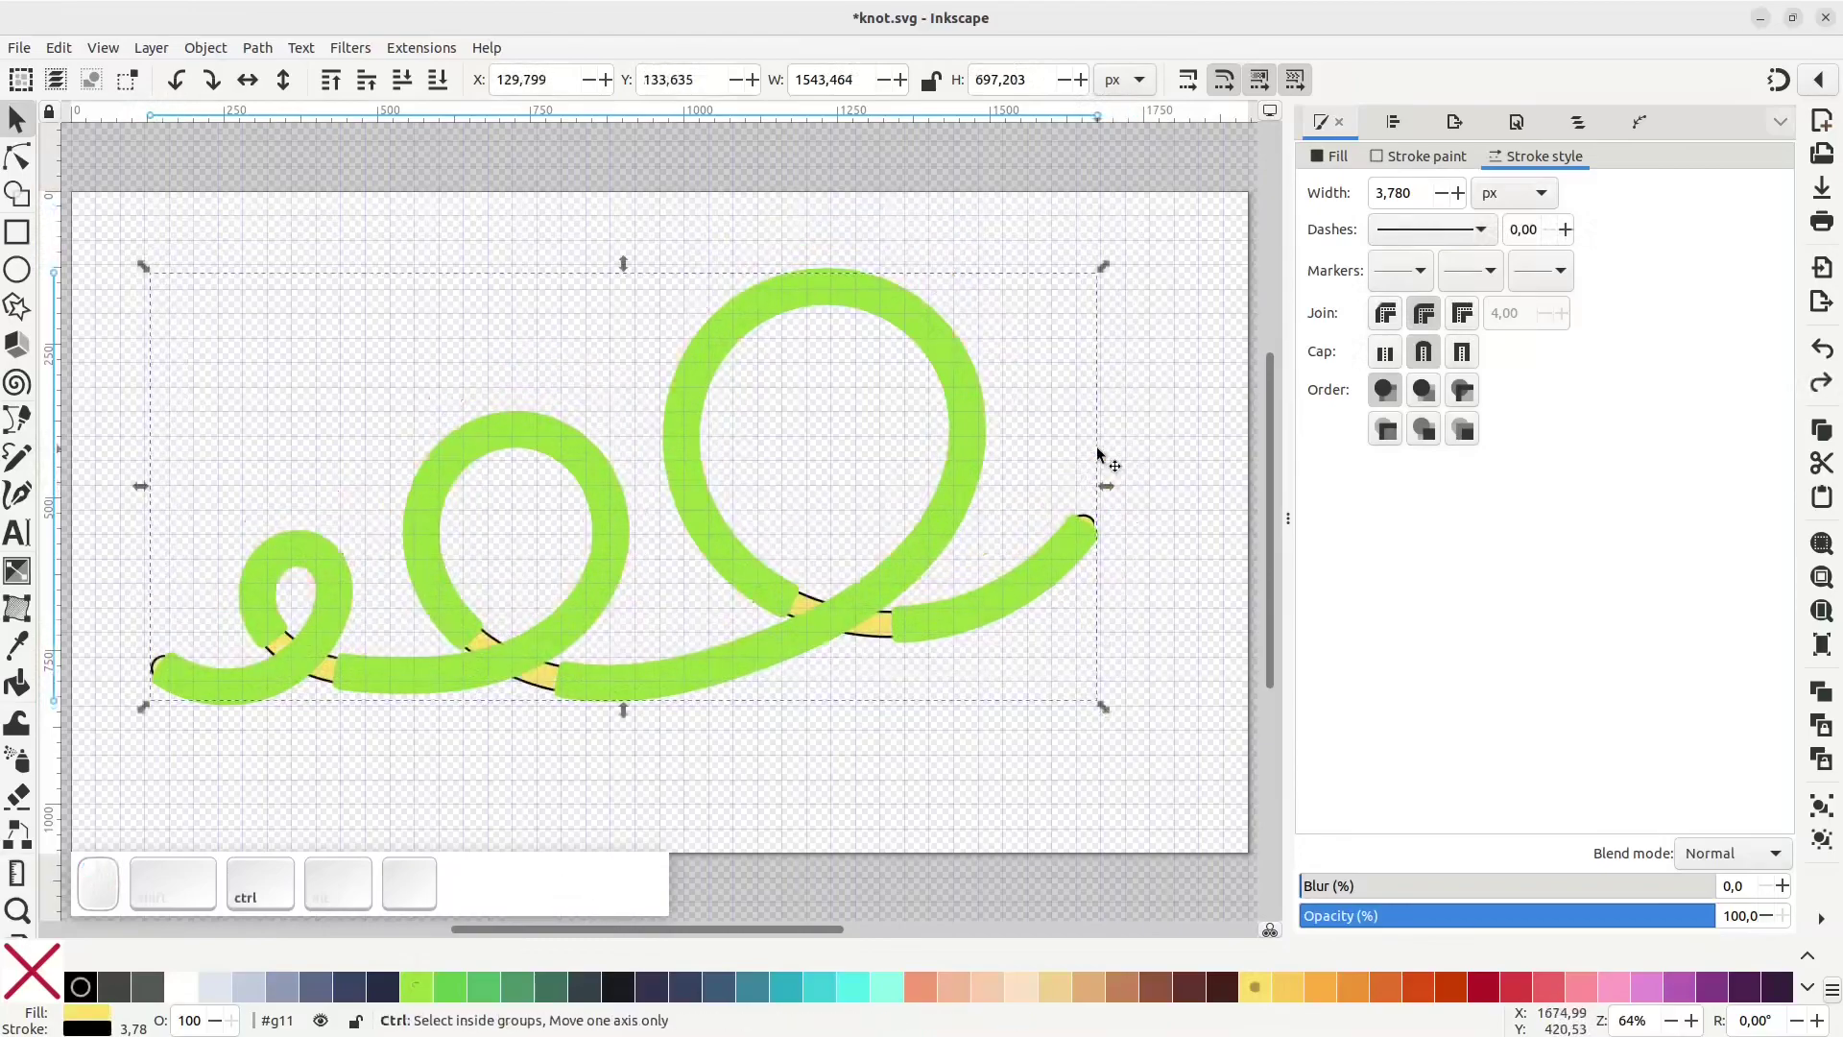
Raise the yellow outlined tube to the front, select it with the green shape and intersect them
key(ctrl+d)
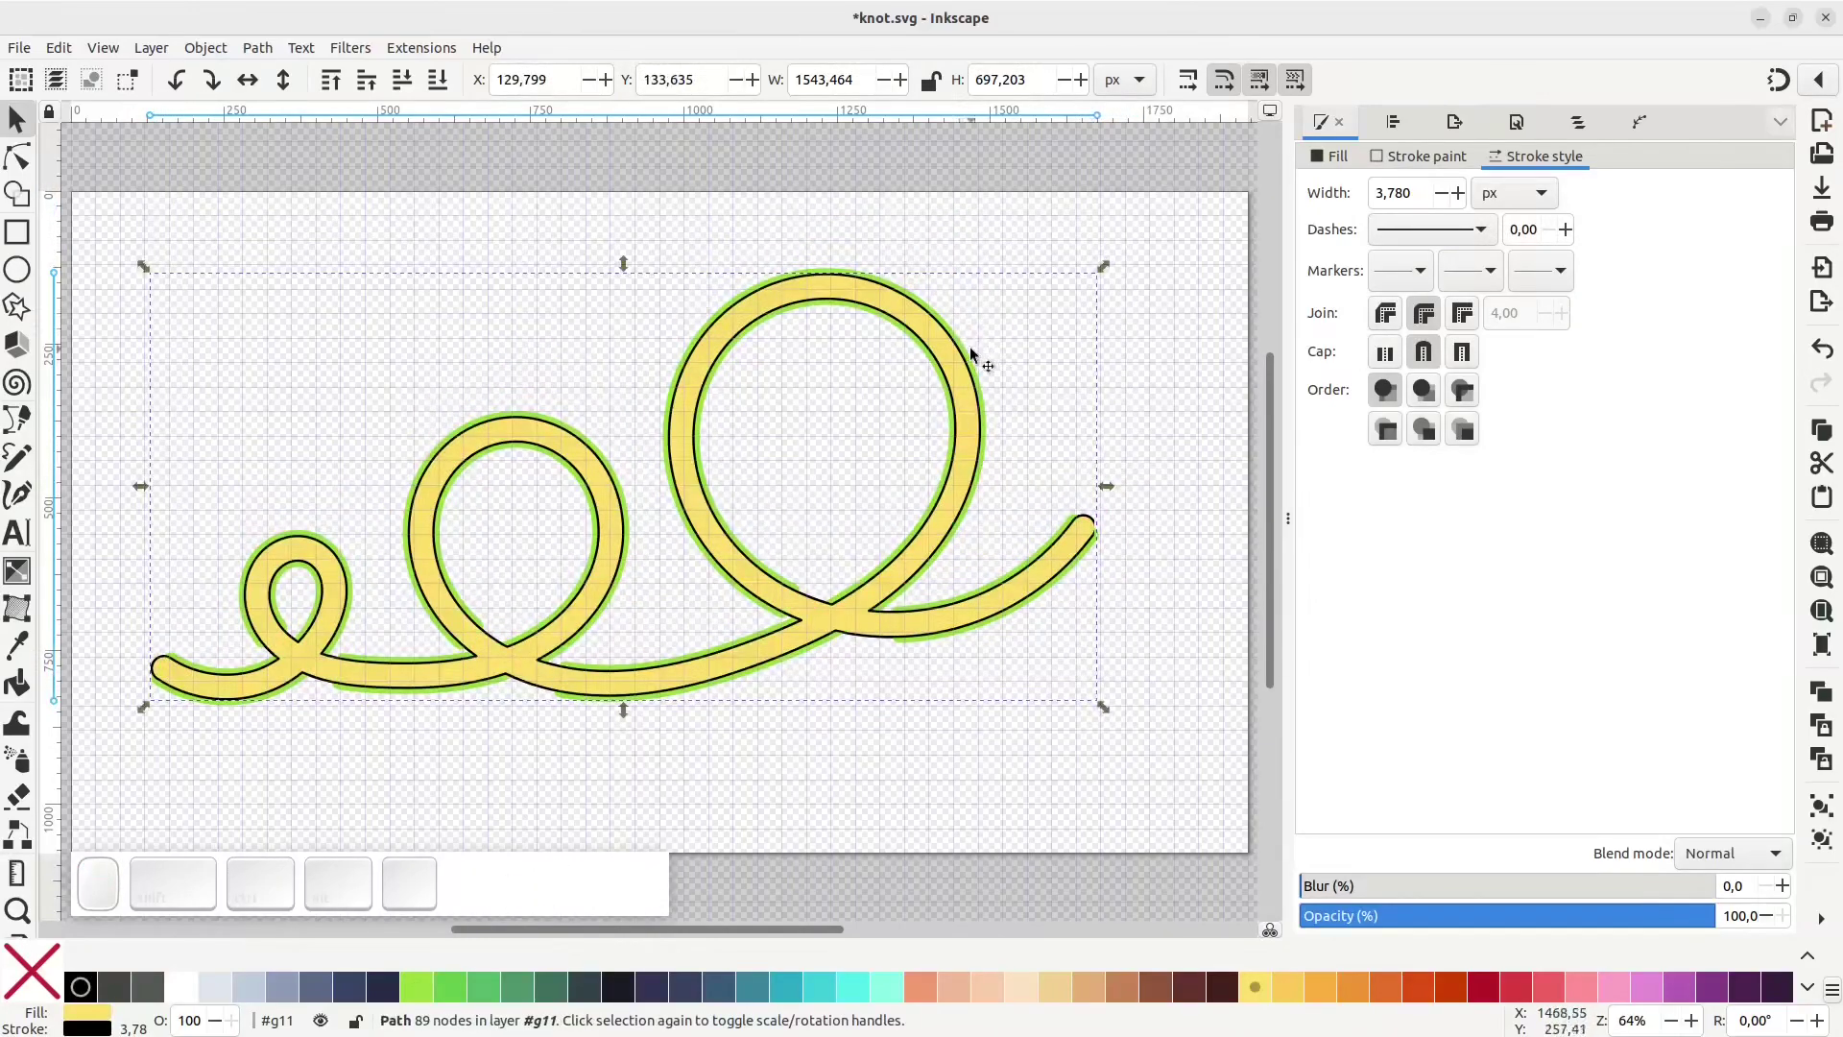
click(967, 342)
drag(963, 354, 861, 305)
click(852, 287)
key(ctrl+shift+z)
drag(919, 311, 986, 289)
key(ctrl+z)
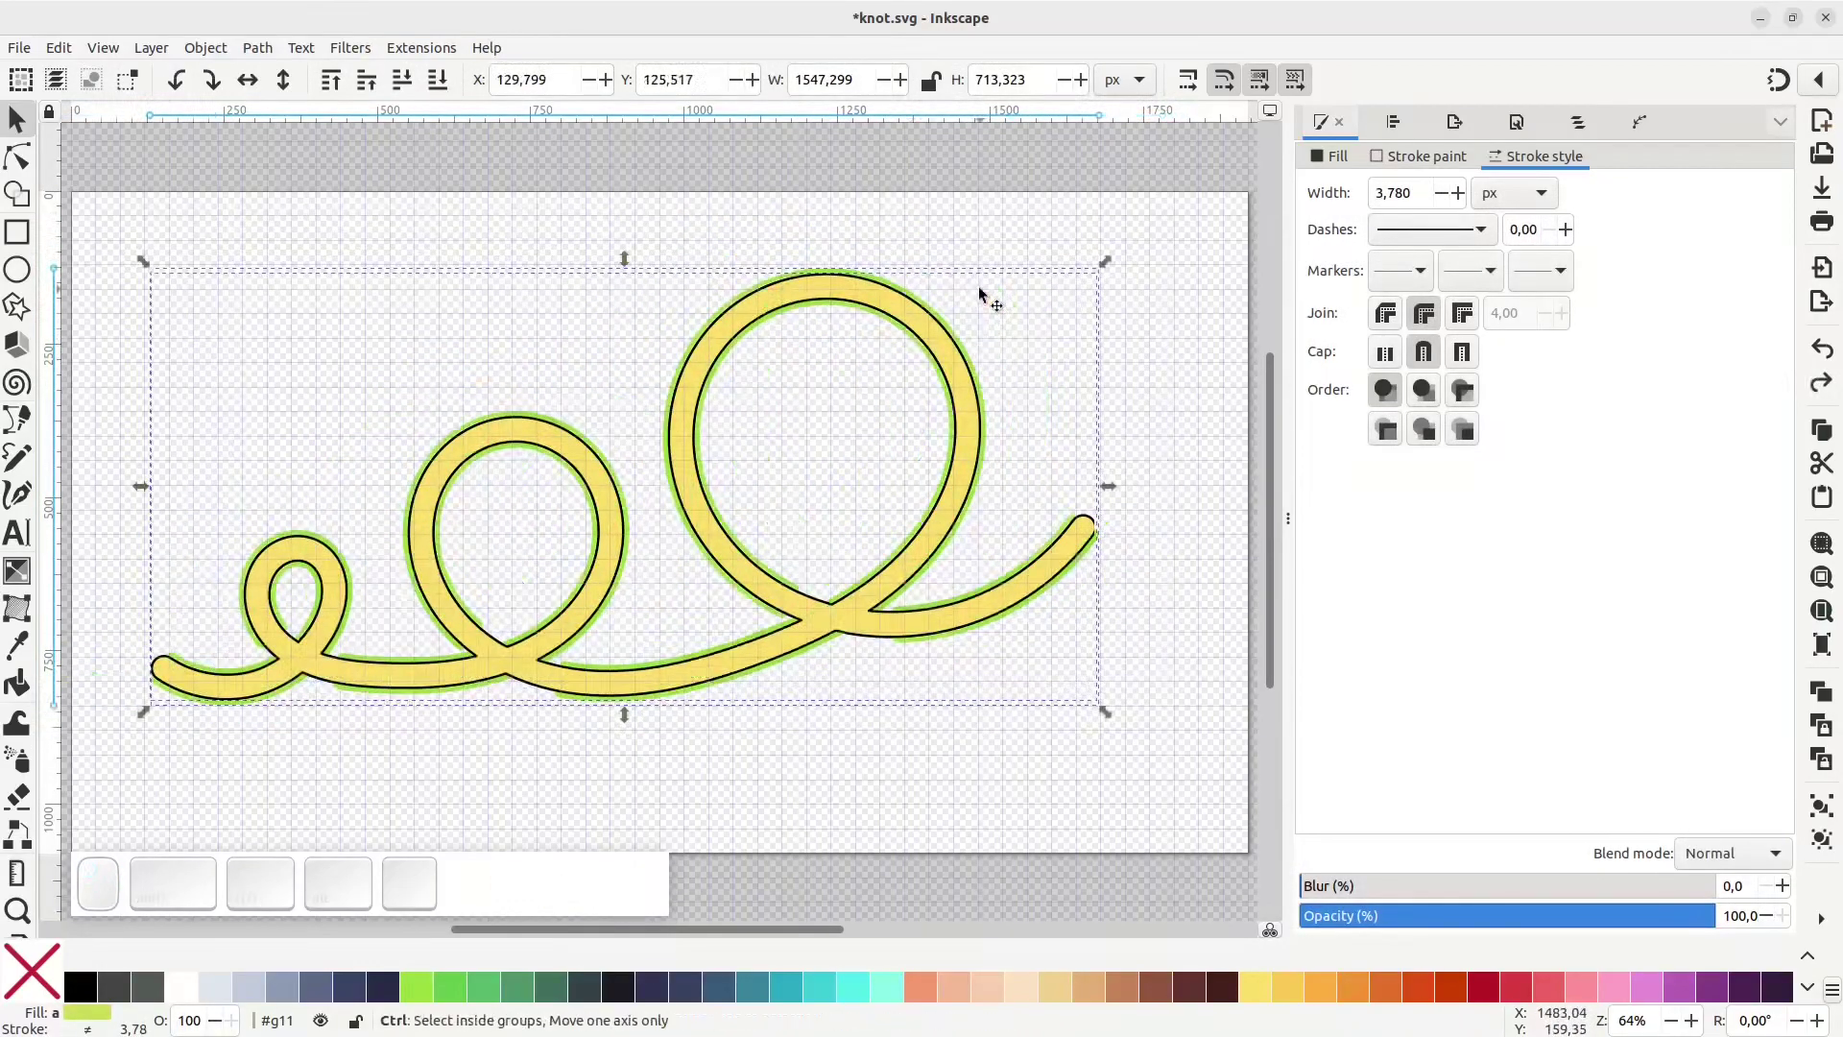
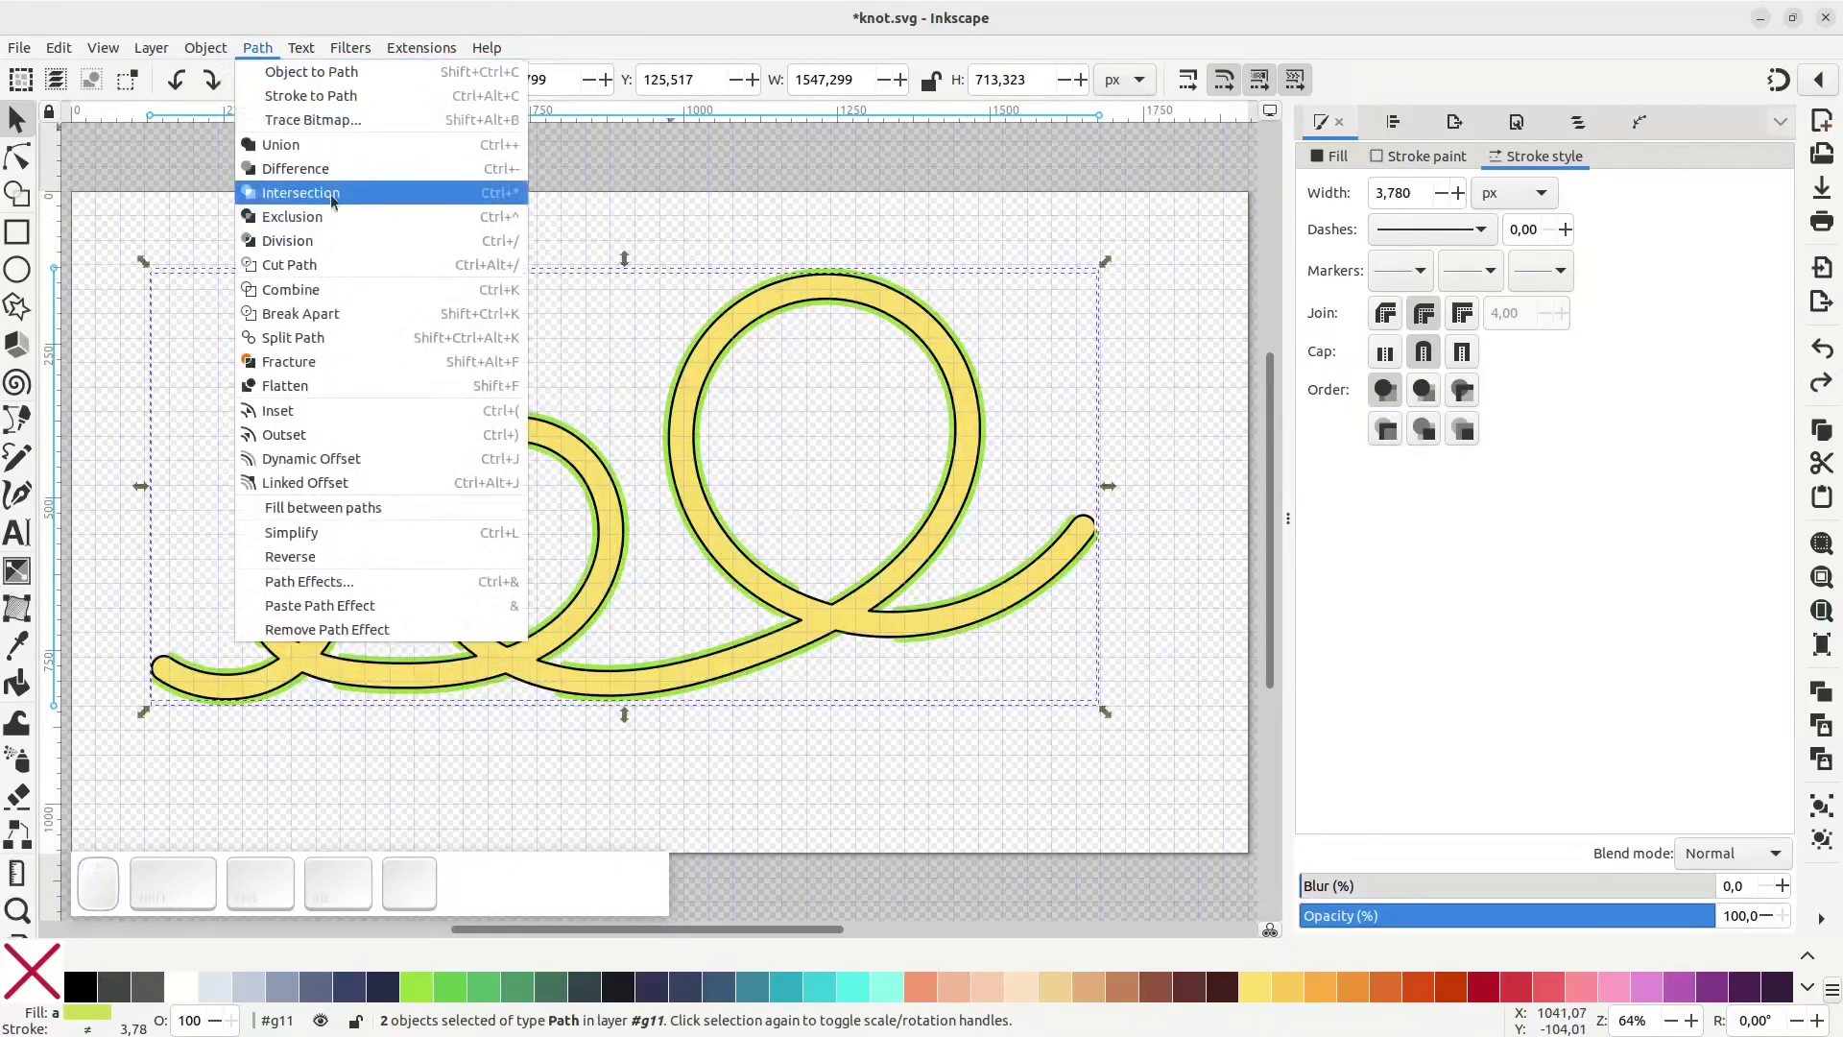
click(337, 197)
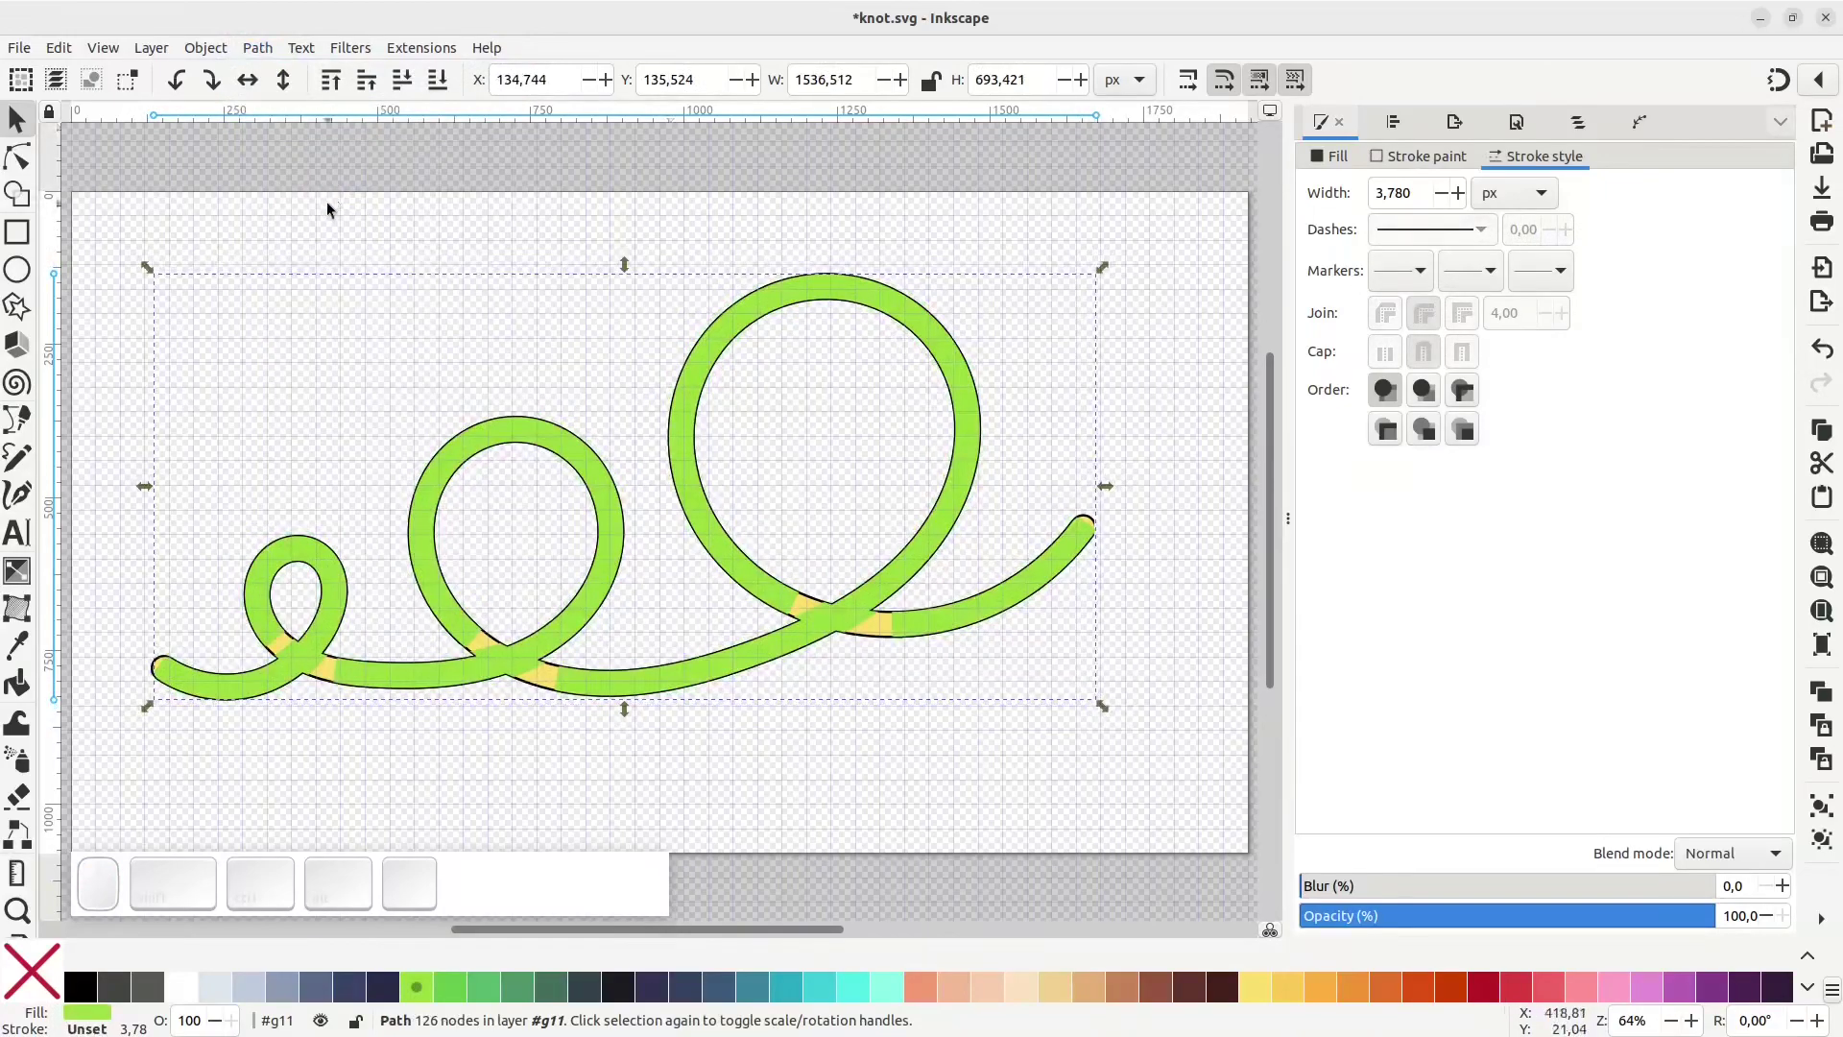
Break the intersected path apart and recolour the large loop and several pieces orange
key(ctrl+shift+k)
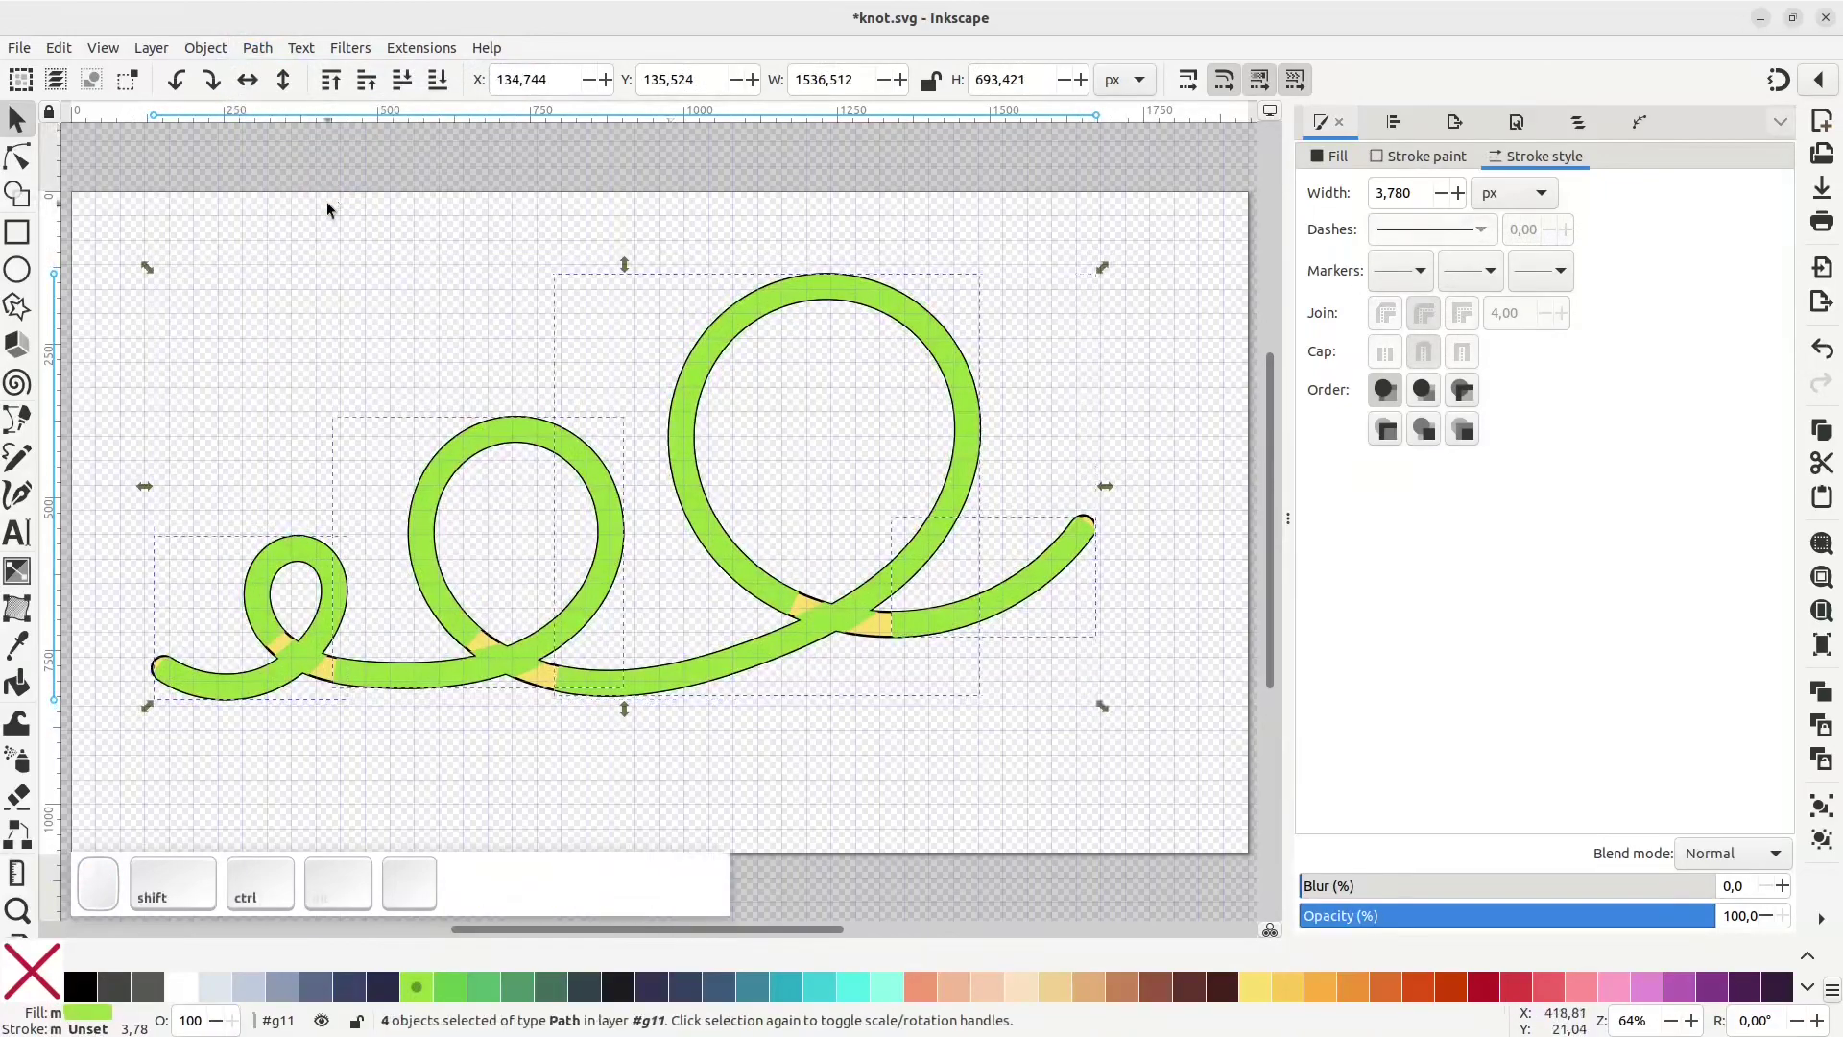
click(335, 265)
click(850, 619)
click(1294, 993)
click(1333, 984)
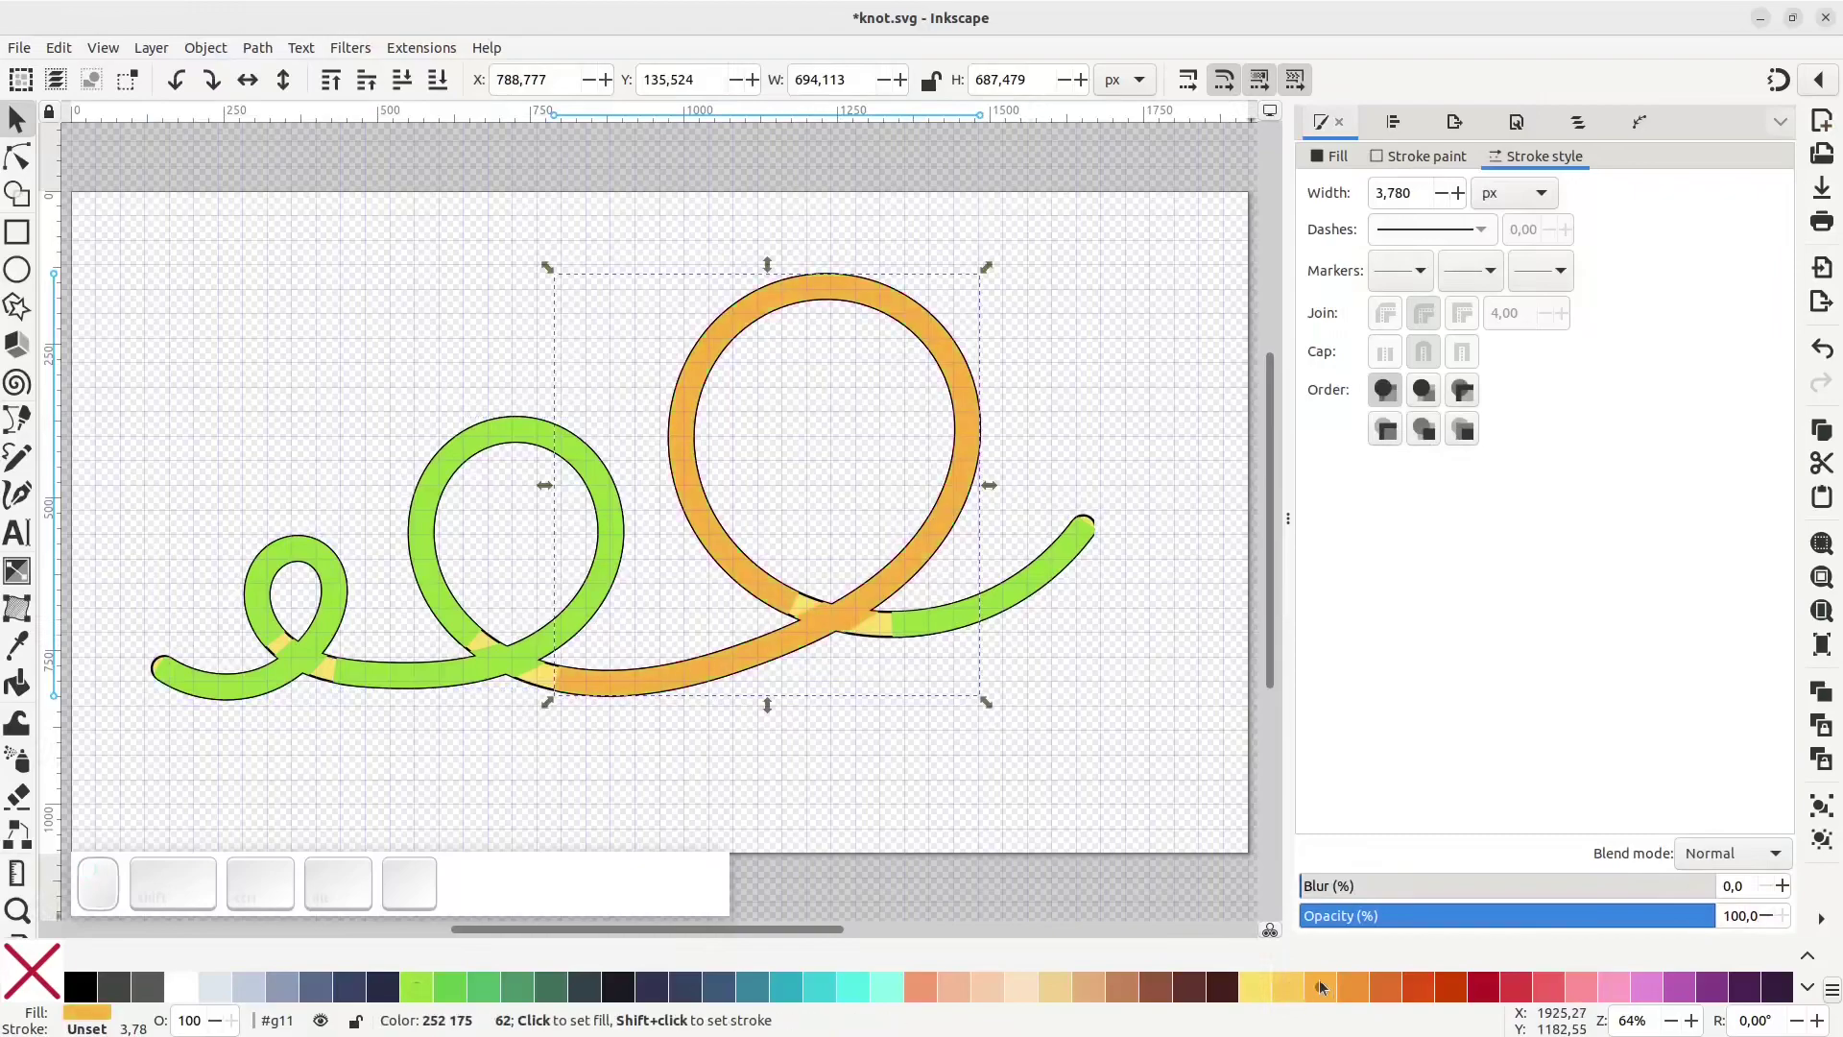
click(578, 607)
click(332, 555)
click(1019, 607)
click(260, 549)
click(1340, 983)
click(1080, 692)
Delete the stray right end piece and recolour the middle and large loop pieces pale yellow
click(960, 608)
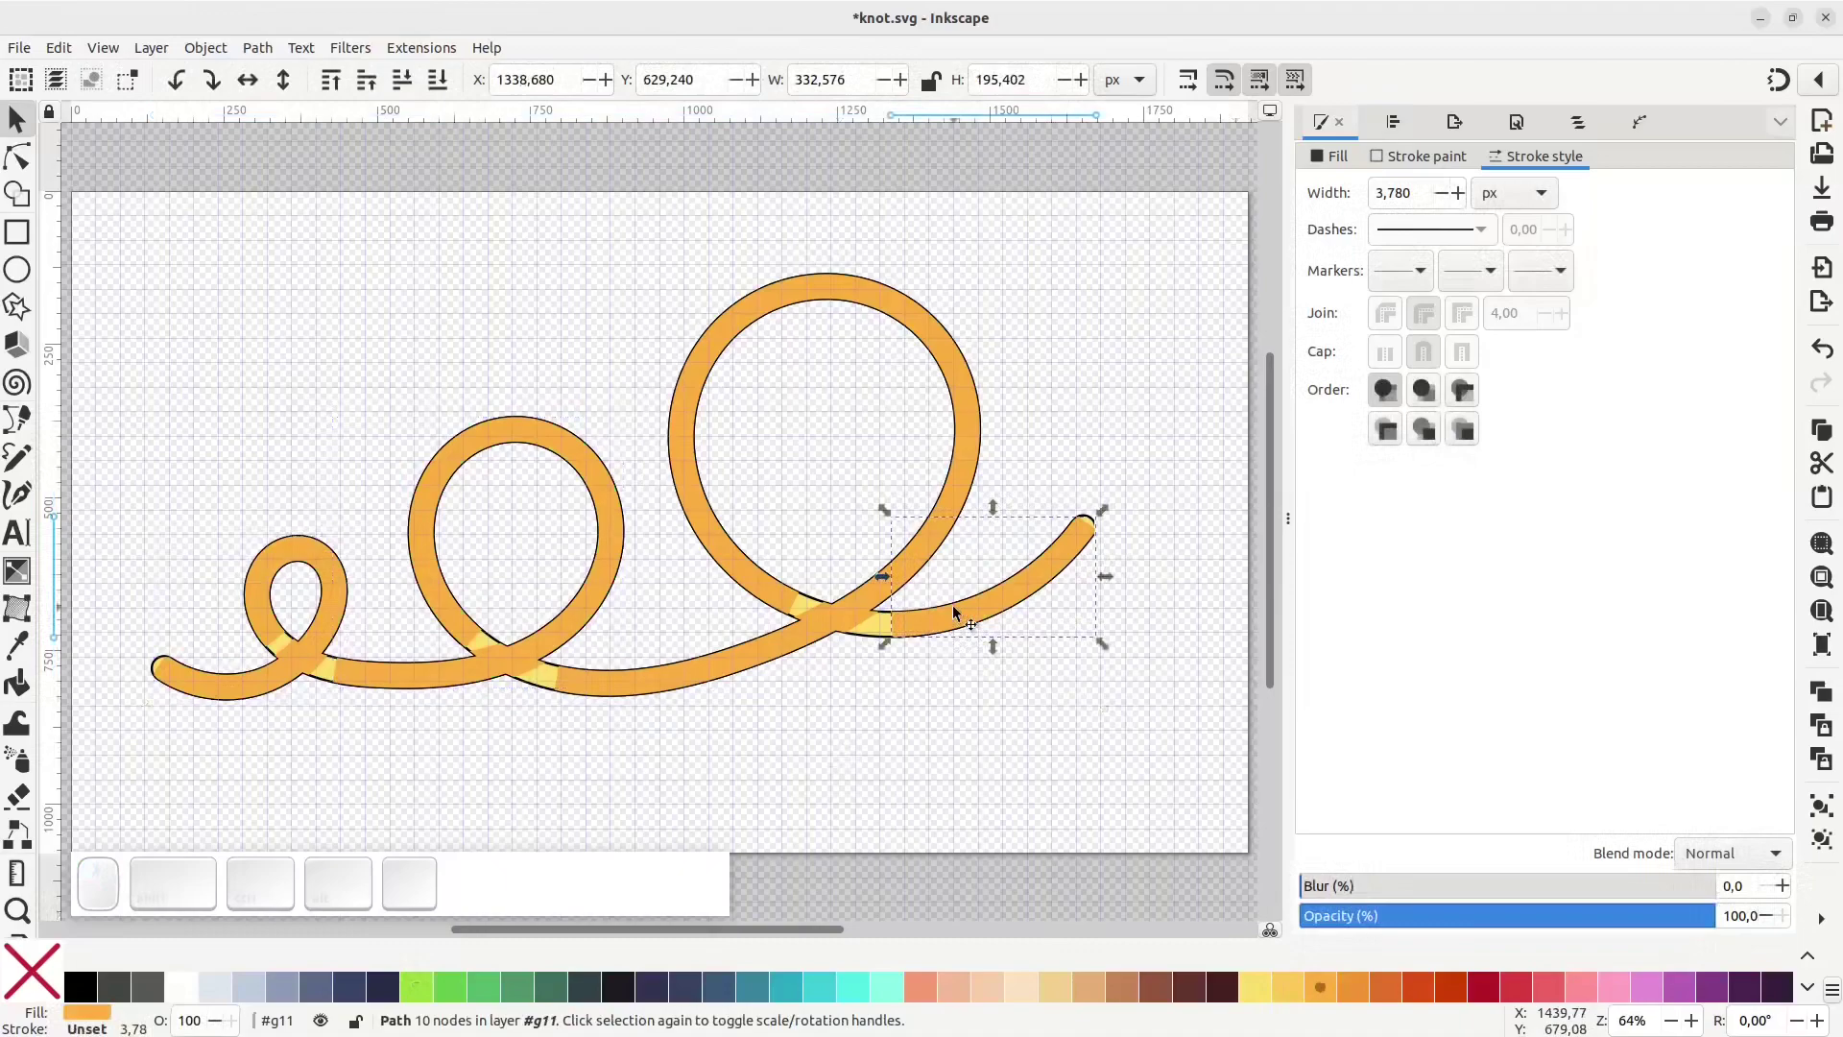
key(Delete)
click(919, 574)
click(413, 86)
click(414, 85)
click(414, 86)
click(530, 435)
click(411, 79)
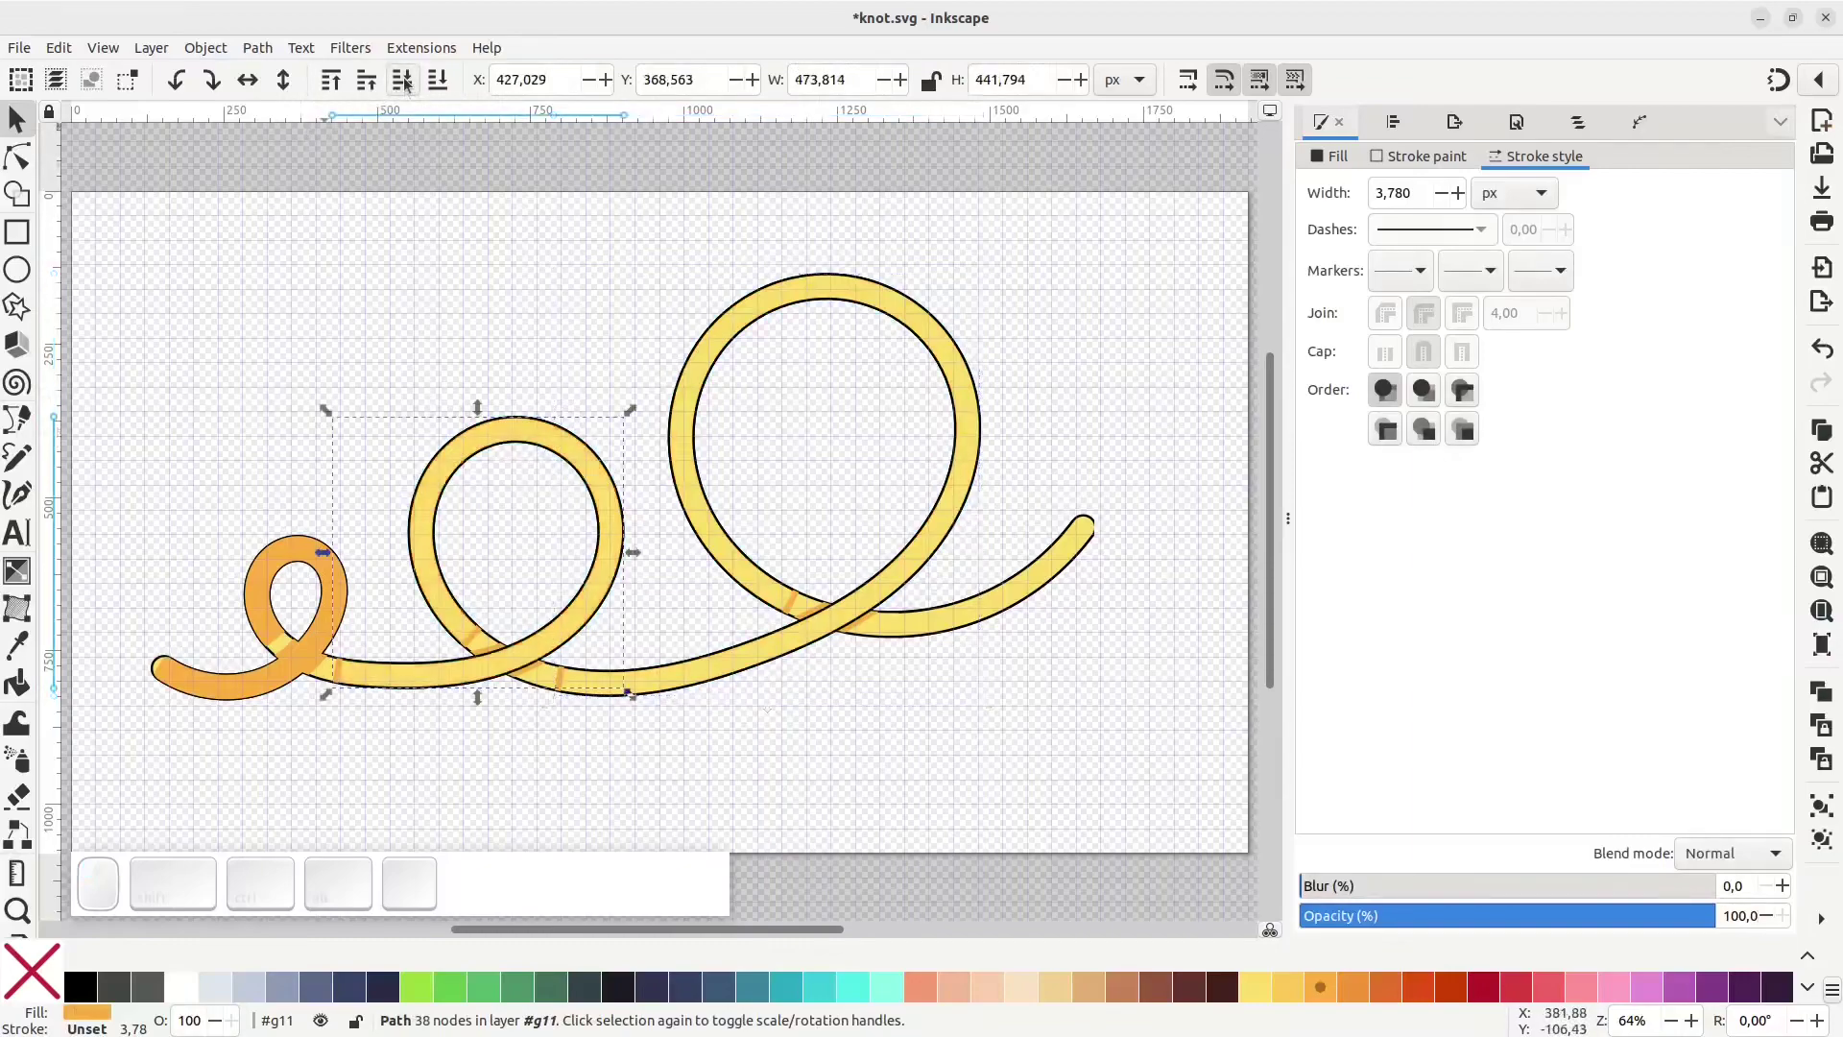
Recolour the leftmost small loop piece pale yellow to match the rest of the tube
click(322, 554)
click(406, 74)
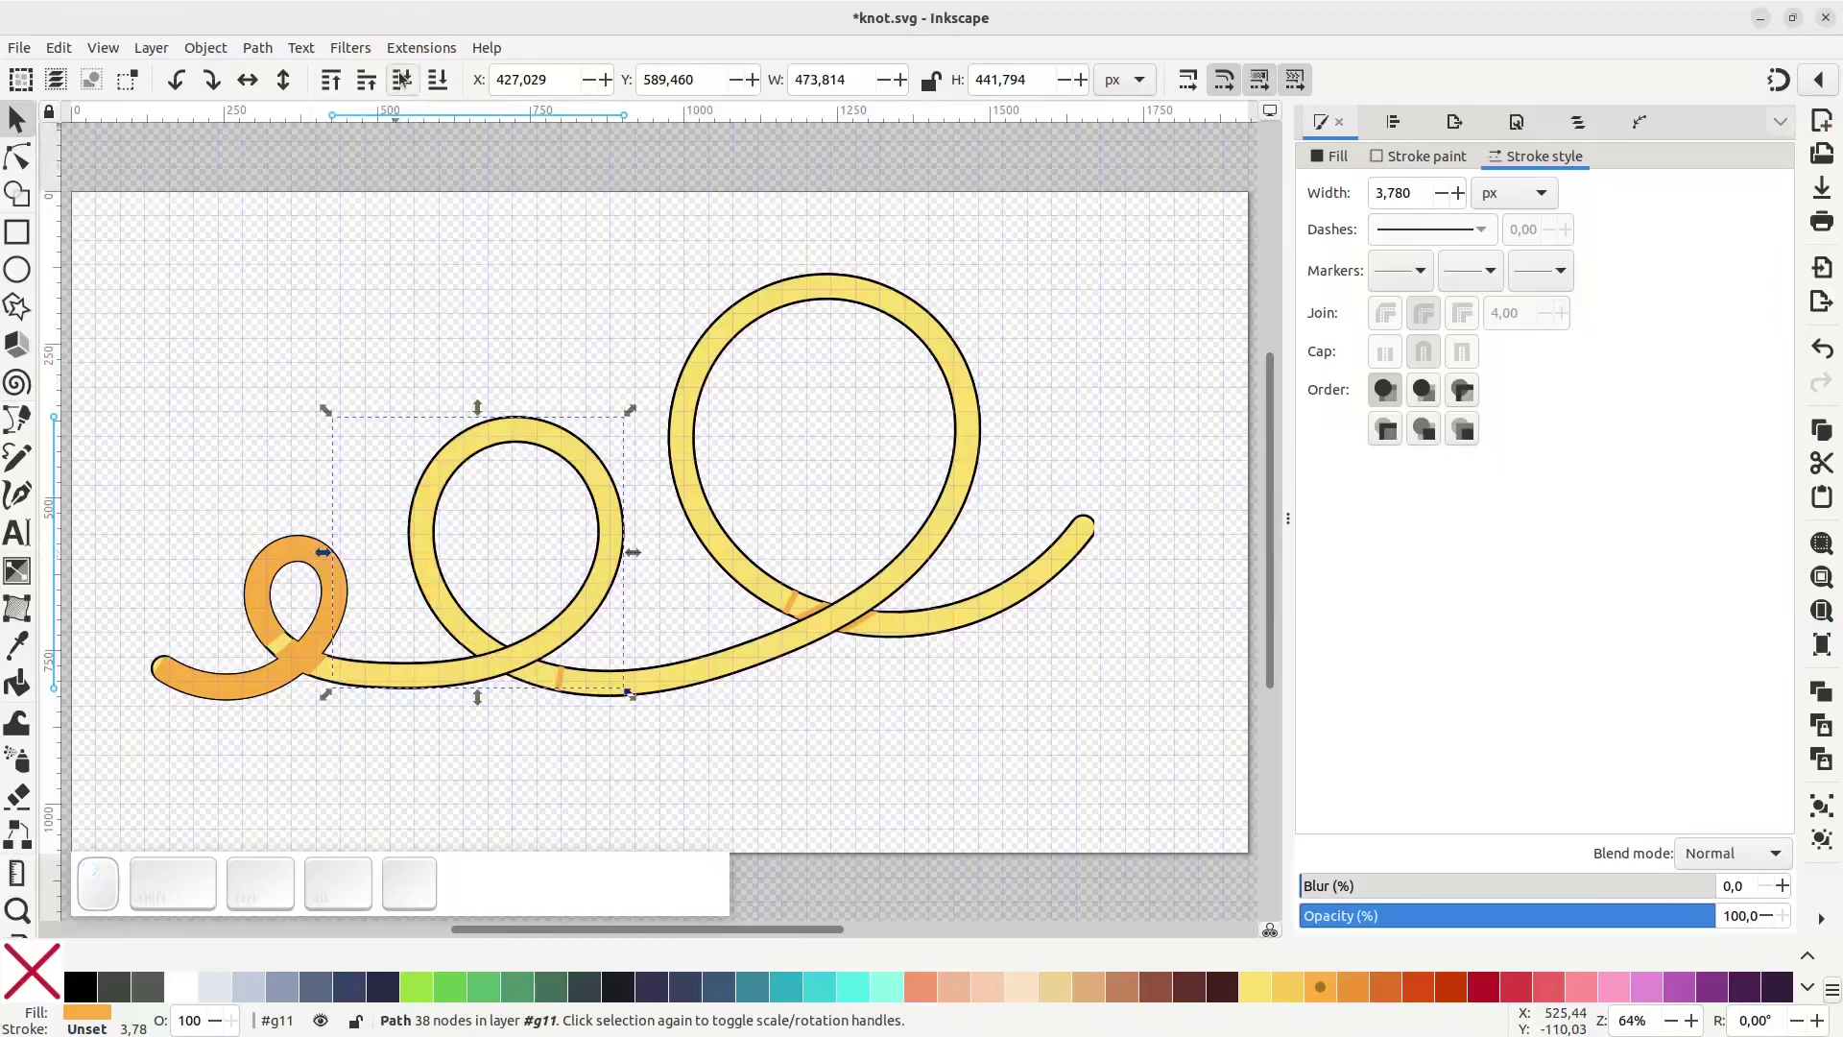
key(ctrl+z)
click(294, 554)
click(398, 81)
click(398, 82)
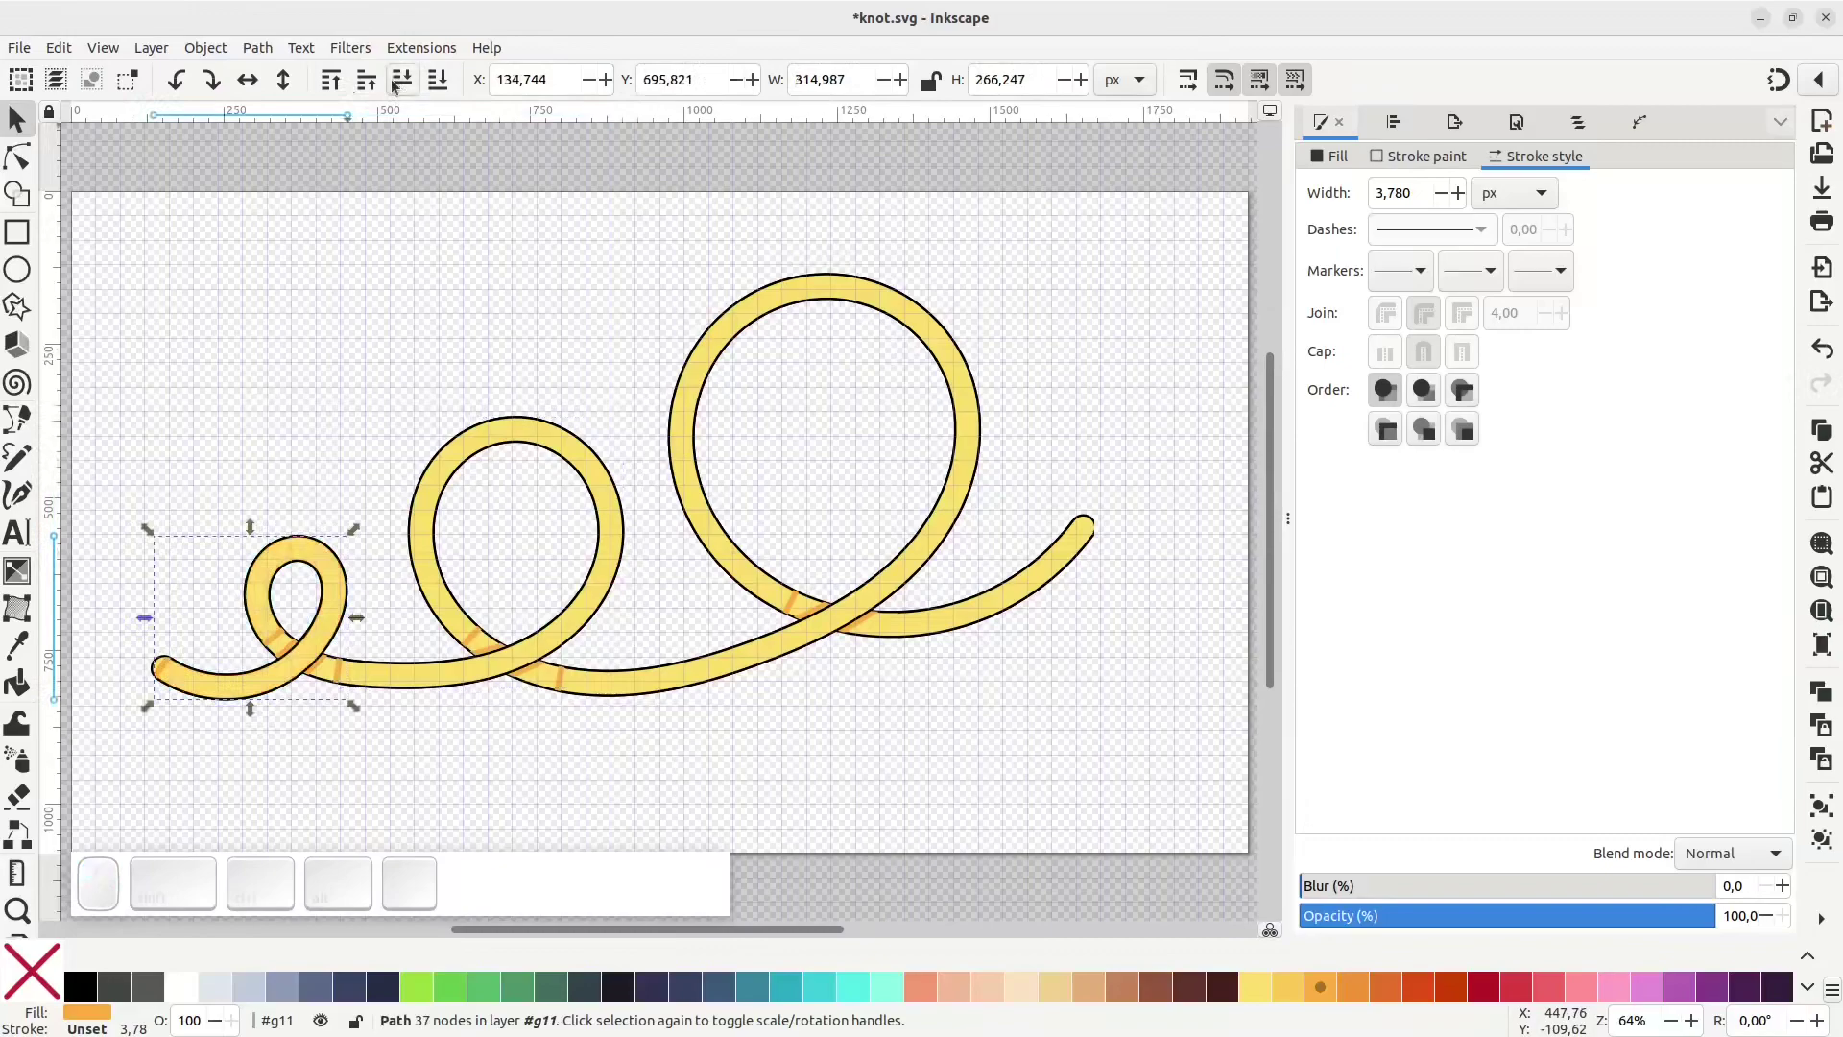
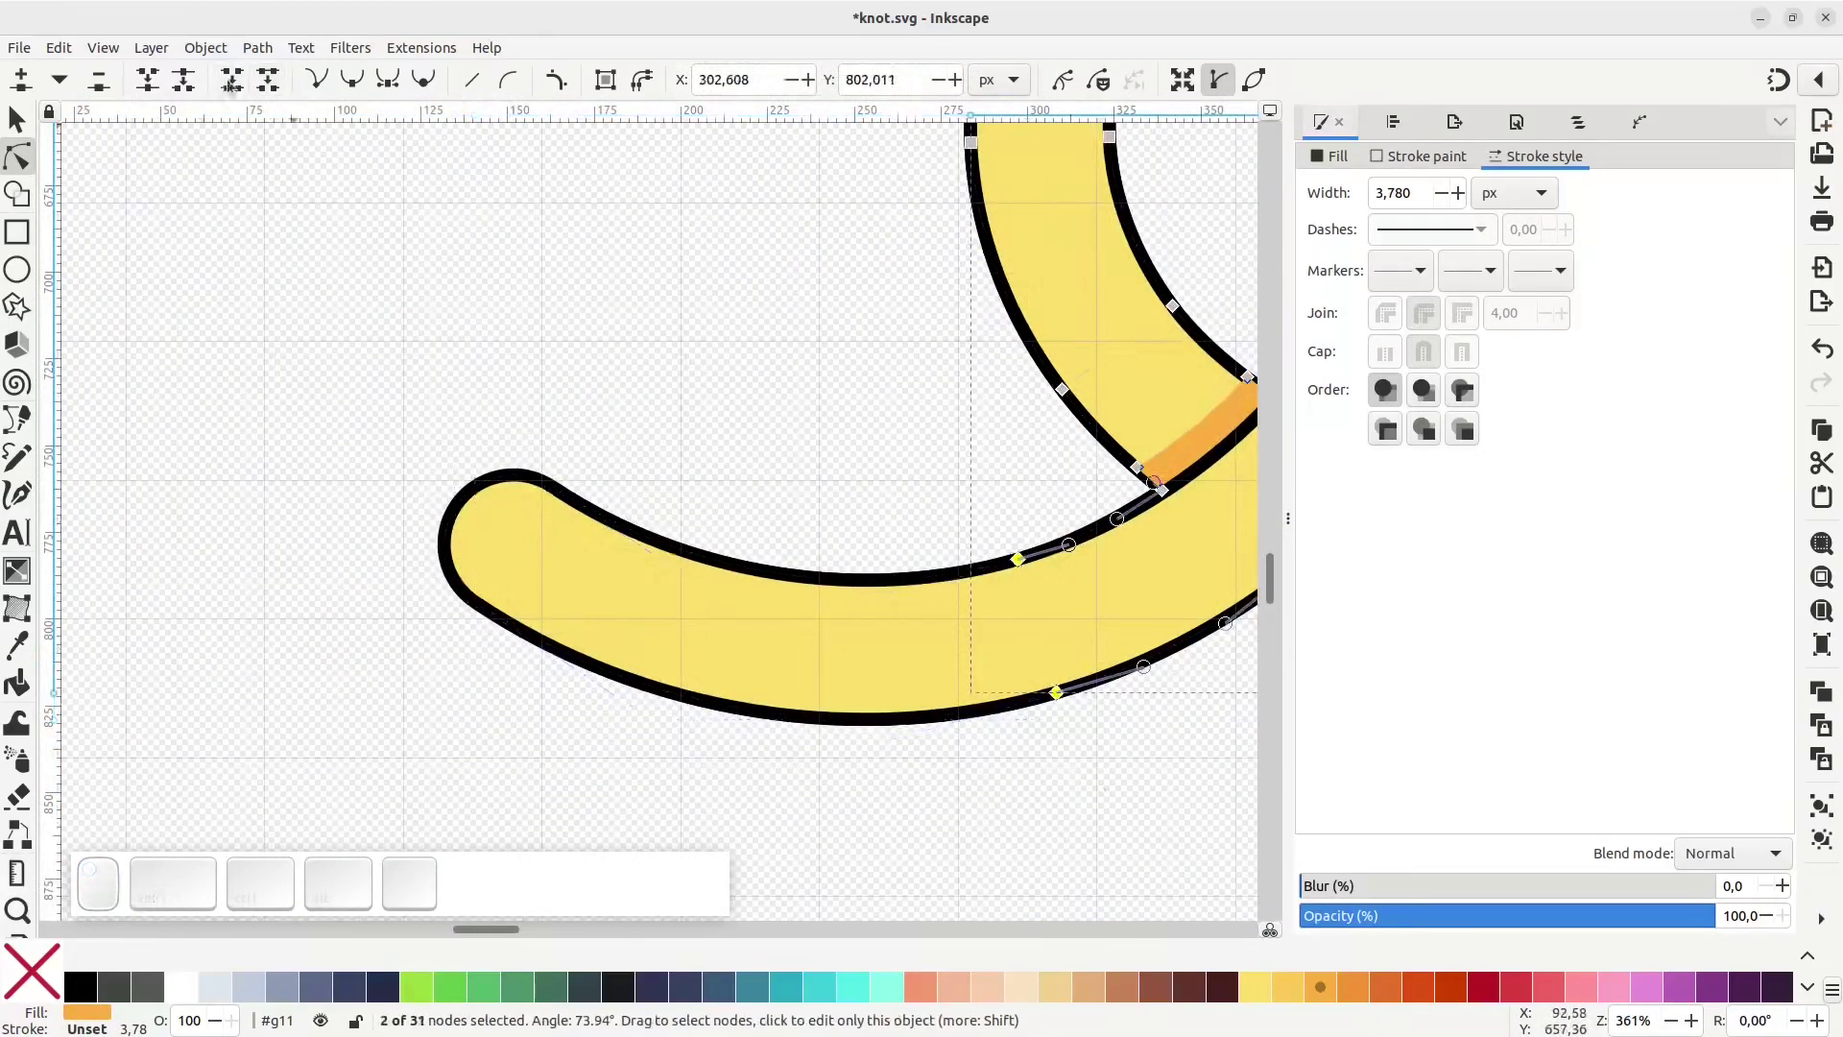
Nudge the yellow tube aside to inspect a crossing, then undo the test moves
scroll(down, 3)
scroll(up, 3)
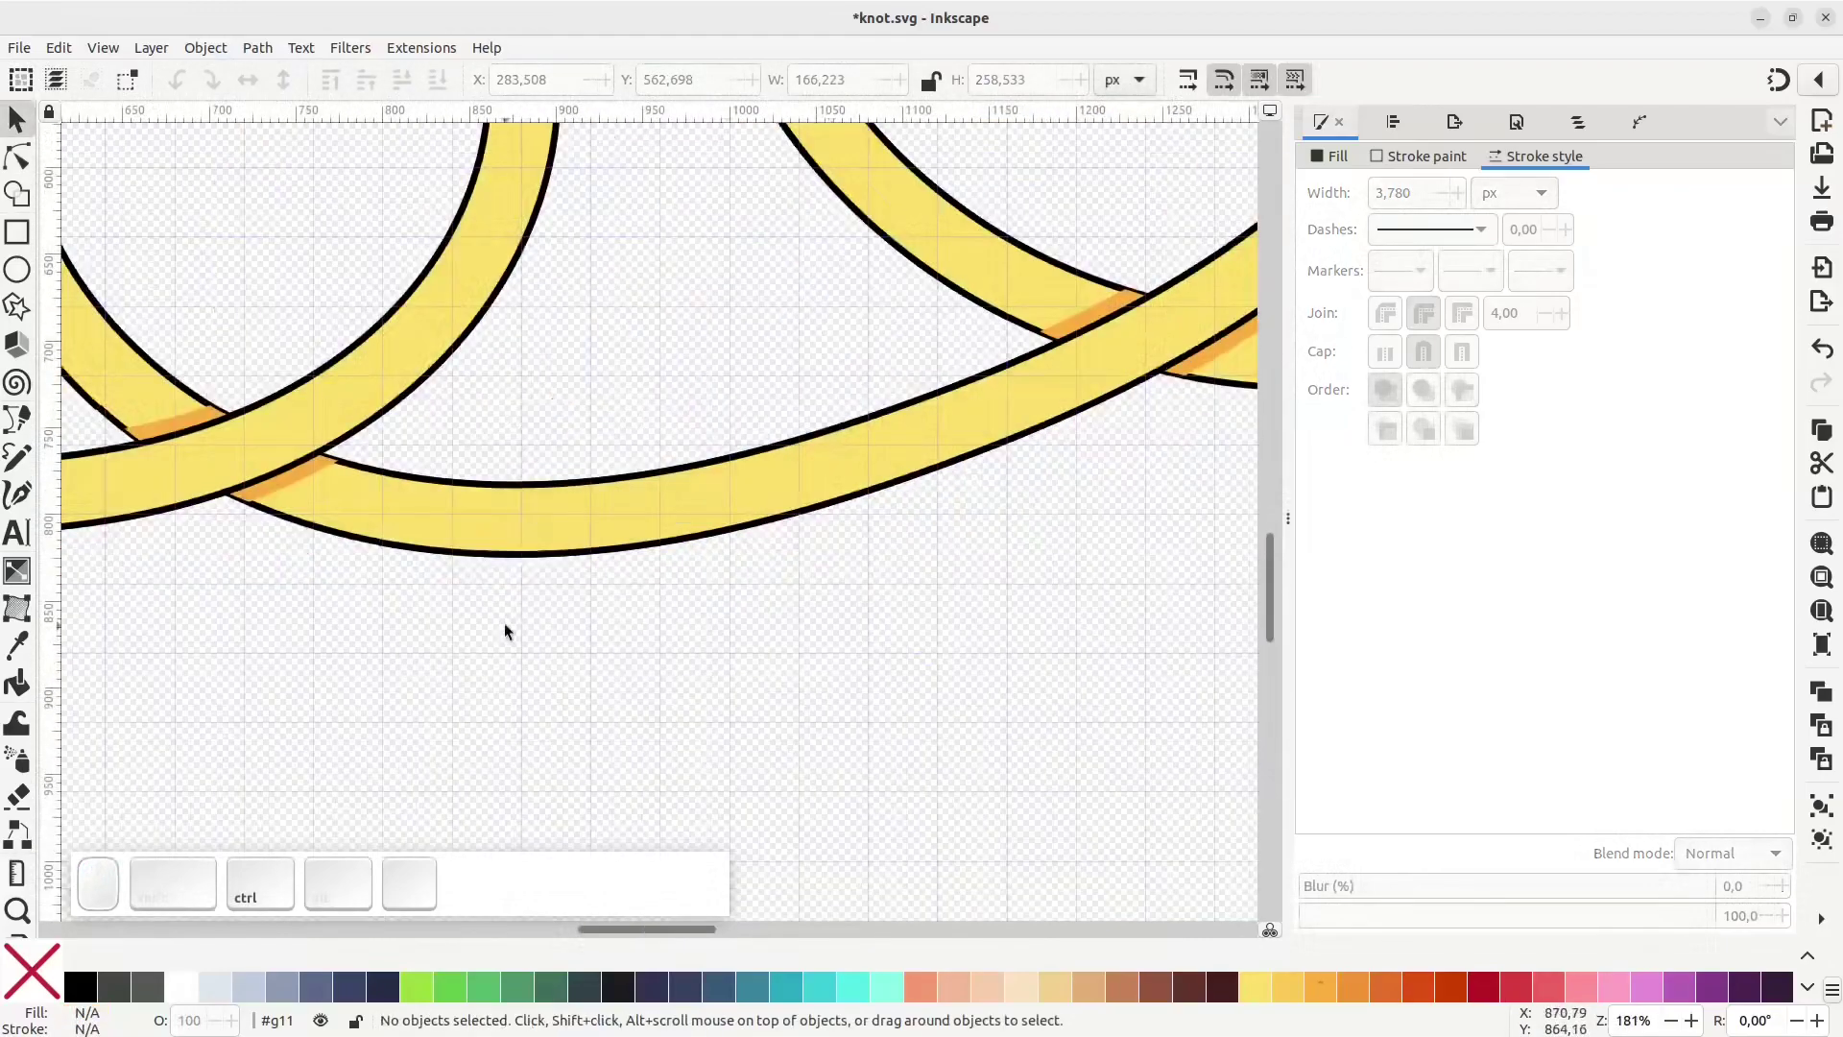
scroll(up, 3)
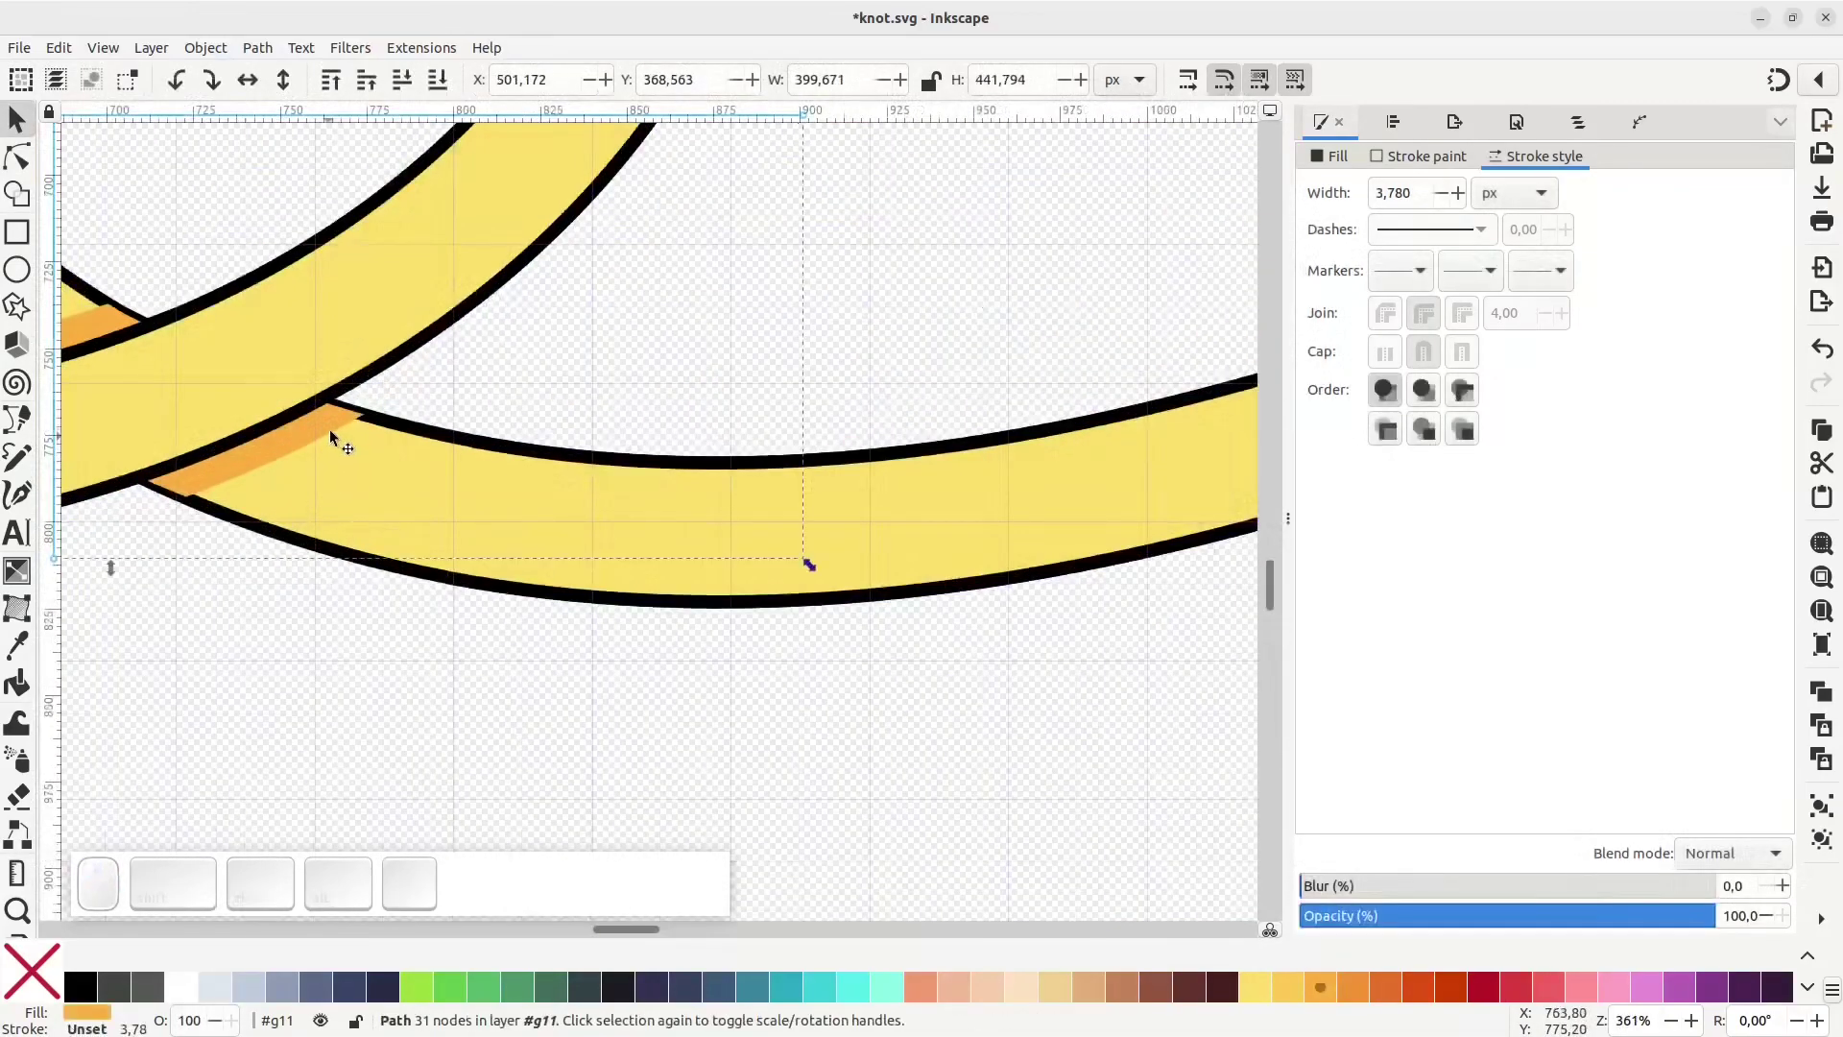
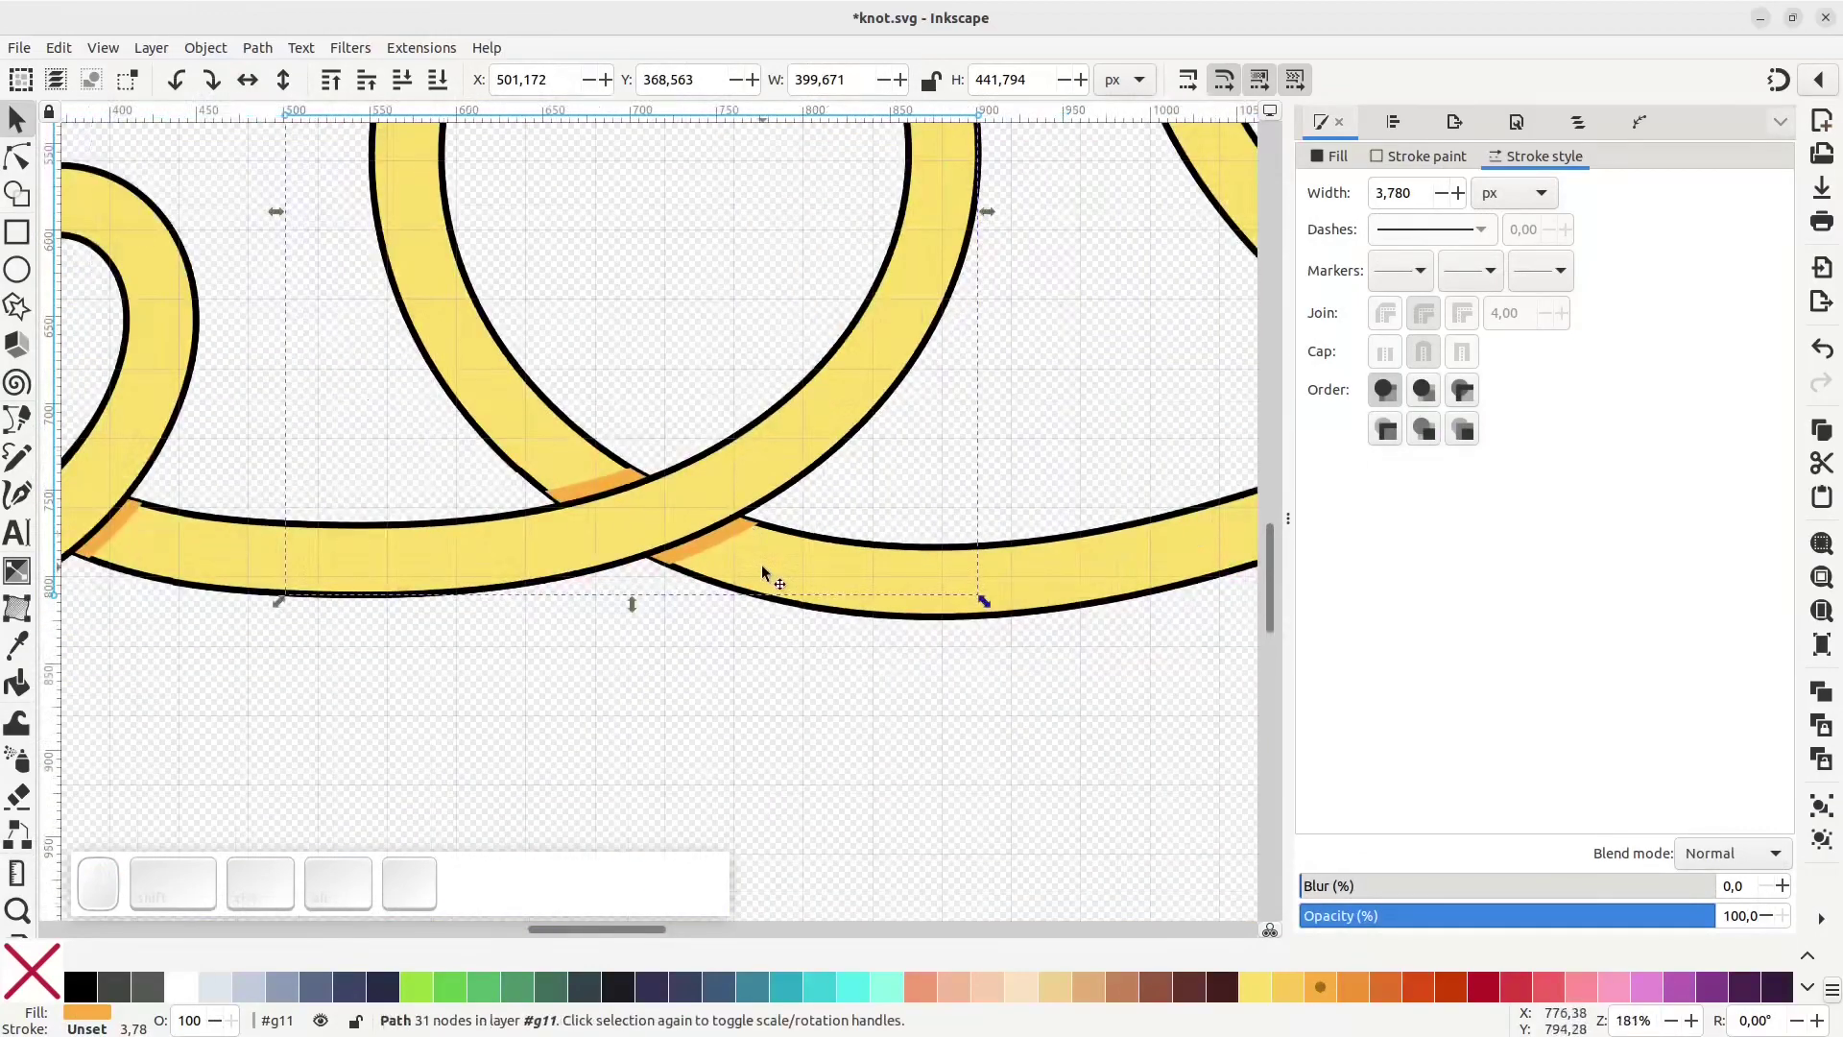
scroll(down, 3)
drag(347, 572, 330, 577)
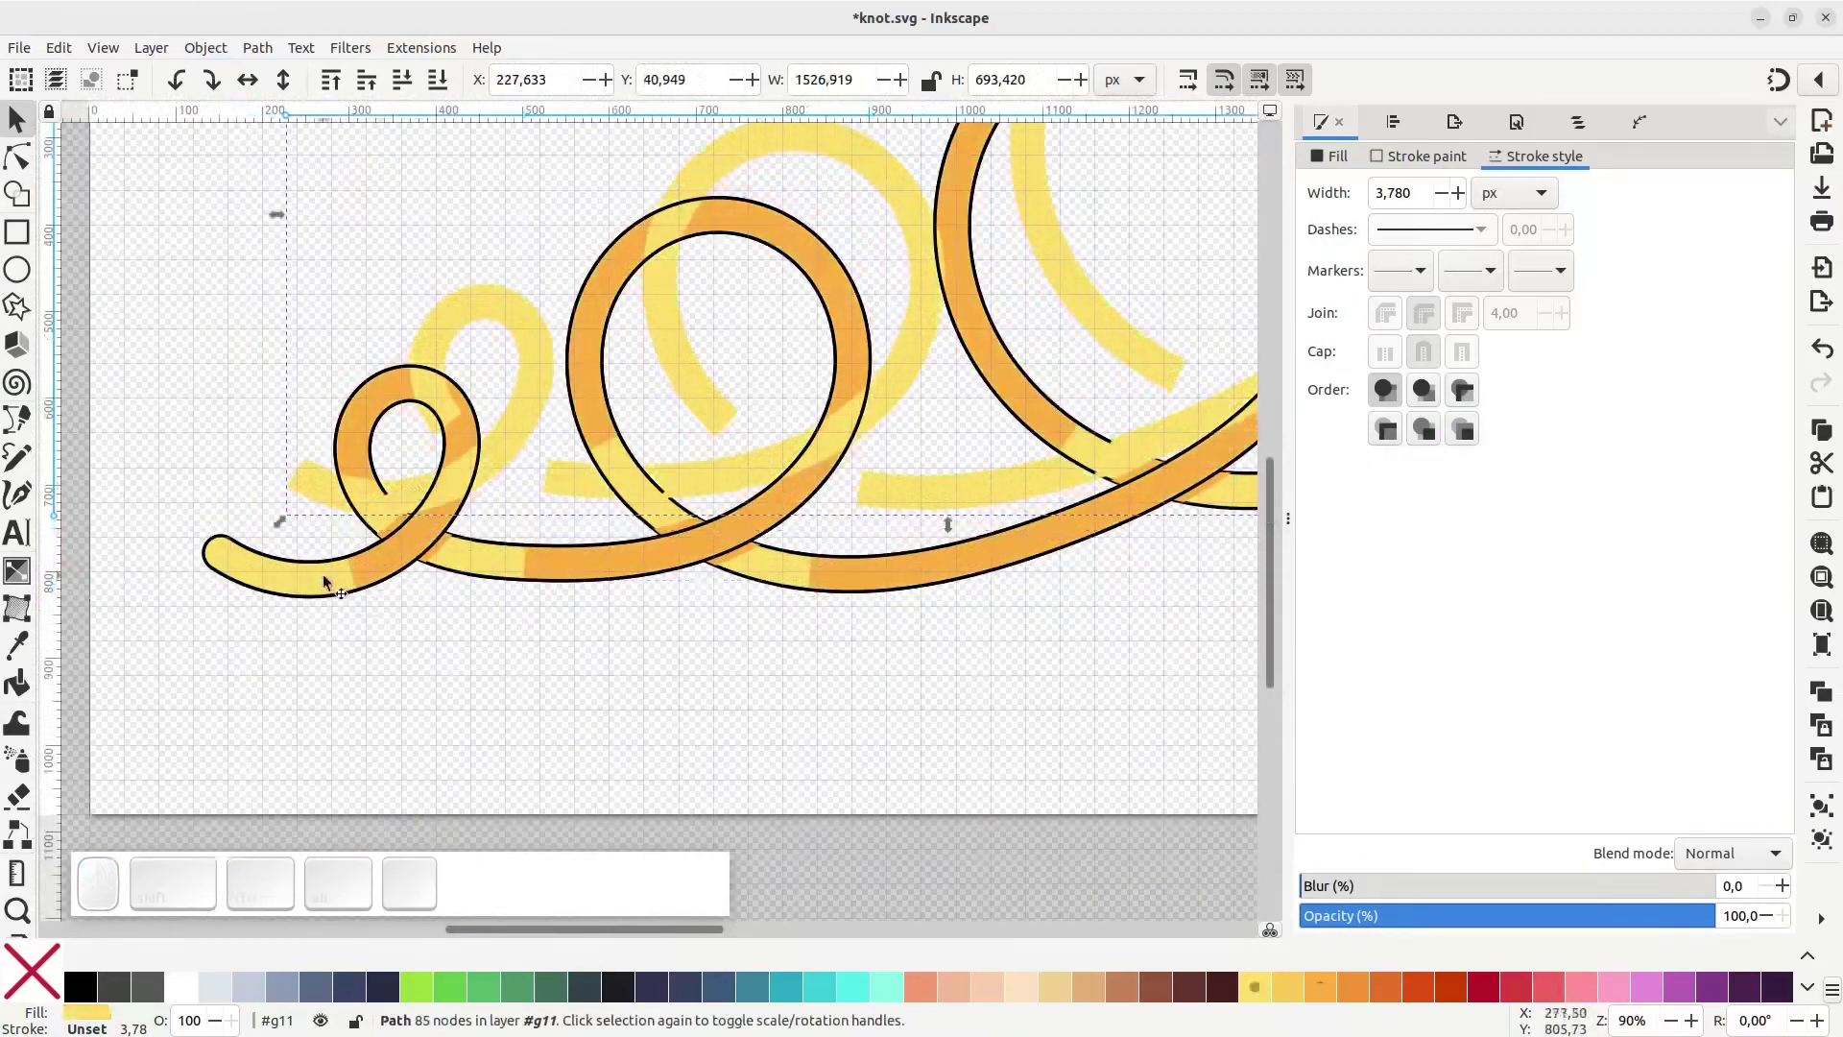
drag(321, 582, 277, 560)
key(ctrl+z)
key(ctrl+z)
Drag the tube away again, undo to restore it, and duplicate the outlined path on top
drag(279, 578, 242, 577)
drag(244, 562, 259, 309)
key(ctrl+z)
key(ctrl+z)
key(ctrl+d)
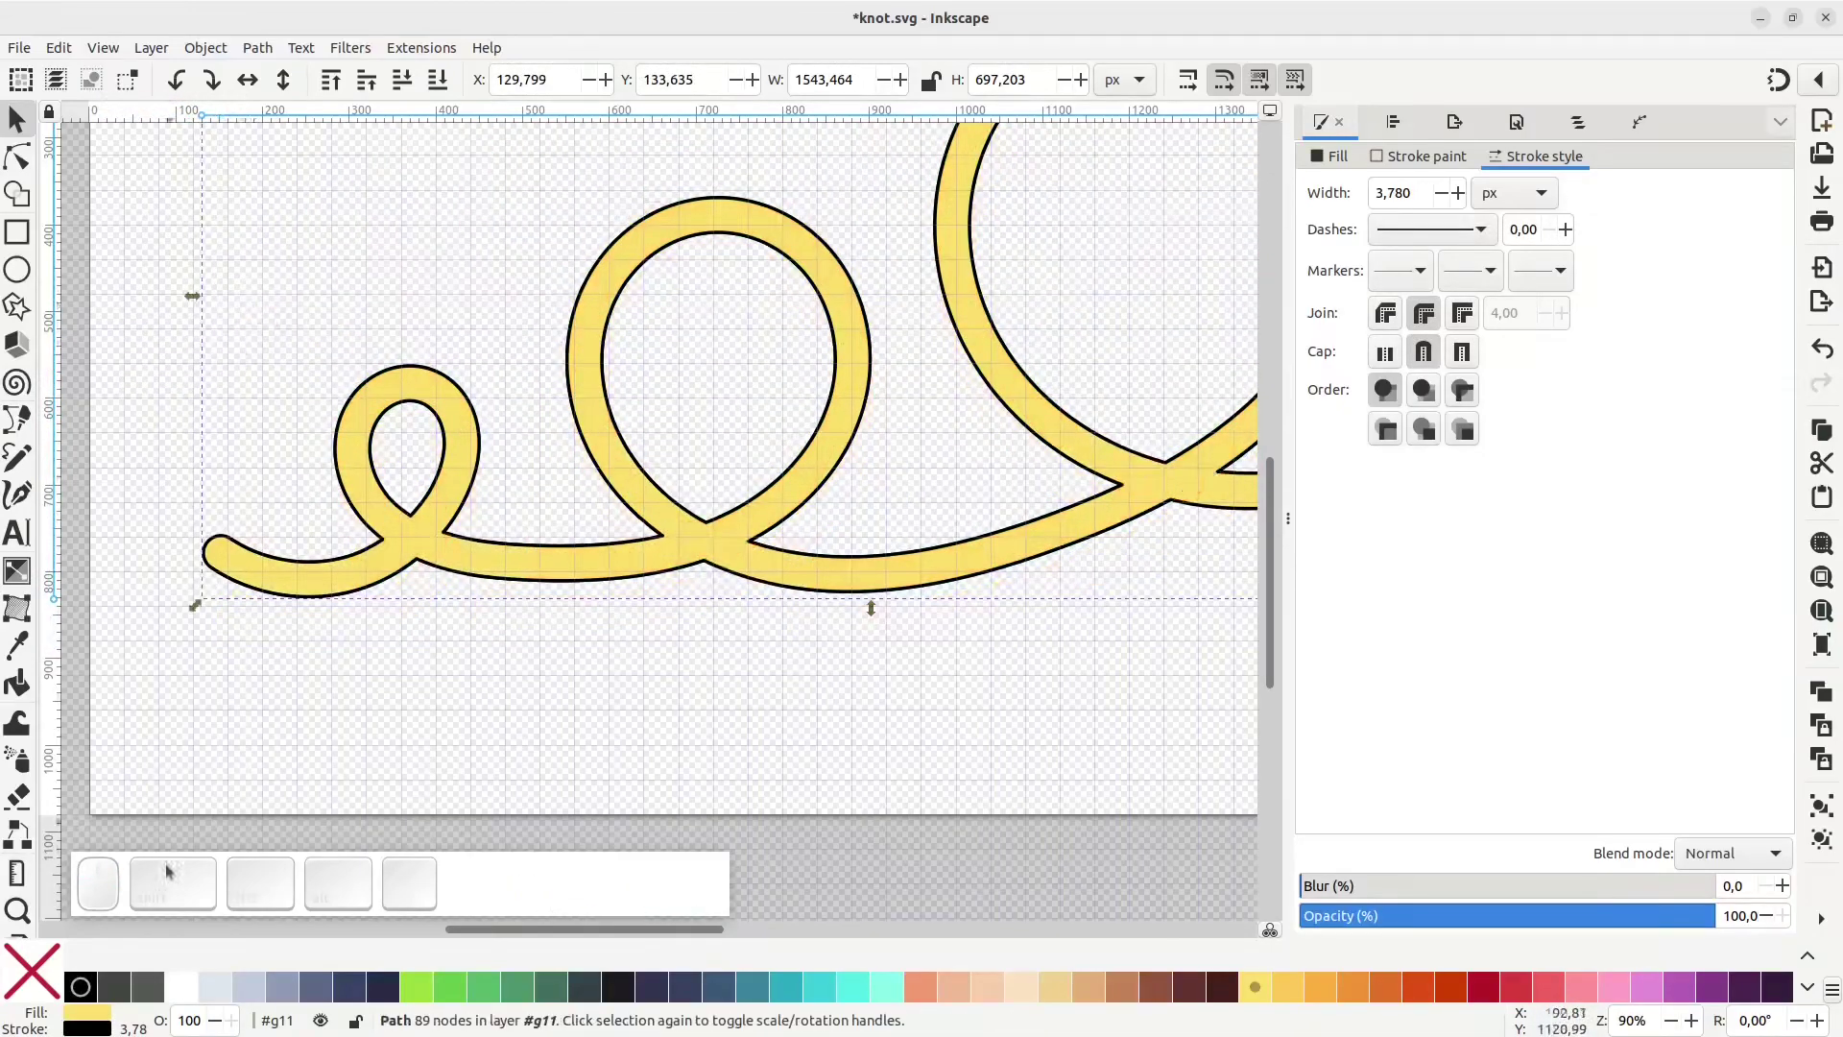
Zoom out and rubber-band select all the black-outlined tube paths
click(19, 975)
scroll(up, 3)
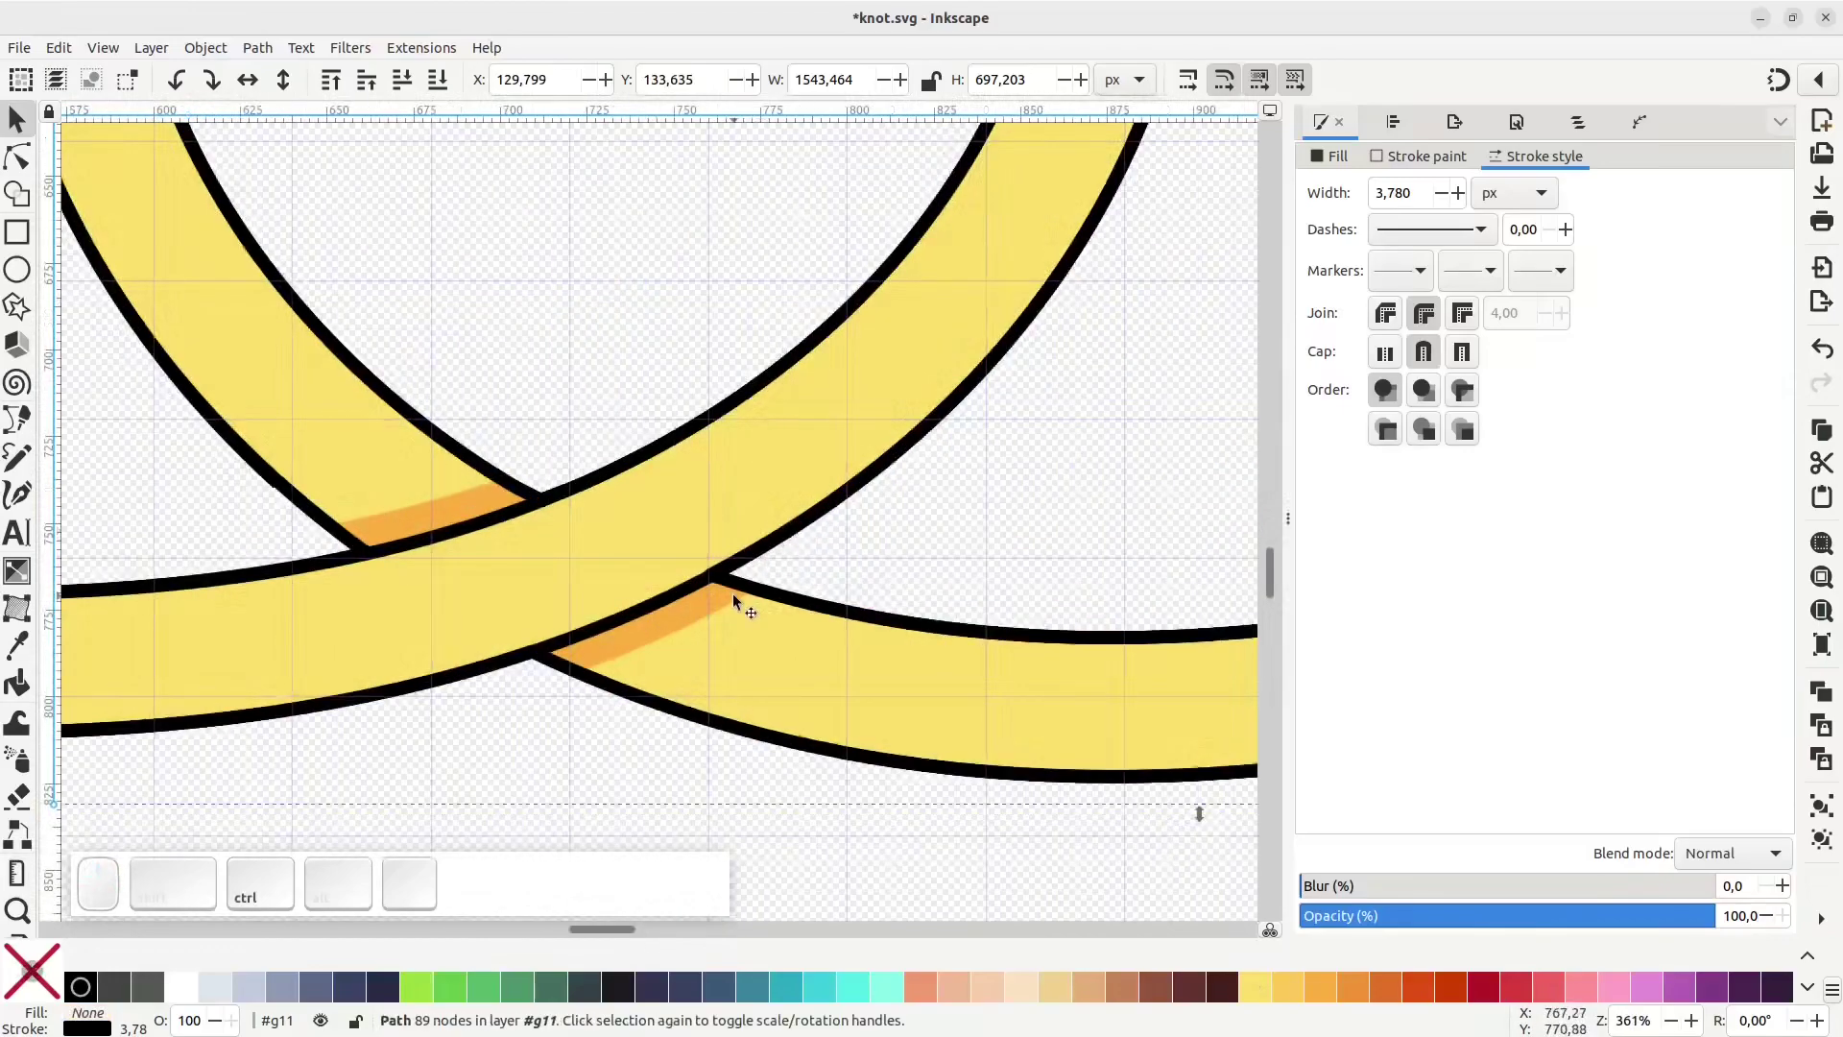
scroll(down, 3)
scroll(down, 3)
click(930, 766)
drag(308, 239, 648, 710)
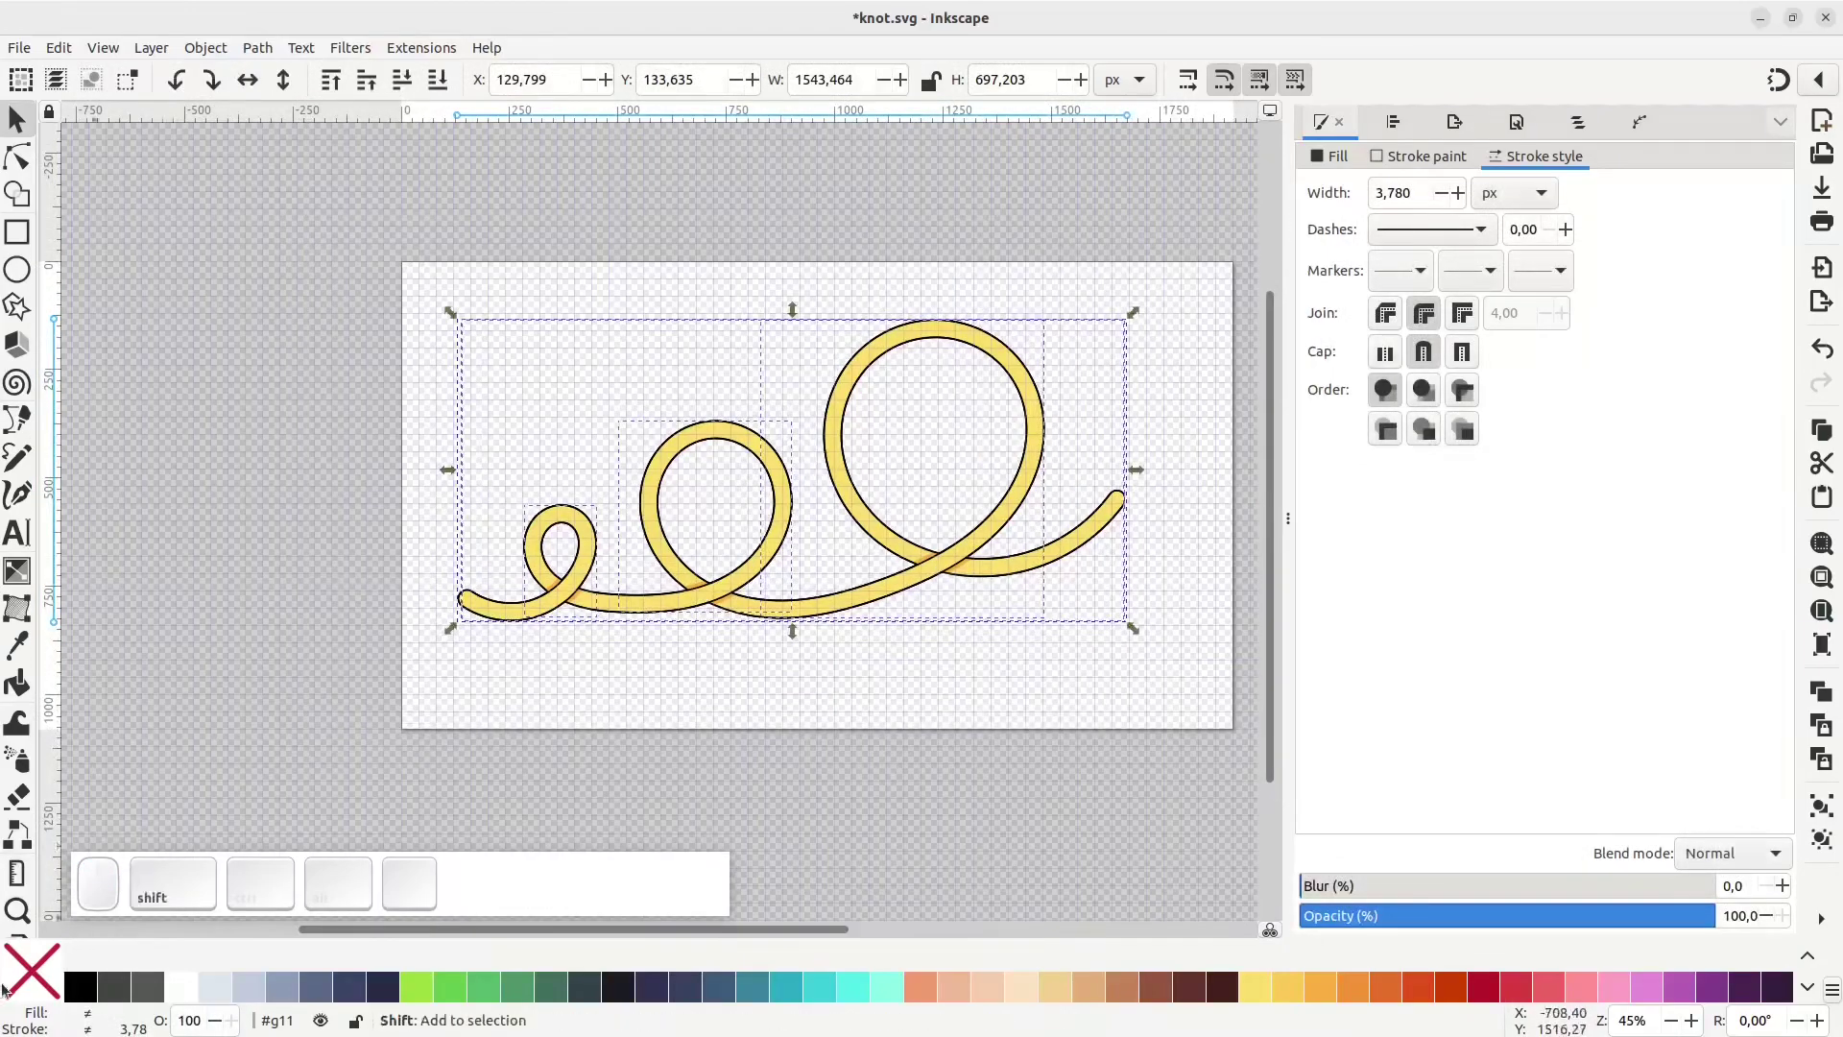
Remove the outlines, leaving a borderless yellow tube, and fit the page to view
scroll(up, 3)
scroll(up, 3)
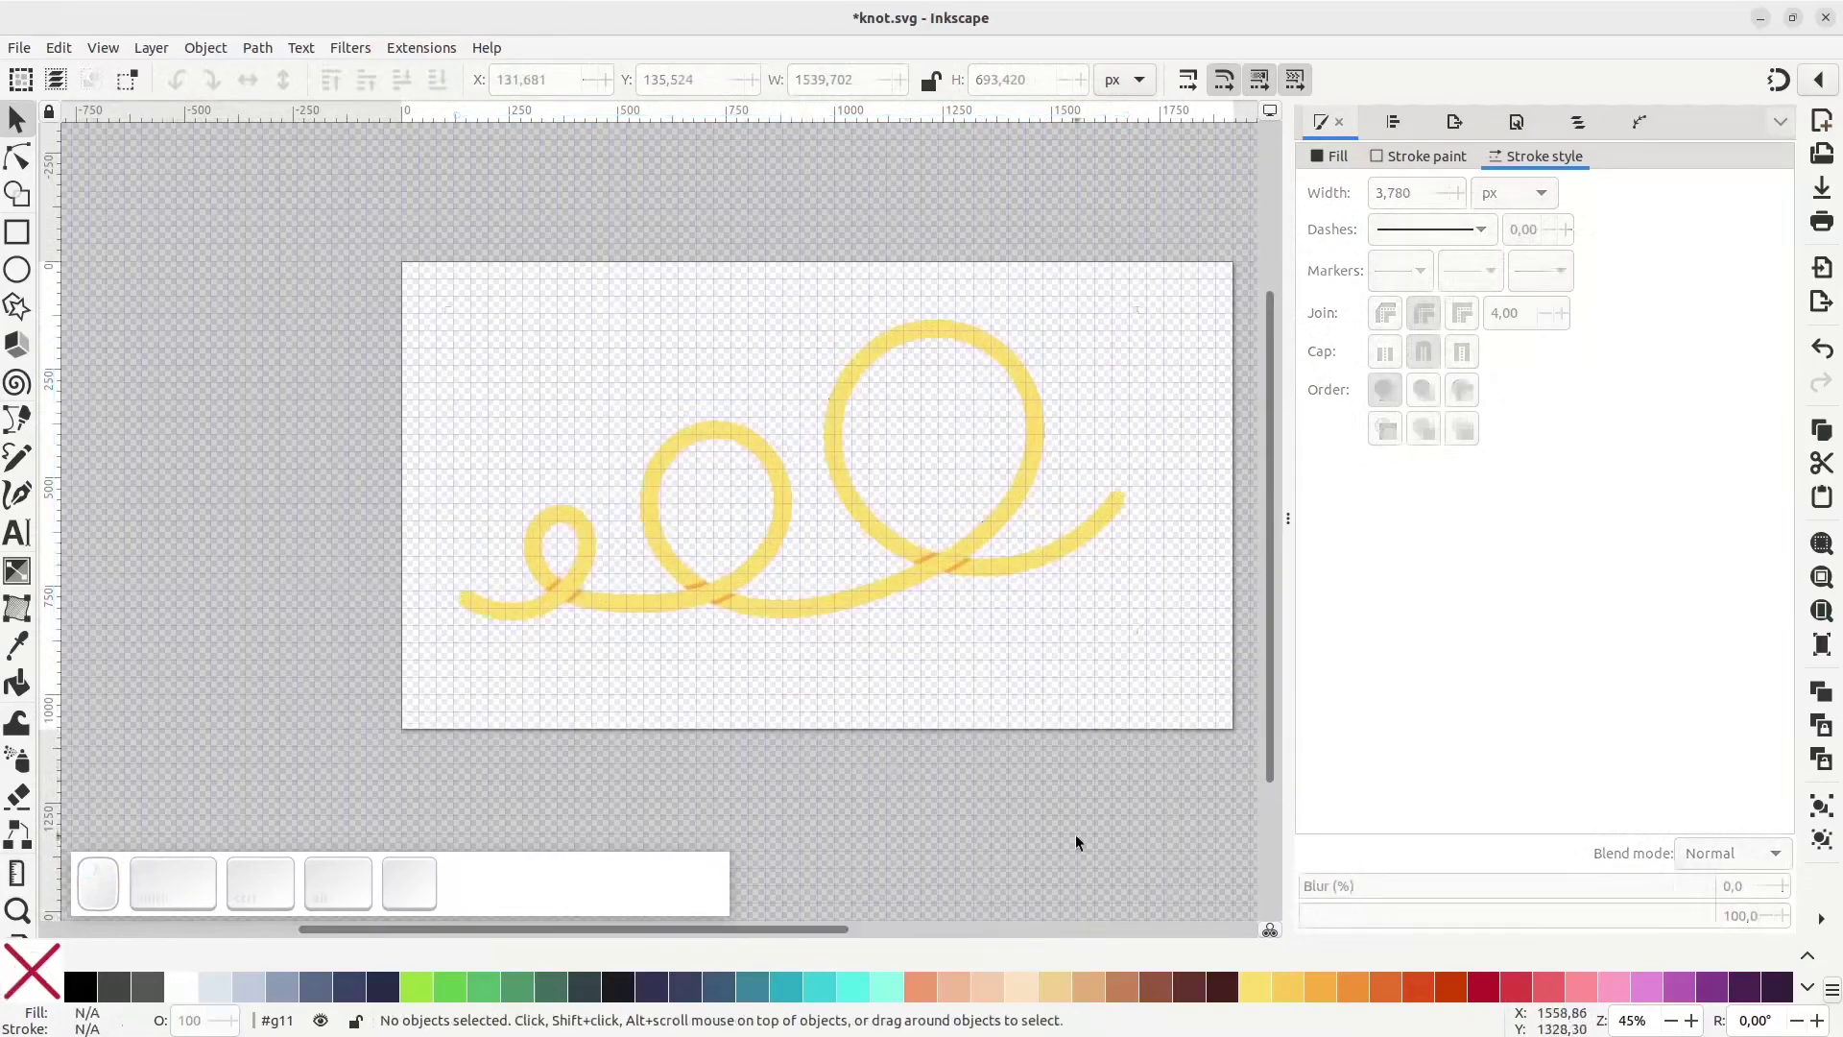
scroll(up, 3)
key(5)
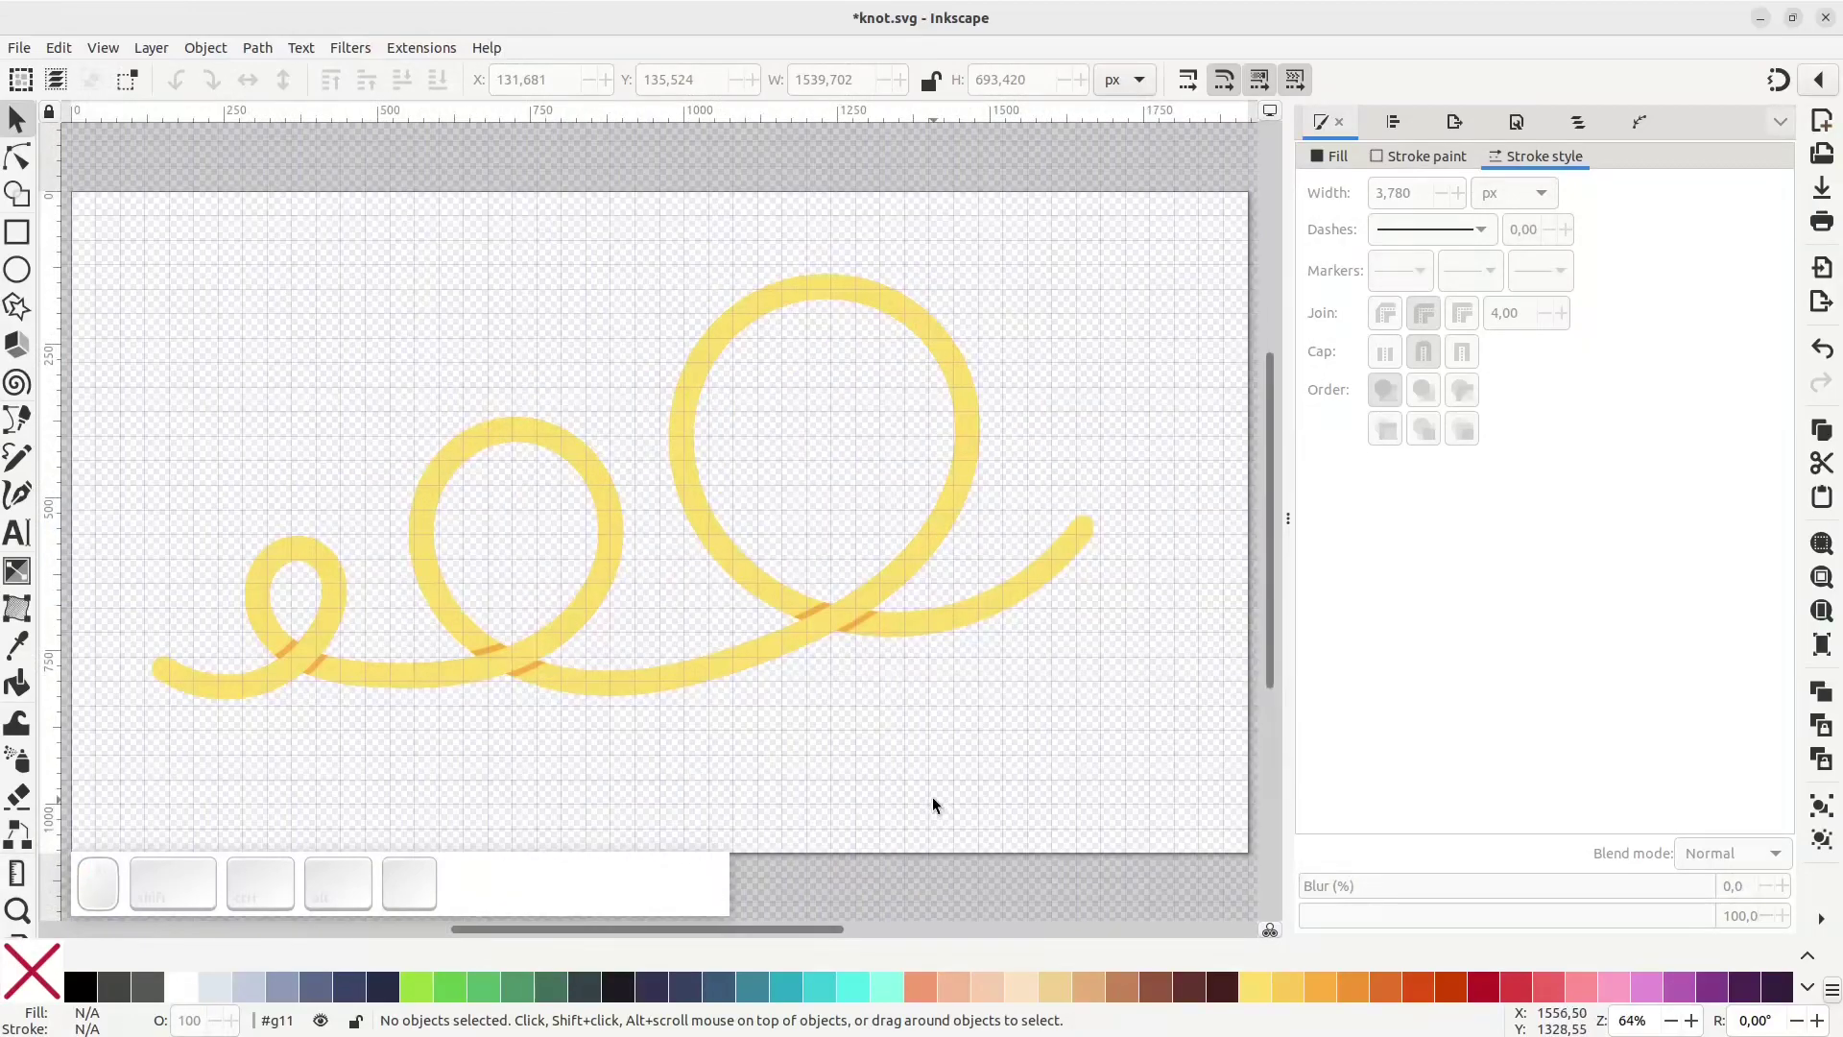